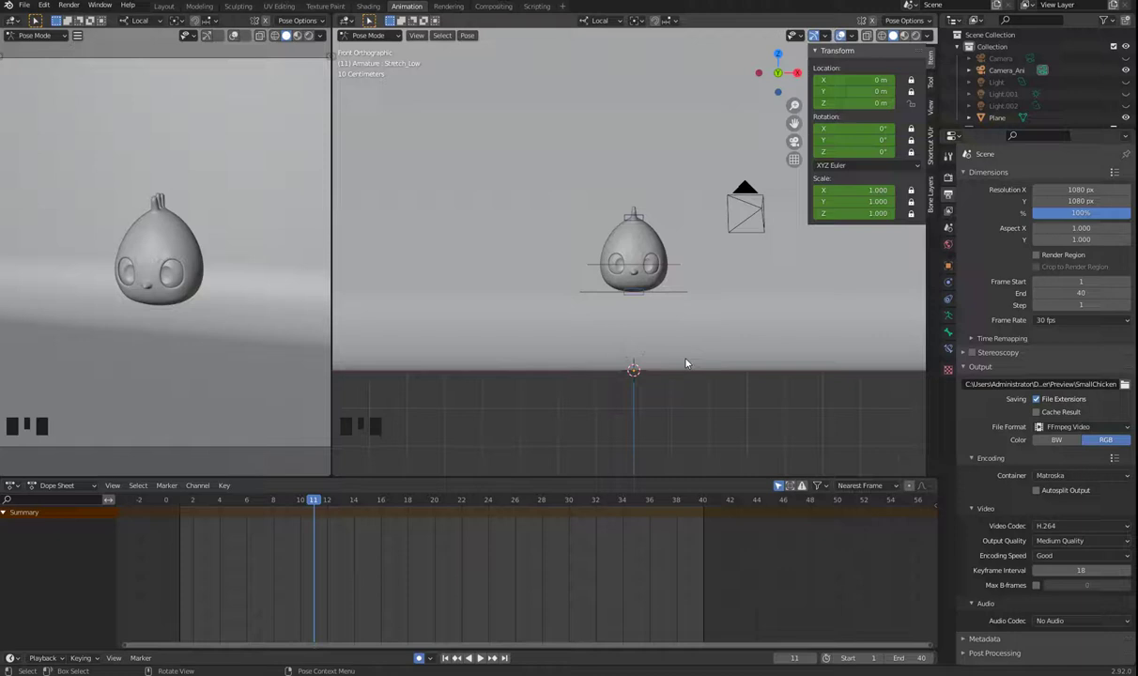
Play the chicken animation once, stop it around frame 21 and move the view in on the chicken
{"action": "key", "text": "space"}
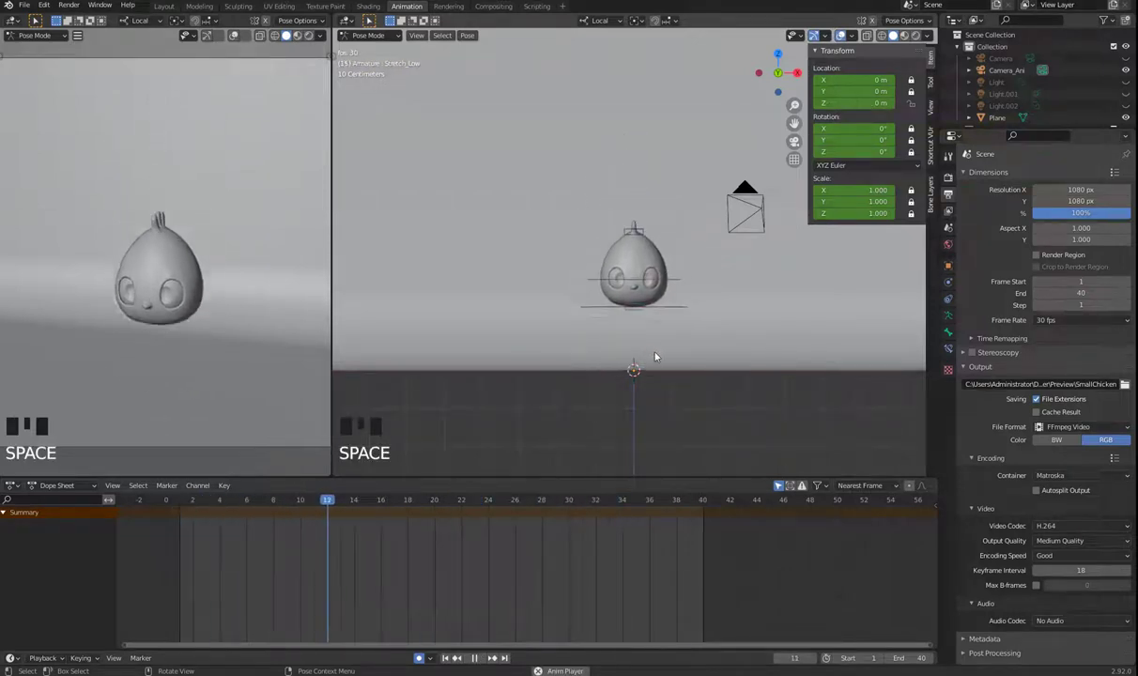
{"action": "left_click_drag", "start_coordinate": [700, 349], "coordinate": [700, 361]}
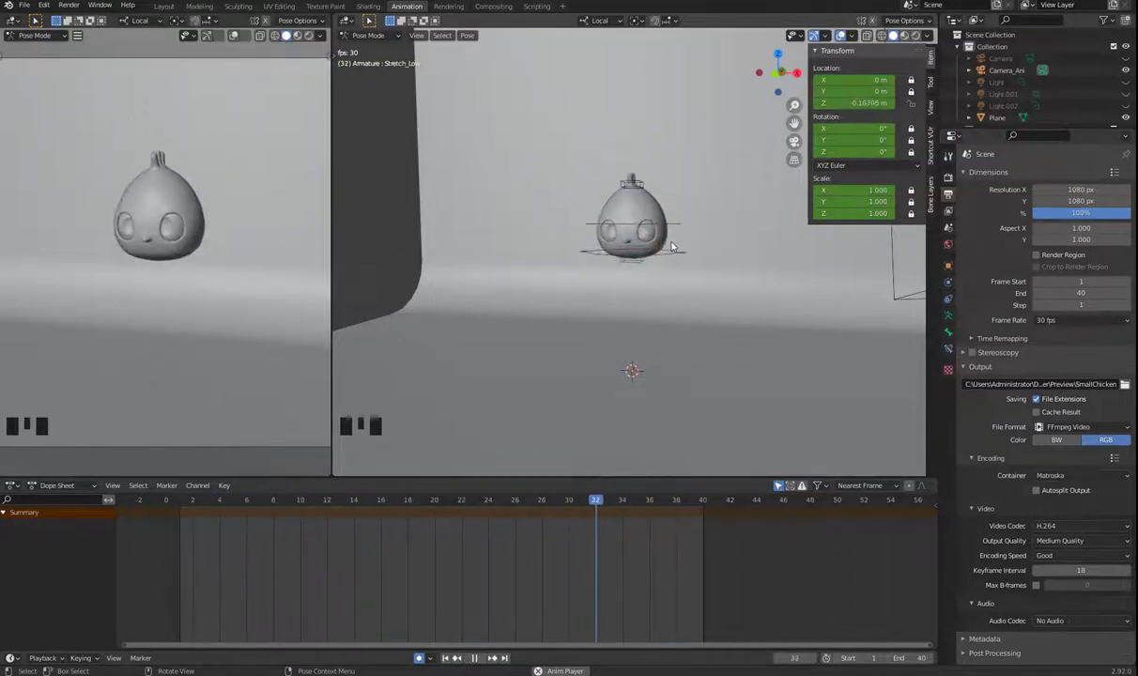
{"action": "key", "text": "space"}
{"action": "scroll", "scroll_direction": "up", "scroll_amount": 3}
{"action": "left_click_drag", "start_coordinate": [674, 356], "coordinate": [938, 203]}
In the rig's Bone Layers panel, show the Fur layer and hide the Stretch layer
{"action": "left_click", "coordinate": [938, 203]}
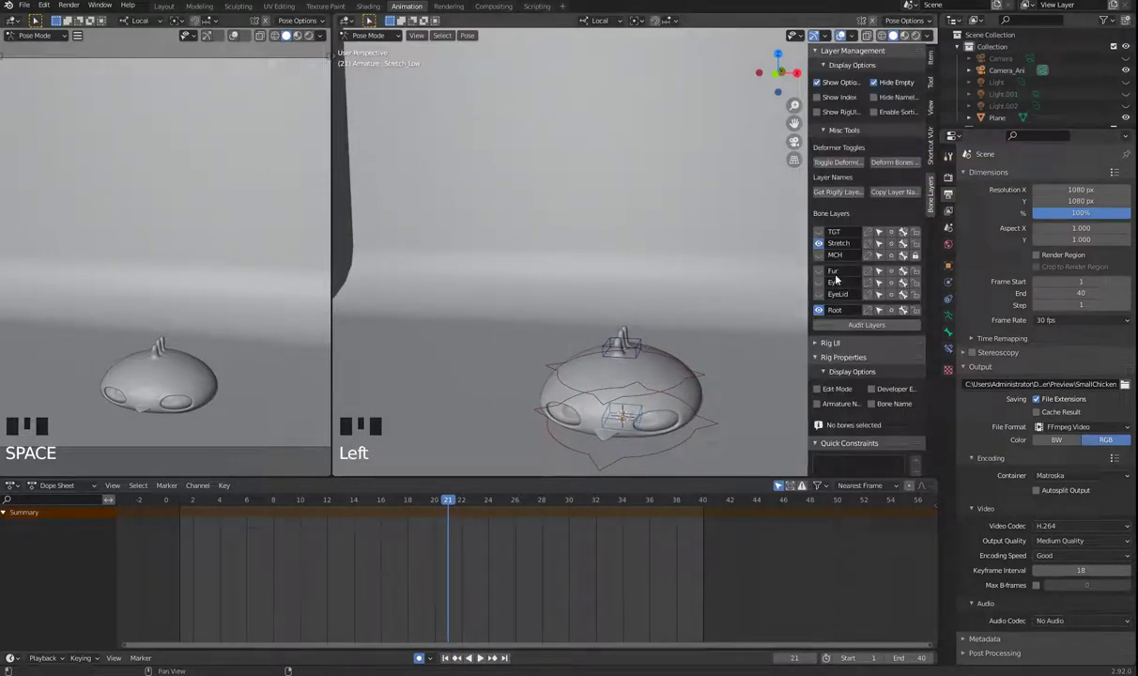
{"action": "left_click", "coordinate": [823, 278]}
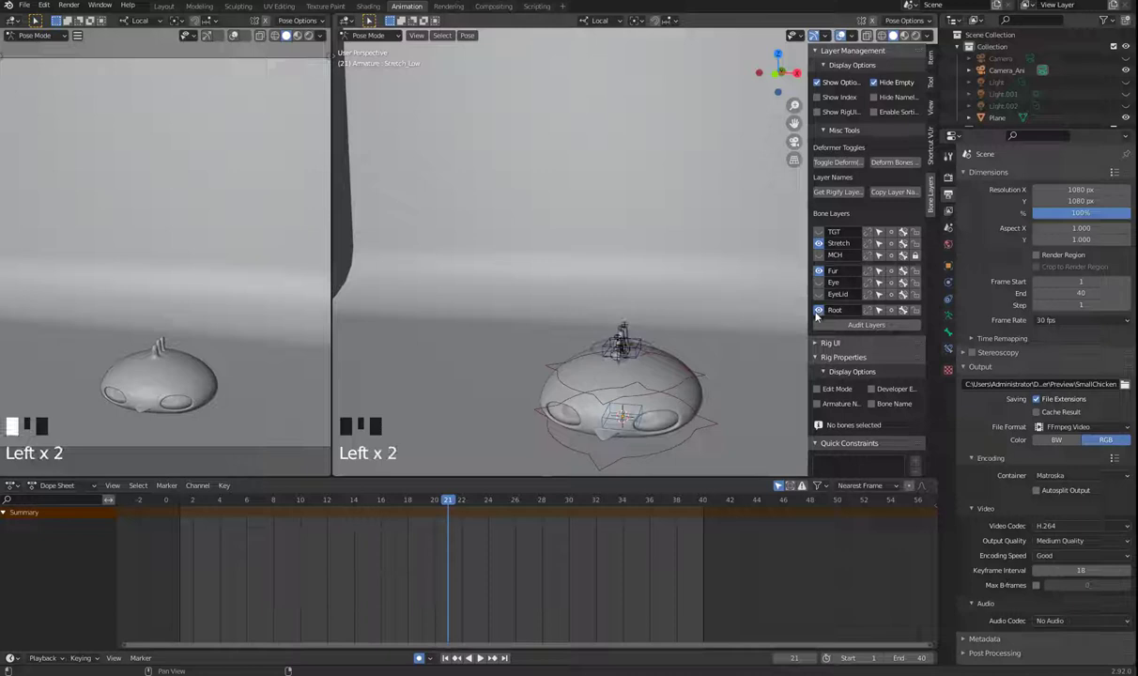
{"action": "left_click", "coordinate": [823, 249]}
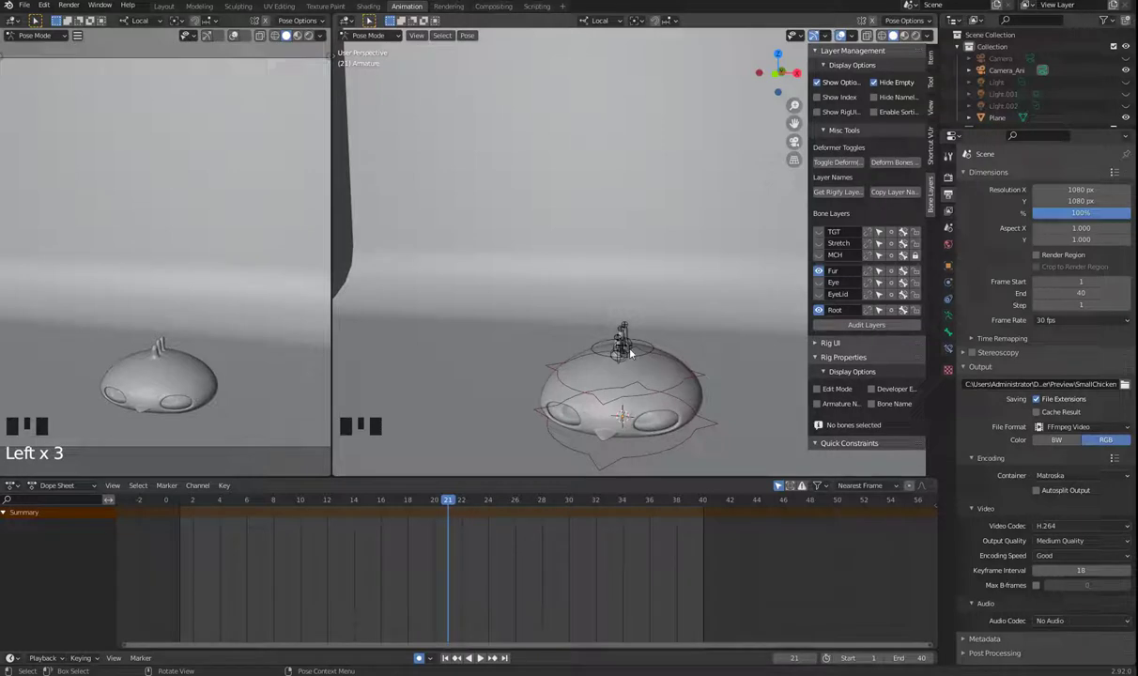
Select the fur root bone on the head, nudge it with G and hide it
{"action": "left_click", "coordinate": [634, 342]}
{"action": "left_click_drag", "start_coordinate": [630, 369], "coordinate": [645, 357]}
{"action": "scroll", "scroll_direction": "up", "scroll_amount": 3}
{"action": "left_click", "coordinate": [661, 420]}
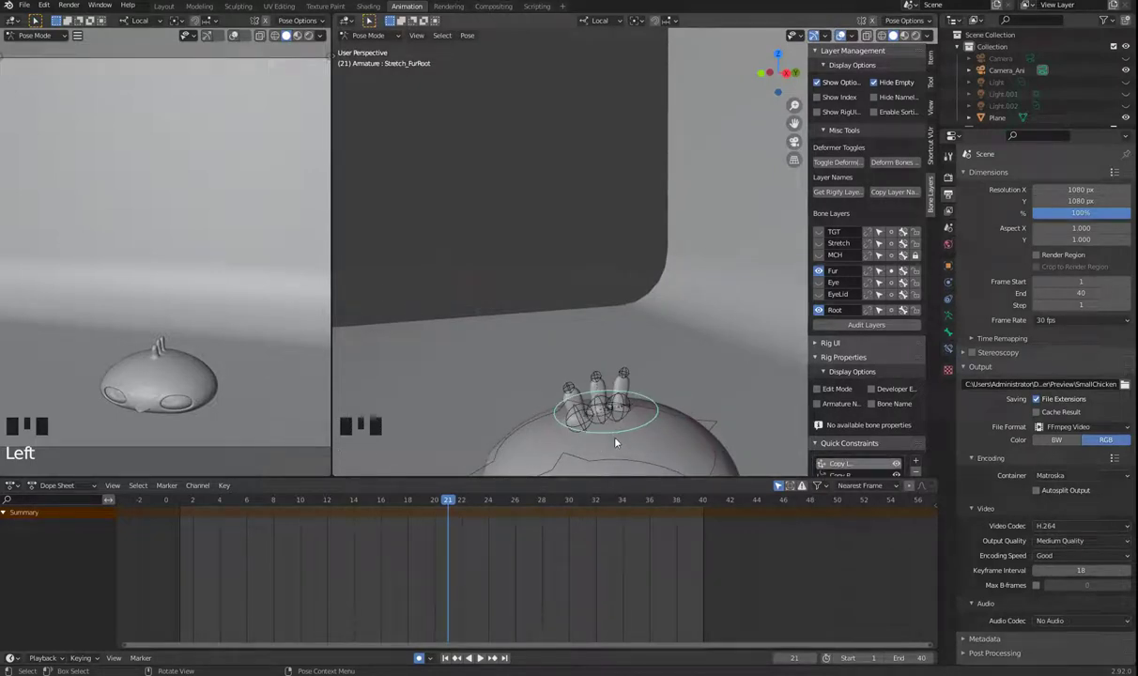
{"action": "key", "text": "g"}
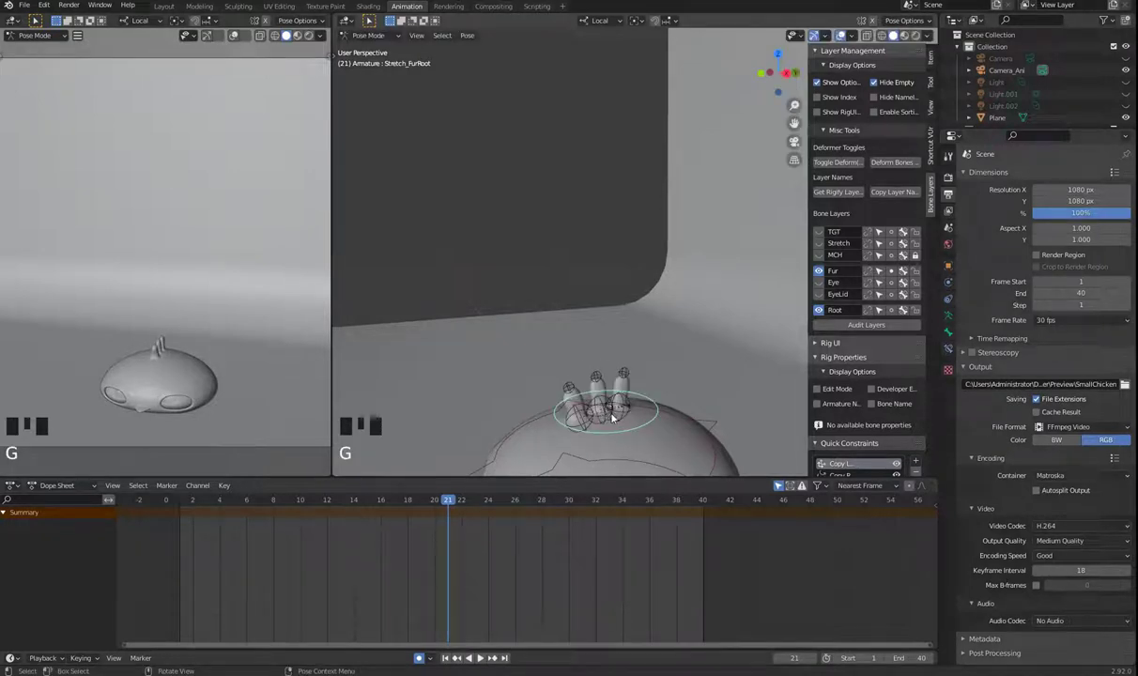
{"action": "key", "text": "h"}
Select the three fur tuft bones, hide them, then select the Fur_C_Start bone
{"action": "left_click", "coordinate": [629, 372]}
{"action": "left_click", "coordinate": [598, 379]}
{"action": "left_click", "coordinate": [573, 389]}
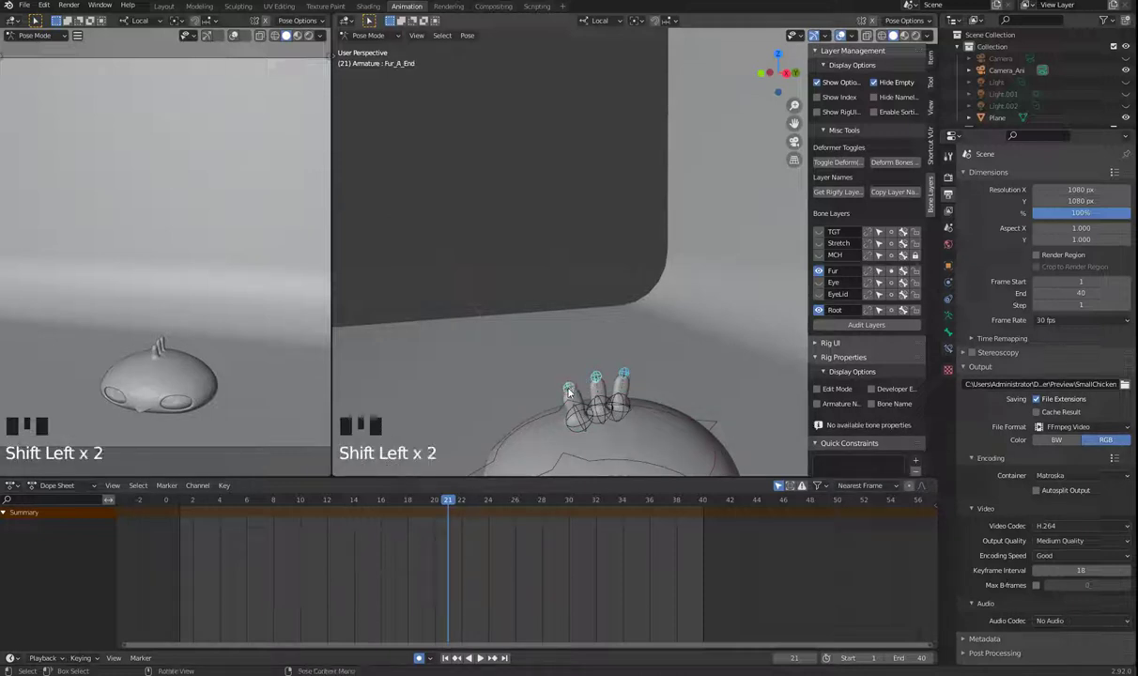
{"action": "key", "text": "h"}
{"action": "left_click", "coordinate": [626, 412]}
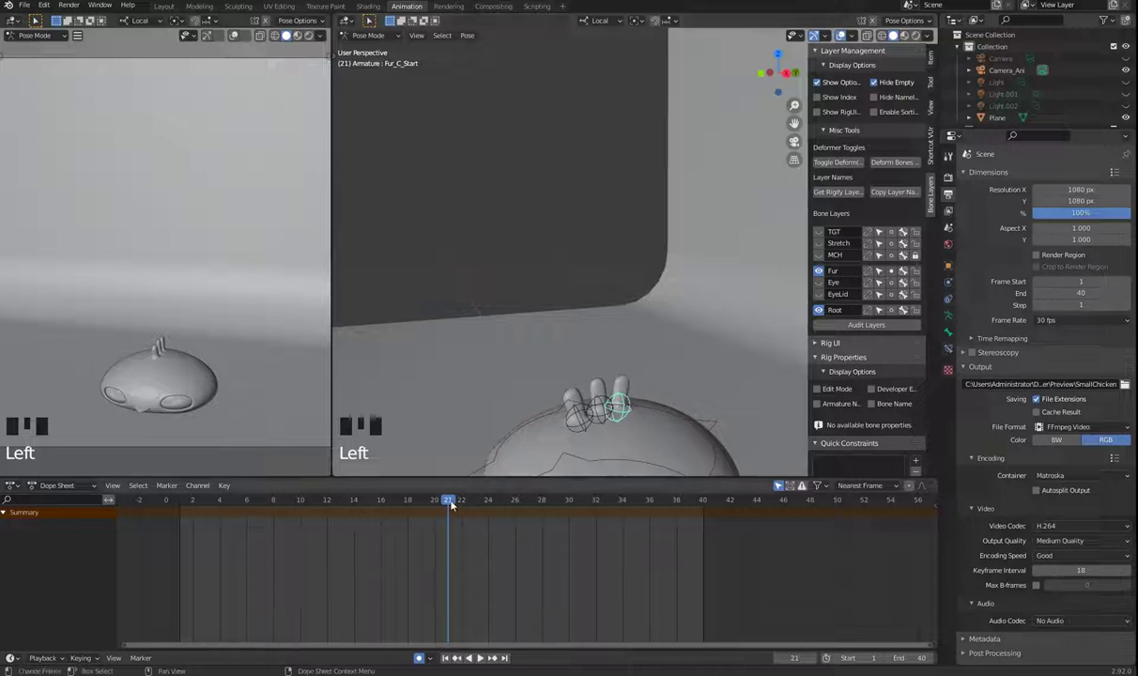
At frame 20, insert rotation keyframes on the three fur tuft start bones
{"action": "left_click_drag", "start_coordinate": [446, 503], "coordinate": [608, 424]}
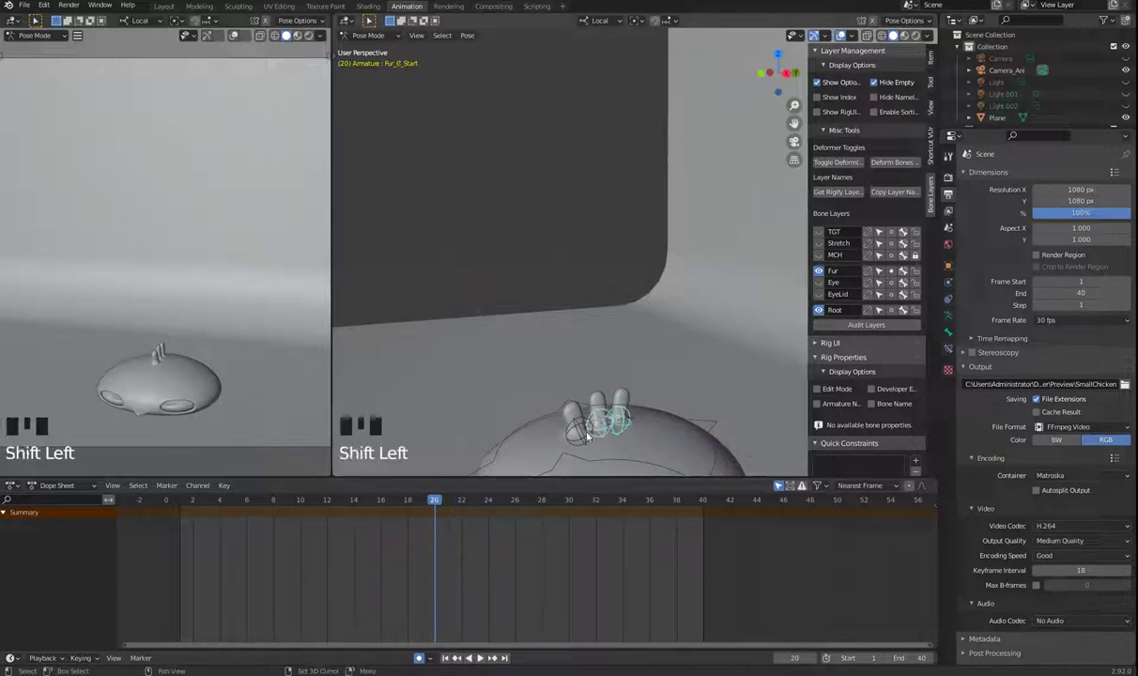
{"action": "left_click", "coordinate": [582, 437]}
{"action": "key", "text": "i"}
{"action": "left_click", "coordinate": [940, 57]}
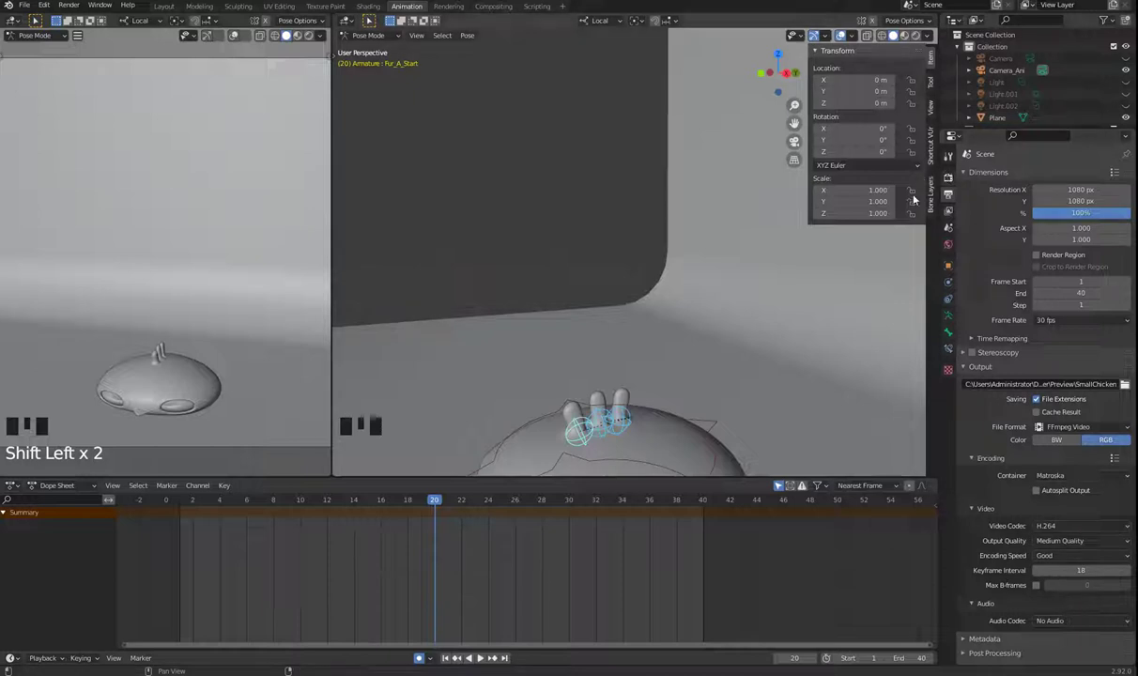
{"action": "left_click_drag", "start_coordinate": [797, 122], "coordinate": [797, 122]}
{"action": "key", "text": "i"}
In the Dope Sheet, duplicate the frame-20 fur keys to frames 0 and 40
{"action": "left_click", "coordinate": [796, 122]}
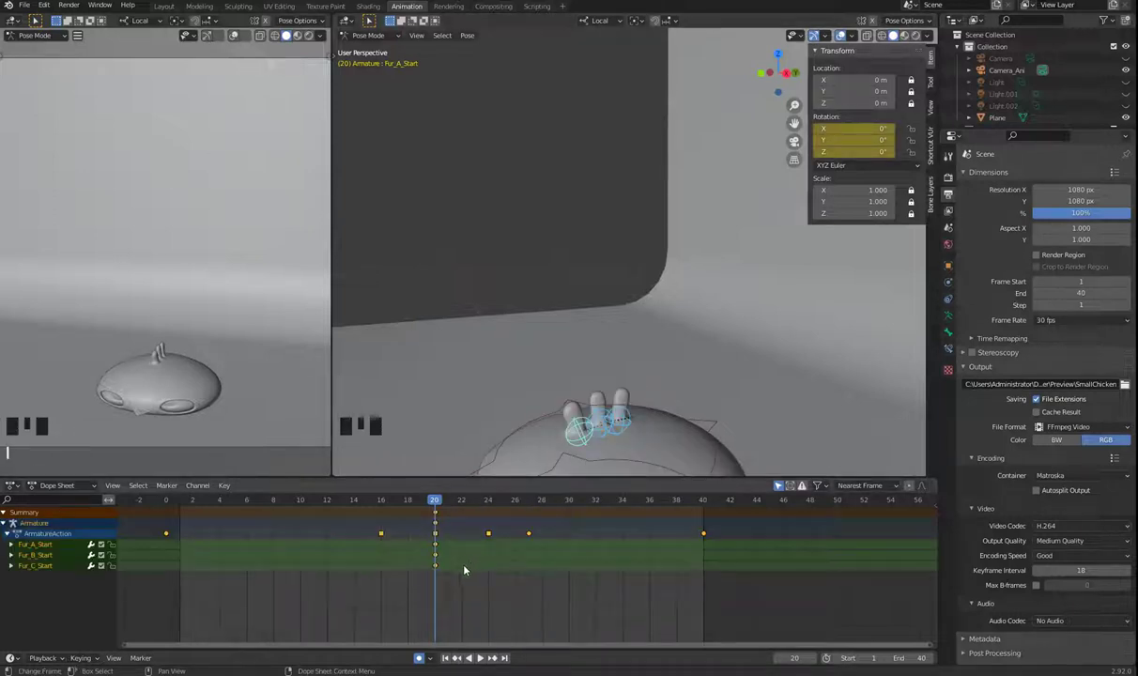
{"action": "left_click", "coordinate": [796, 122]}
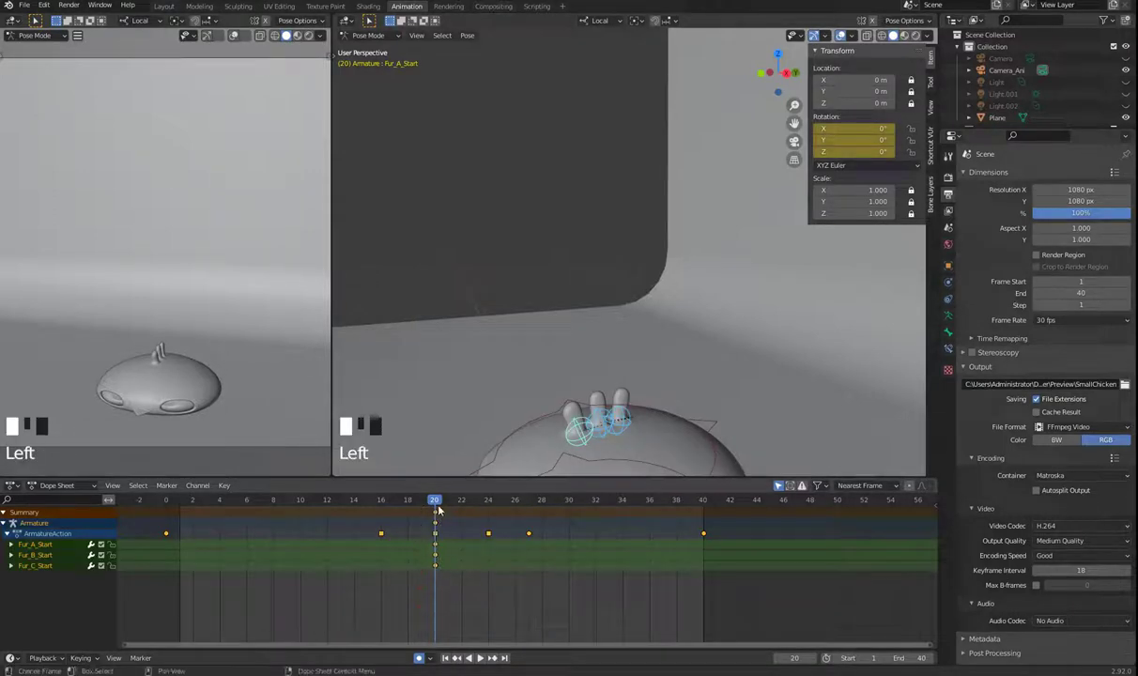
{"action": "key", "text": "shift+d"}
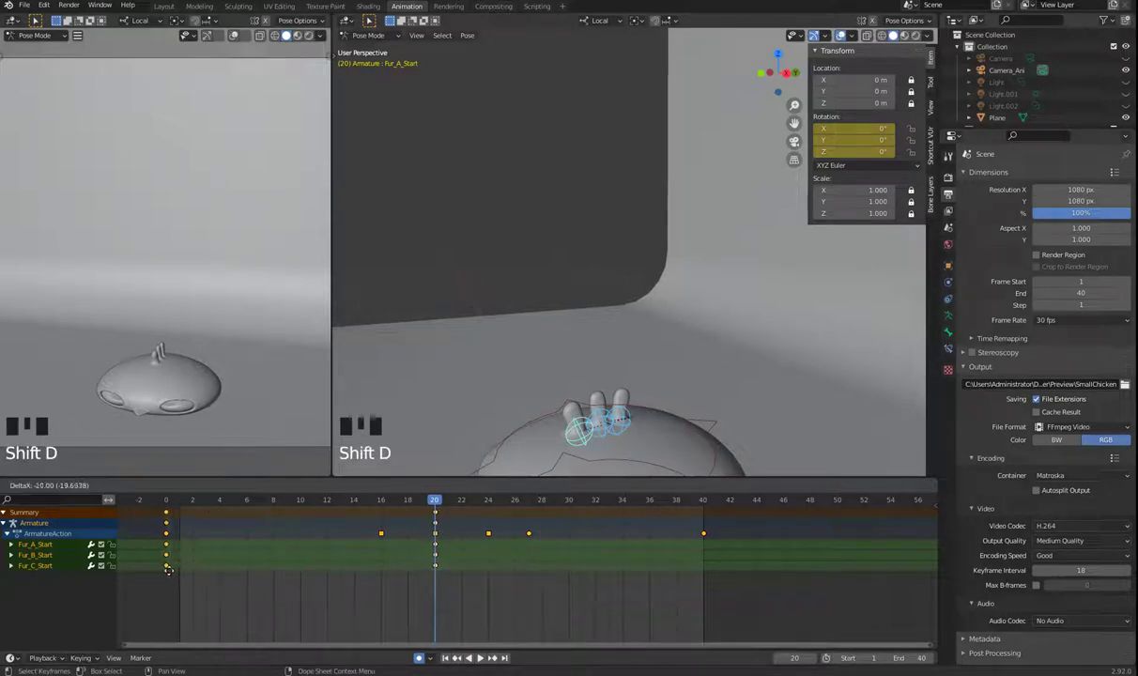
{"action": "key", "text": "shift+d"}
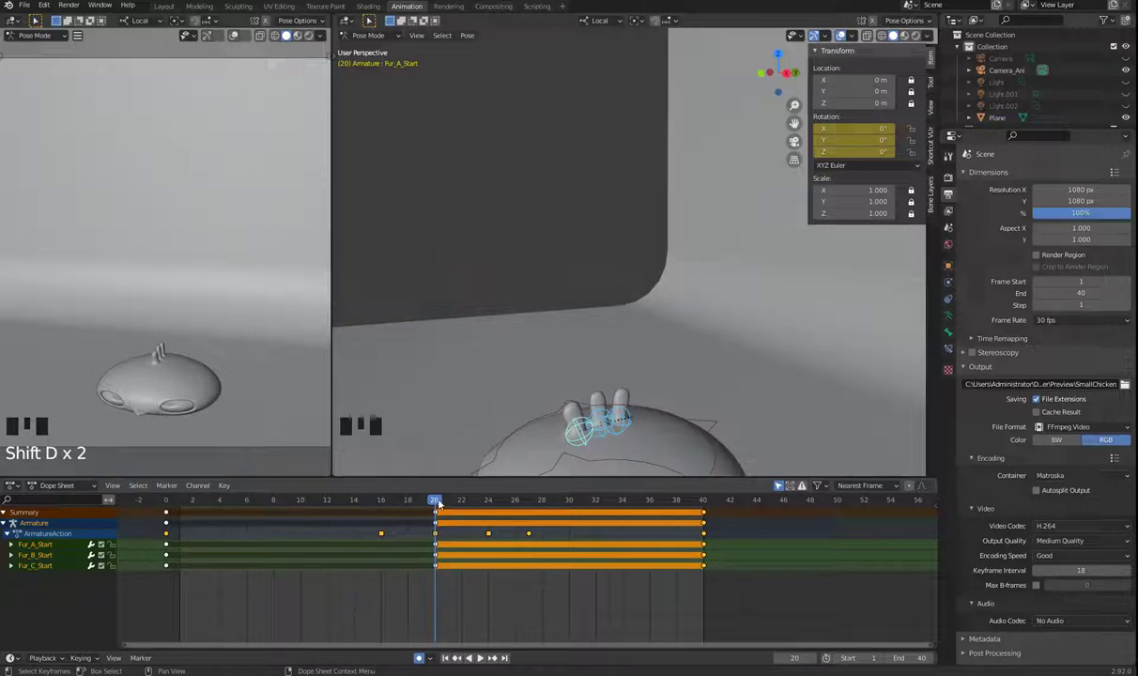
{"action": "scroll", "scroll_direction": "down", "scroll_amount": 3}
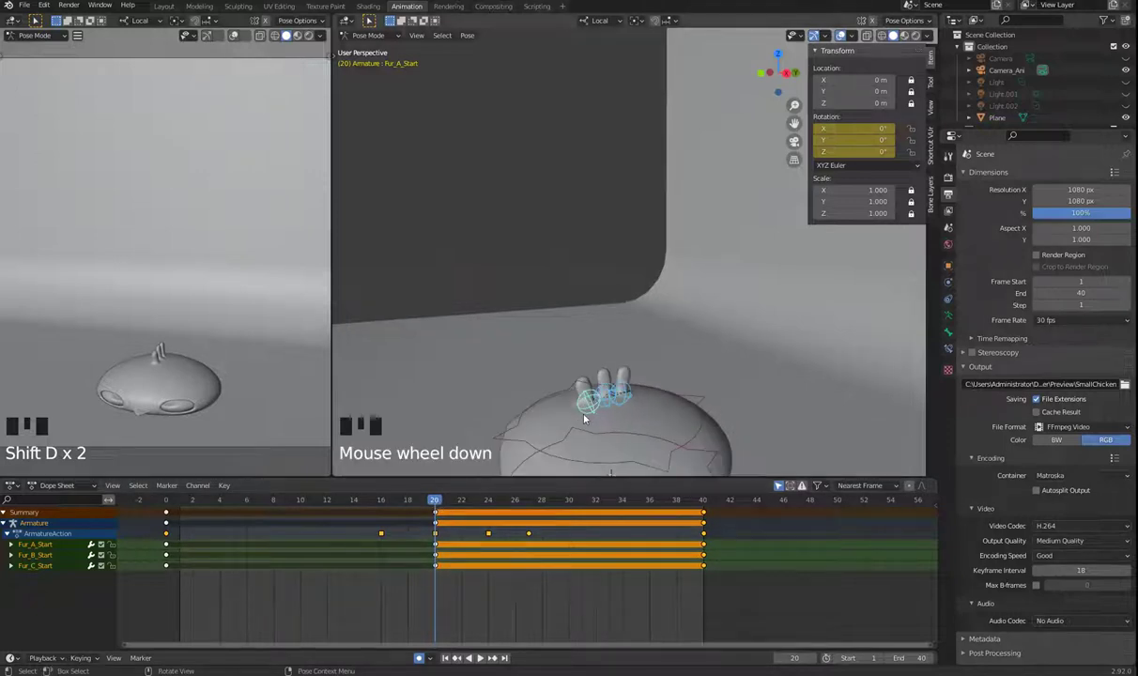
Switch to front view and close in on the three fur tufts on the head
{"action": "middle_click", "coordinate": [797, 122]}
{"action": "key", "text": "KP_1"}
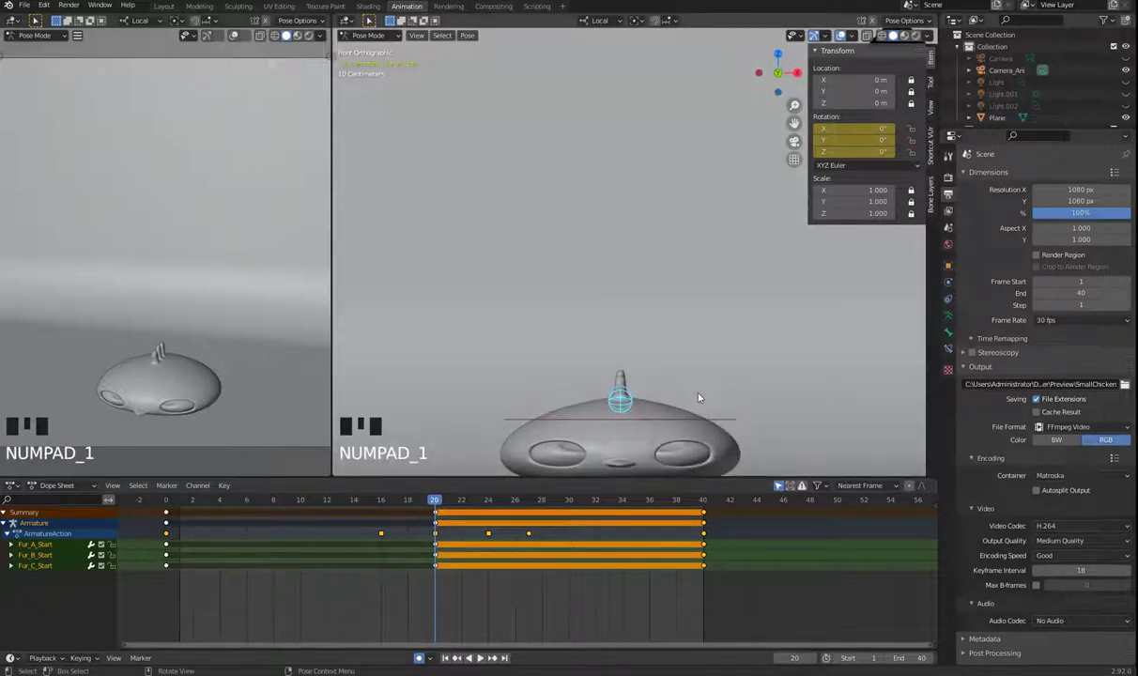
{"action": "left_click", "coordinate": [796, 122]}
{"action": "scroll", "scroll_direction": "down", "scroll_amount": 3}
{"action": "left_click_drag", "start_coordinate": [797, 122], "coordinate": [648, 195]}
{"action": "scroll", "scroll_direction": "up", "scroll_amount": 3}
{"action": "left_click_drag", "start_coordinate": [656, 238], "coordinate": [615, 231]}
{"action": "left_click", "coordinate": [606, 247]}
{"action": "scroll", "scroll_direction": "up", "scroll_amount": 3}
{"action": "middle_click", "coordinate": [616, 209]}
Jump to frame 0, select the middle fur tuft bone and start rotating it
{"action": "left_click", "coordinate": [797, 122]}
{"action": "left_click", "coordinate": [797, 122]}
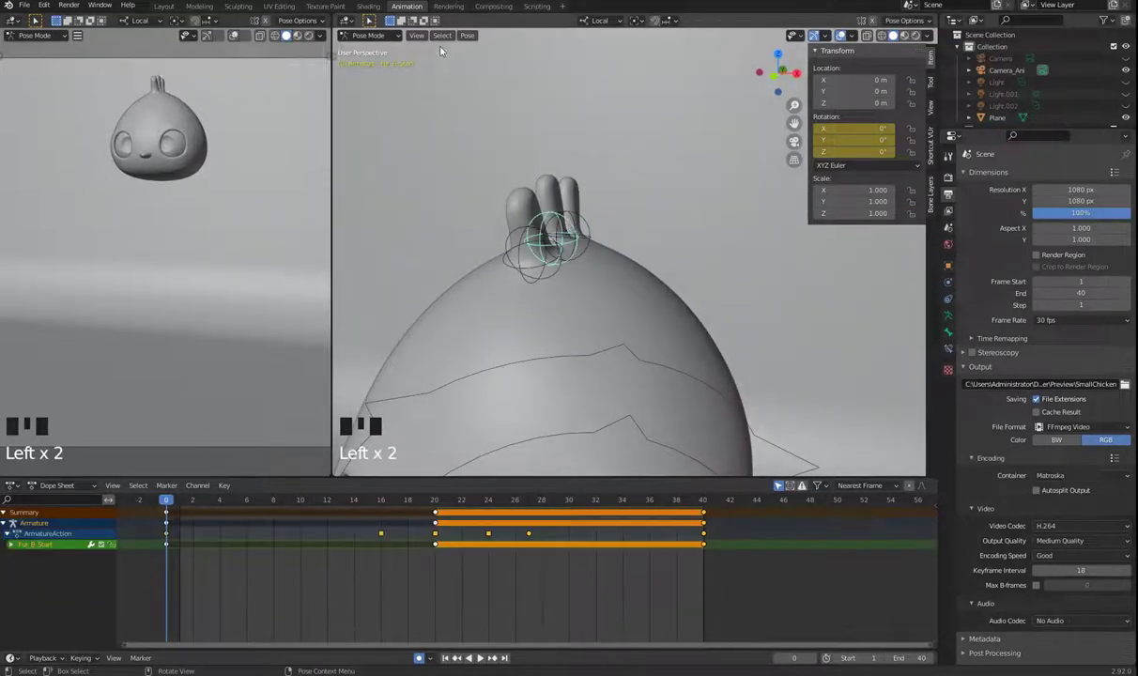
{"action": "key", "text": "r"}
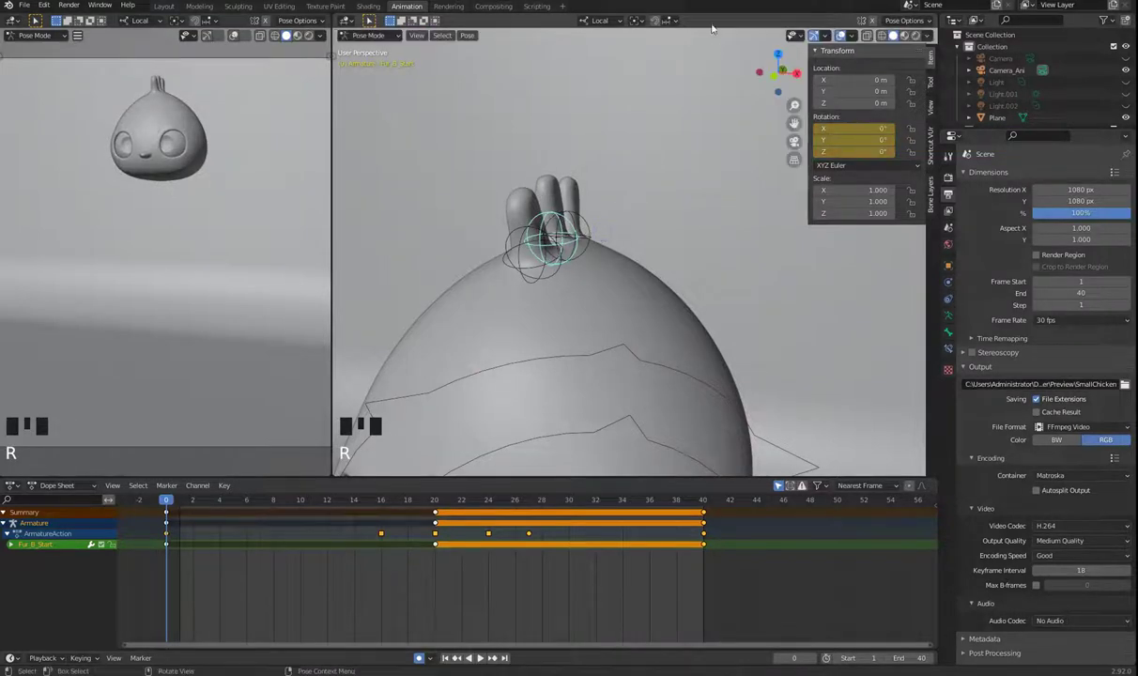
Tilt the middle fur tuft sideways with auto keying on, then scrub the timeline to preview the motion
{"action": "left_click_drag", "start_coordinate": [832, 39], "coordinate": [844, 31]}
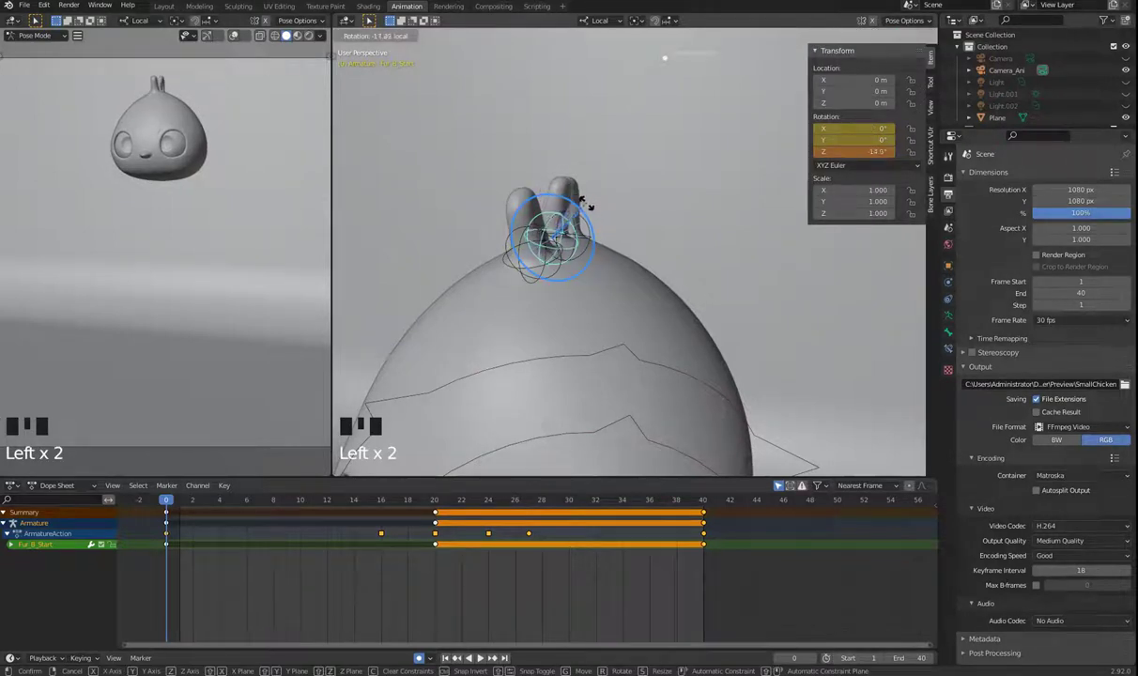
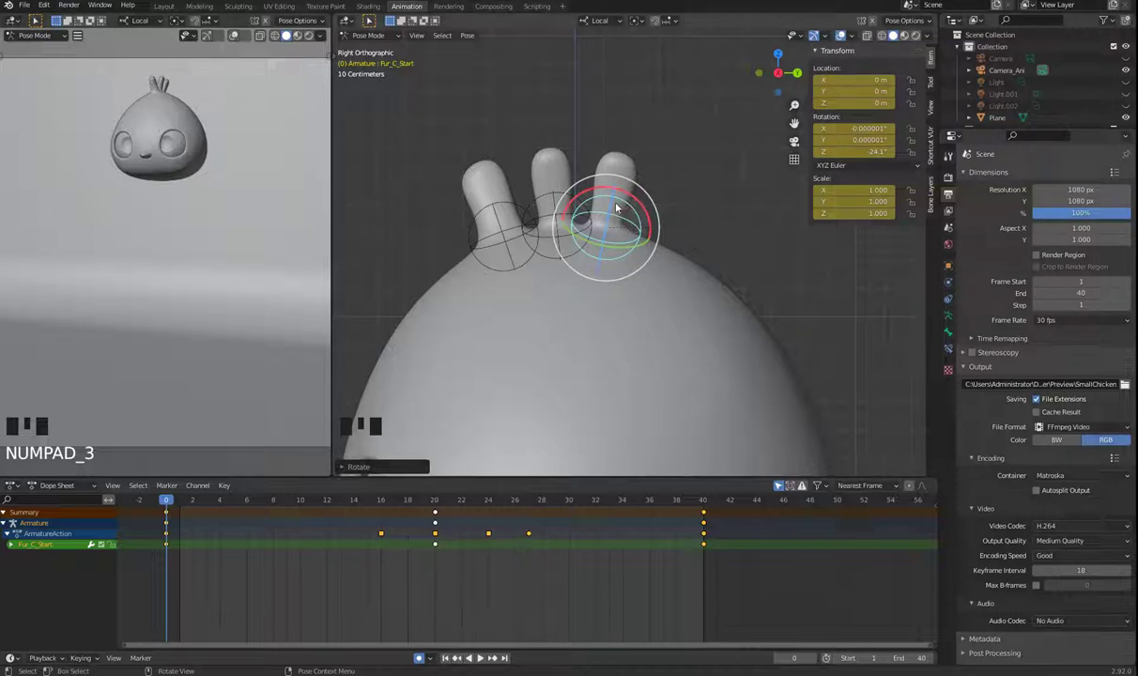
{"action": "left_click", "coordinate": [618, 206]}
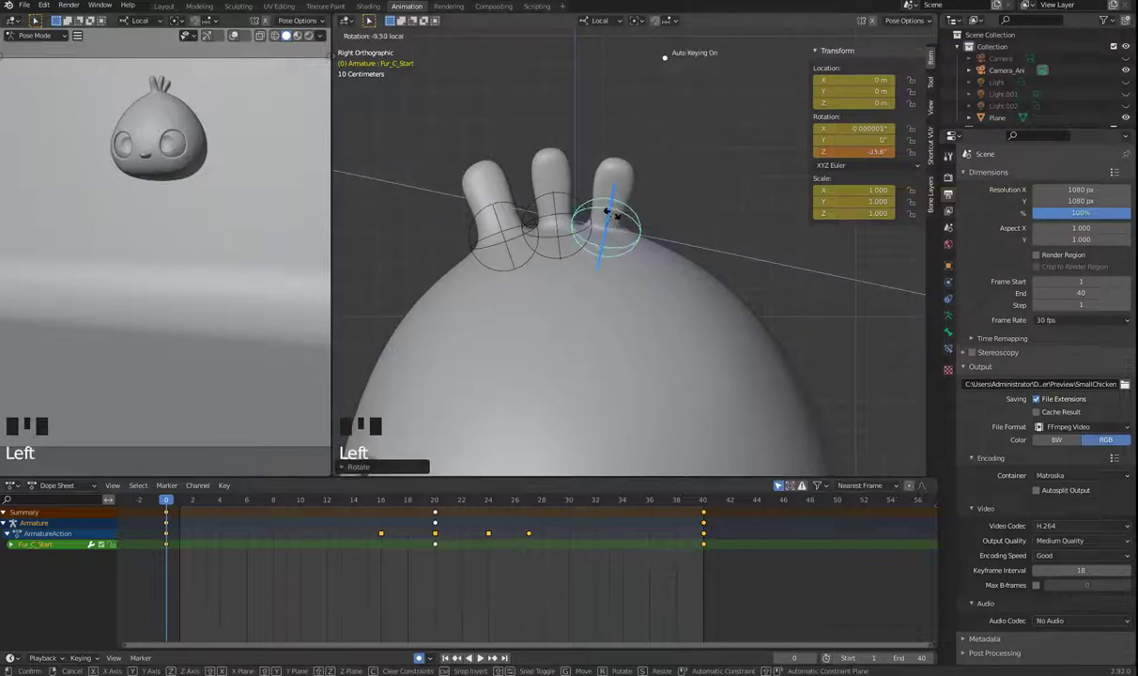
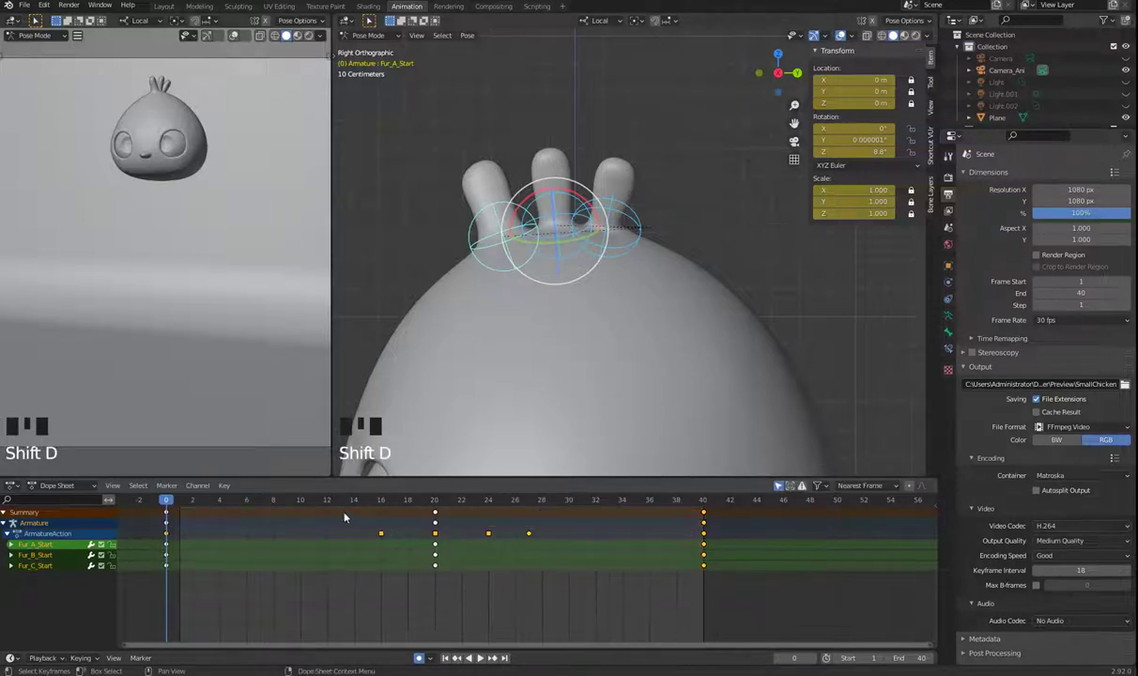
{"action": "left_click_drag", "start_coordinate": [194, 507], "coordinate": [211, 505]}
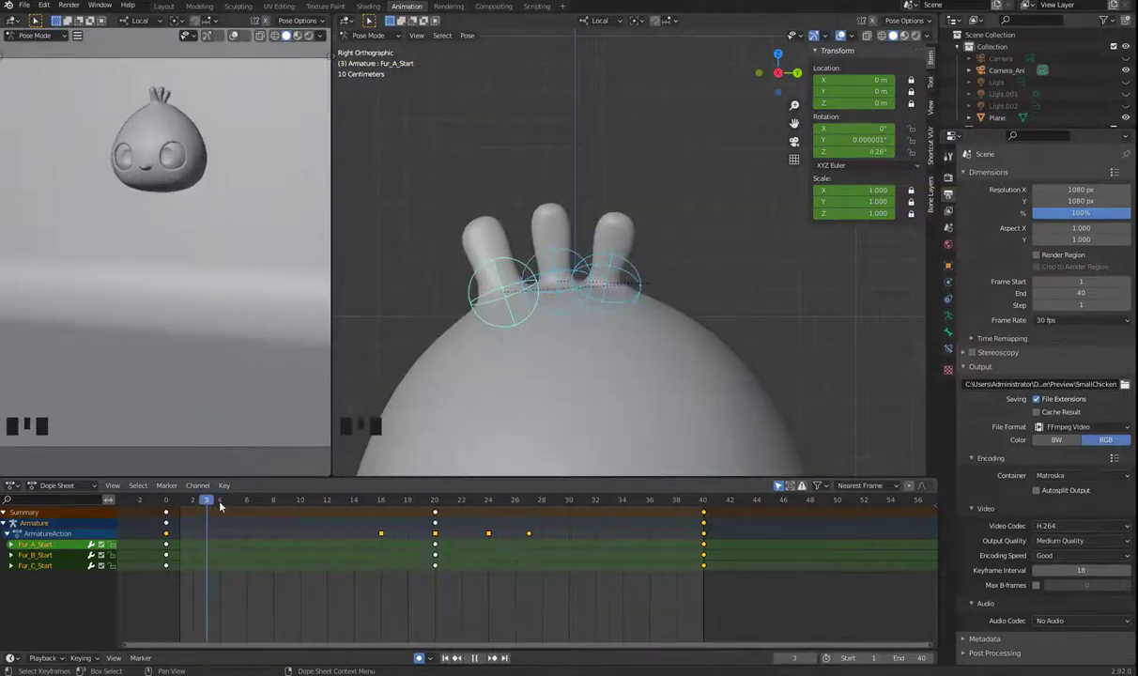
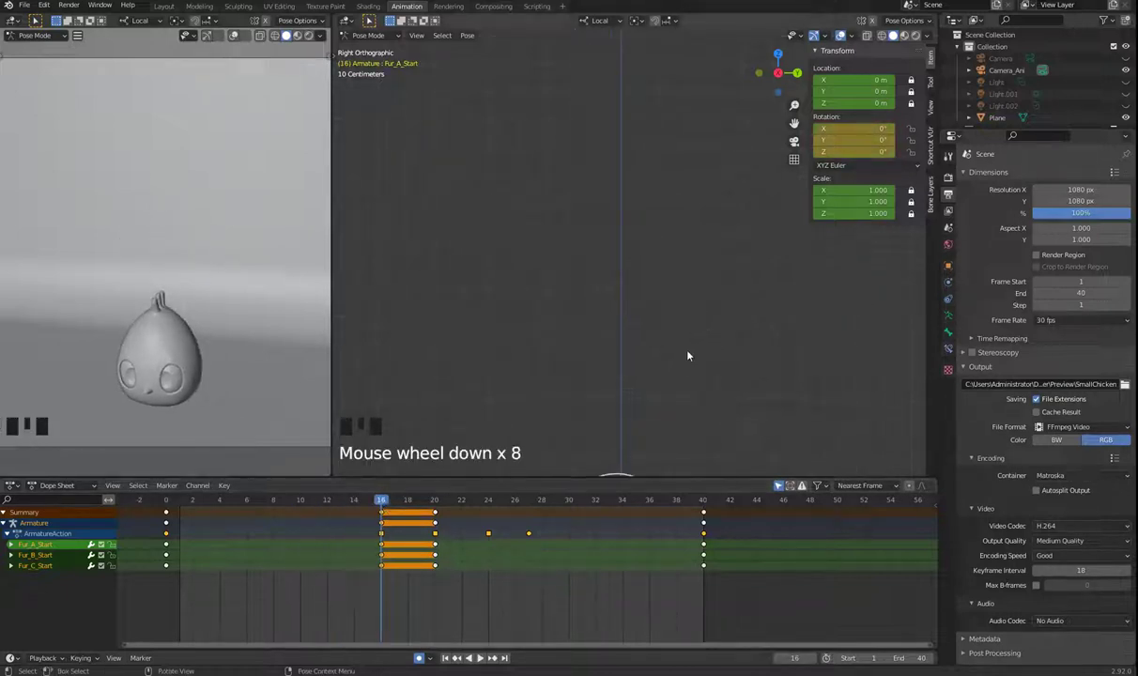
Zoom onto the head tufts and select the Fur_A_Start and right tuft bones at frame 16
{"action": "scroll", "scroll_direction": "up", "scroll_amount": 3}
{"action": "left_click_drag", "start_coordinate": [681, 402], "coordinate": [629, 254]}
{"action": "scroll", "scroll_direction": "up", "scroll_amount": 3}
{"action": "left_click_drag", "start_coordinate": [695, 280], "coordinate": [677, 273]}
{"action": "scroll", "scroll_direction": "up", "scroll_amount": 3}
{"action": "scroll", "scroll_direction": "up", "scroll_amount": 3}
{"action": "left_click_drag", "start_coordinate": [590, 157], "coordinate": [566, 208]}
{"action": "left_click", "coordinate": [558, 275]}
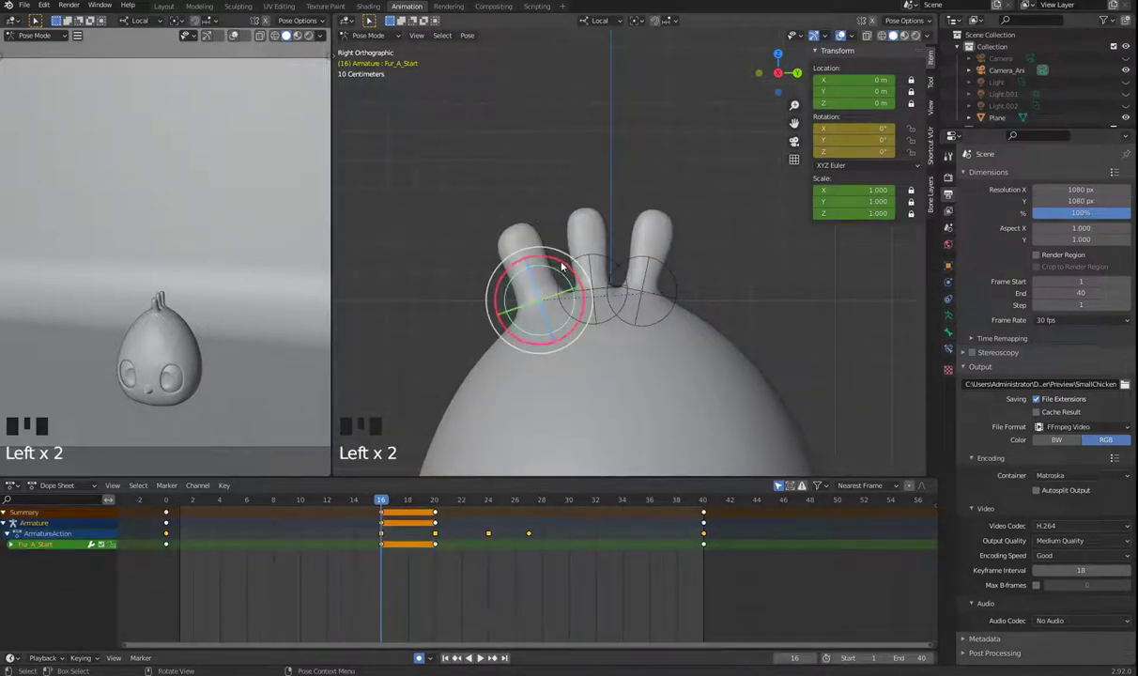
{"action": "left_click", "coordinate": [565, 267]}
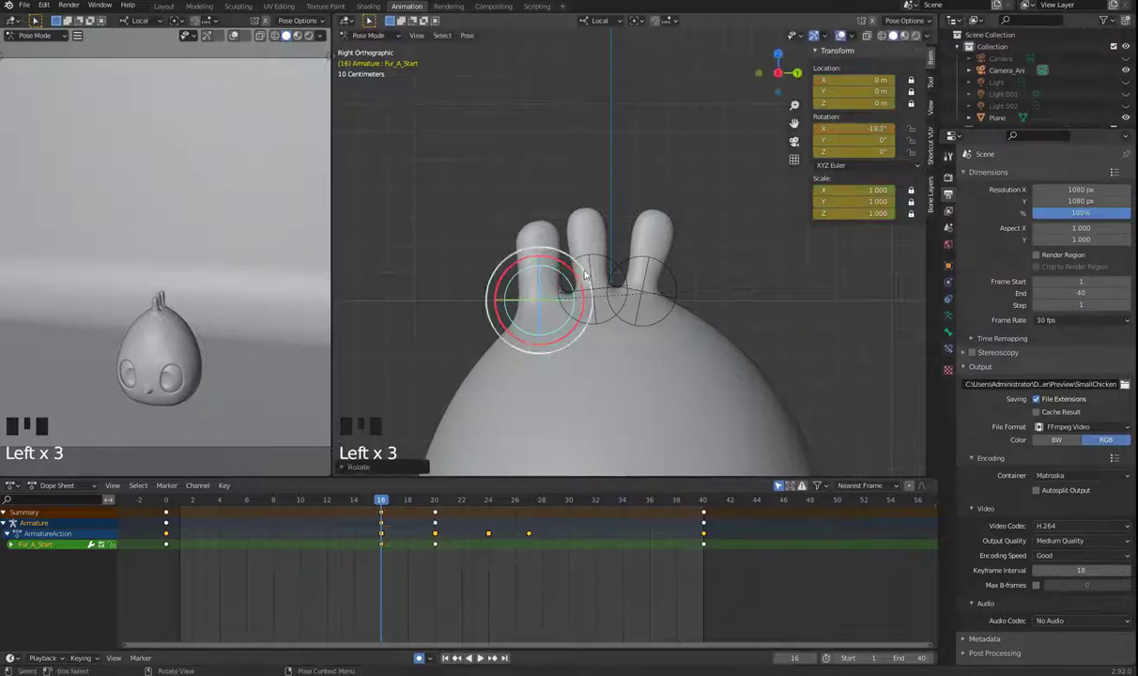
{"action": "left_click", "coordinate": [679, 288]}
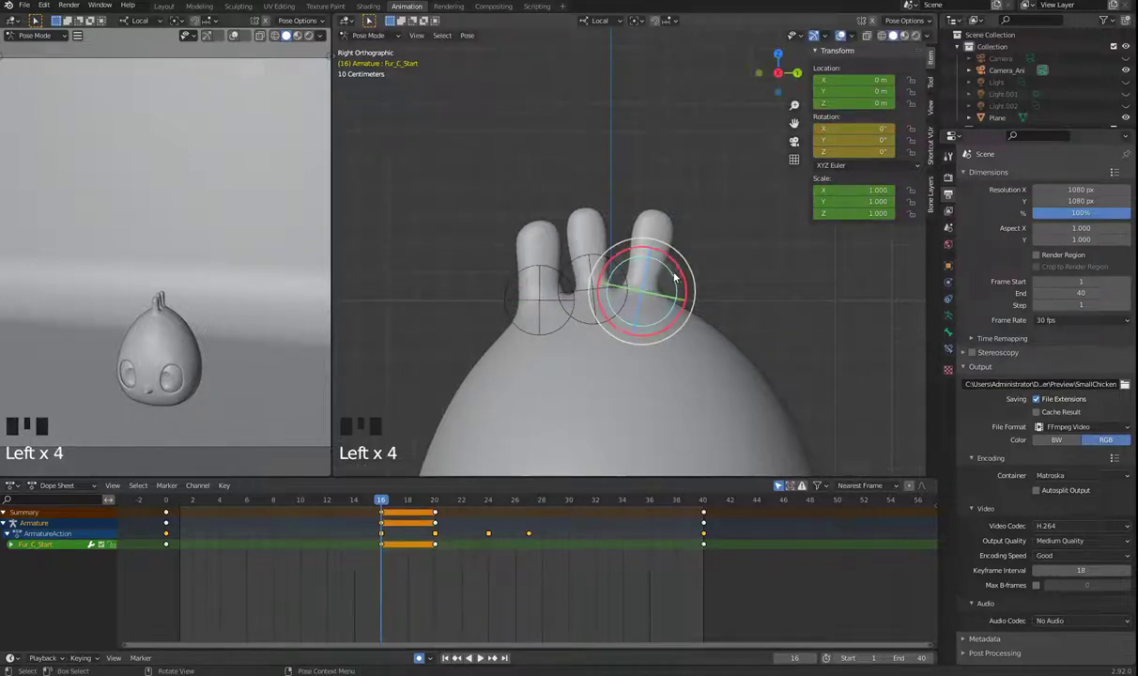
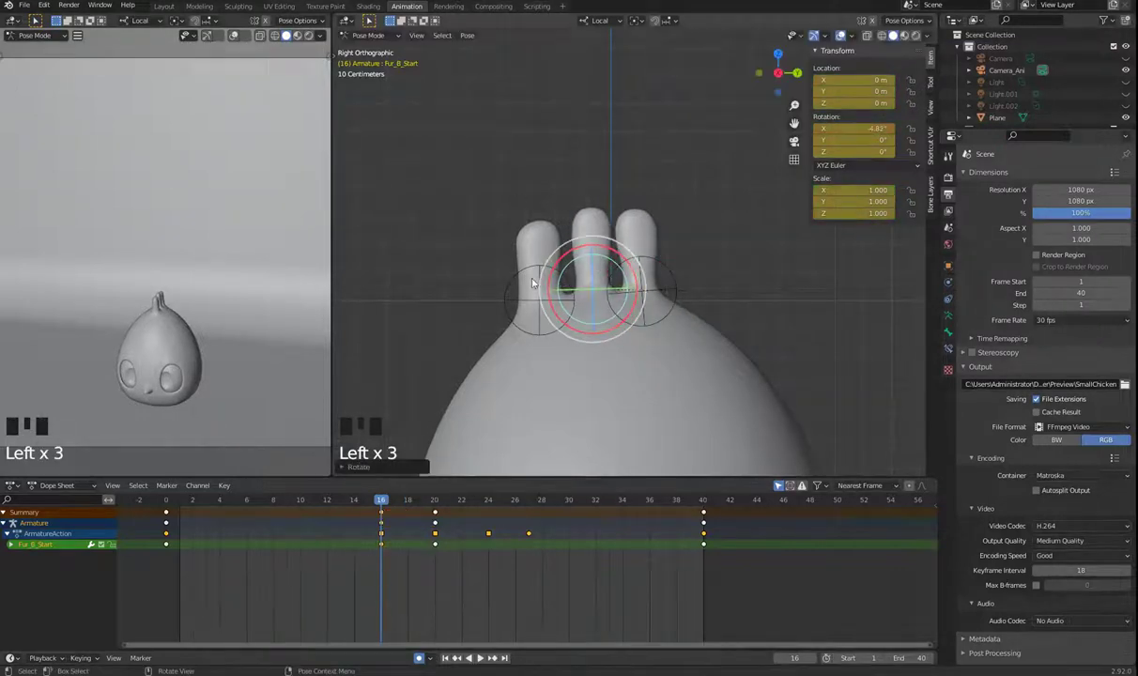
Re-tilt the left fur tuft at frame 16 with auto keying, then select the right tuft bone
{"action": "left_click", "coordinate": [571, 283]}
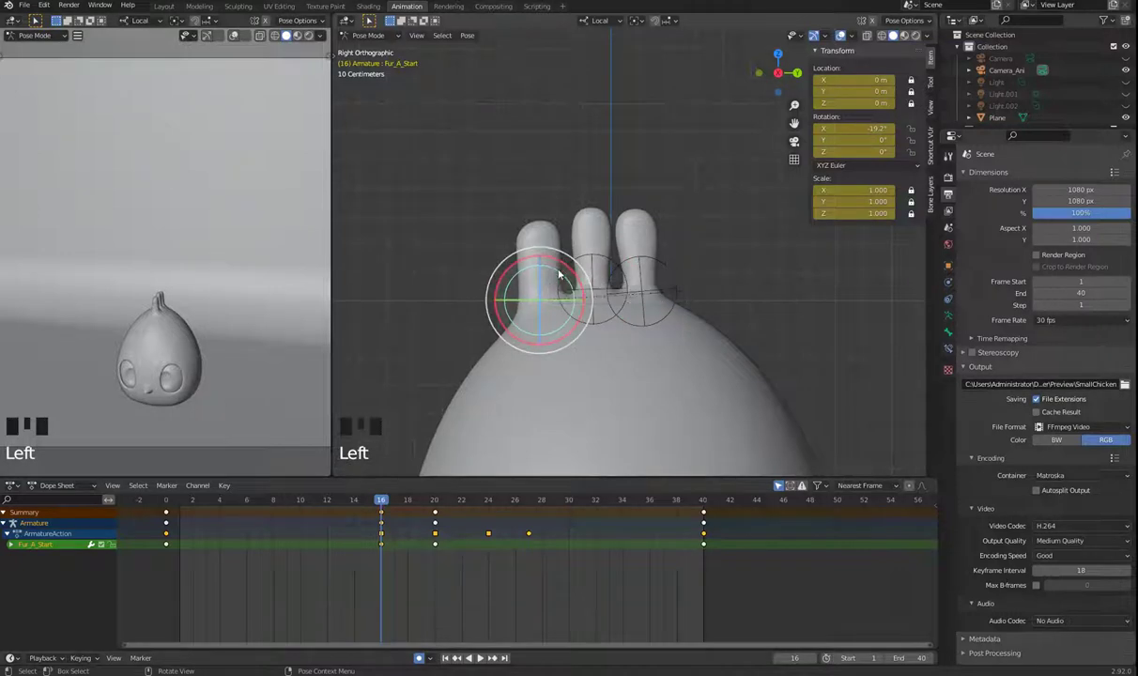
{"action": "left_click", "coordinate": [570, 267]}
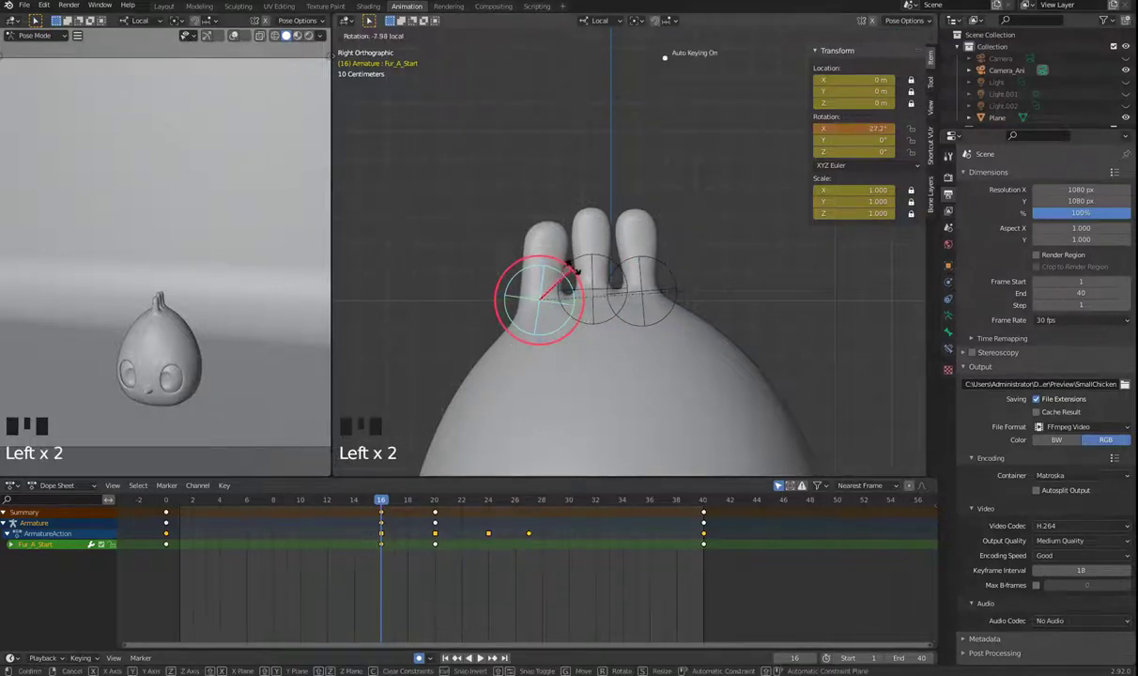
{"action": "left_click", "coordinate": [674, 272]}
{"action": "left_click", "coordinate": [679, 263]}
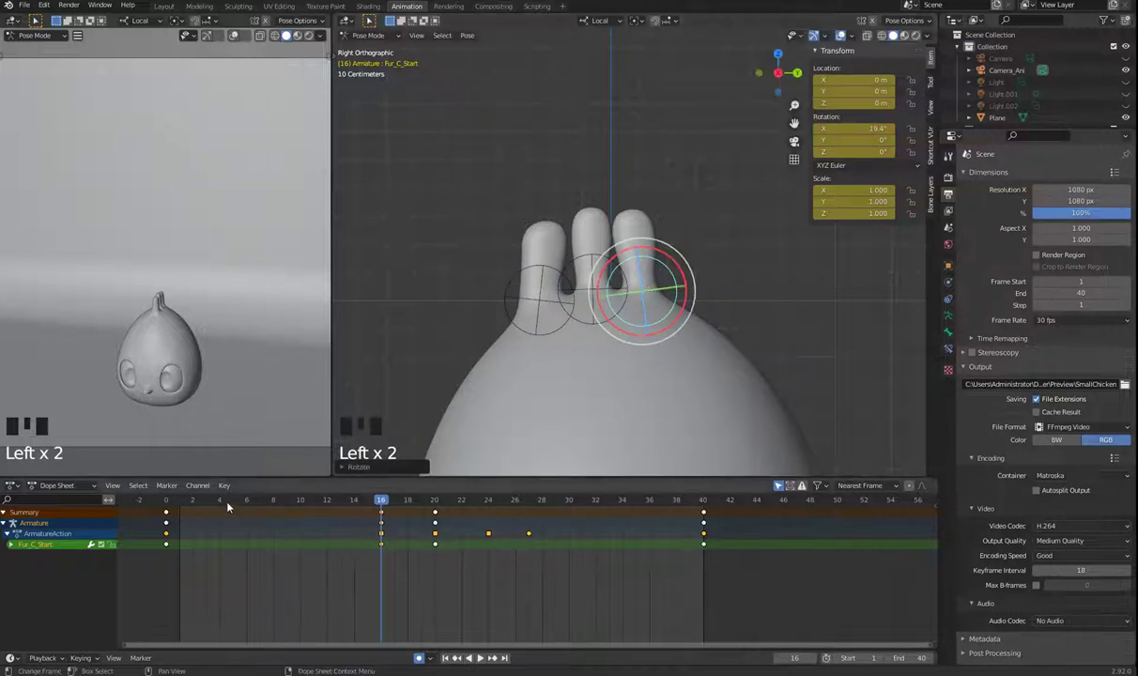
Scrub back through the animation and return to frame 0
{"action": "left_click_drag", "start_coordinate": [208, 499], "coordinate": [635, 250]}
{"action": "scroll", "scroll_direction": "down", "scroll_amount": 3}
{"action": "left_click_drag", "start_coordinate": [634, 250], "coordinate": [559, 319]}
{"action": "scroll", "scroll_direction": "up", "scroll_amount": 3}
{"action": "left_click_drag", "start_coordinate": [222, 503], "coordinate": [226, 517]}
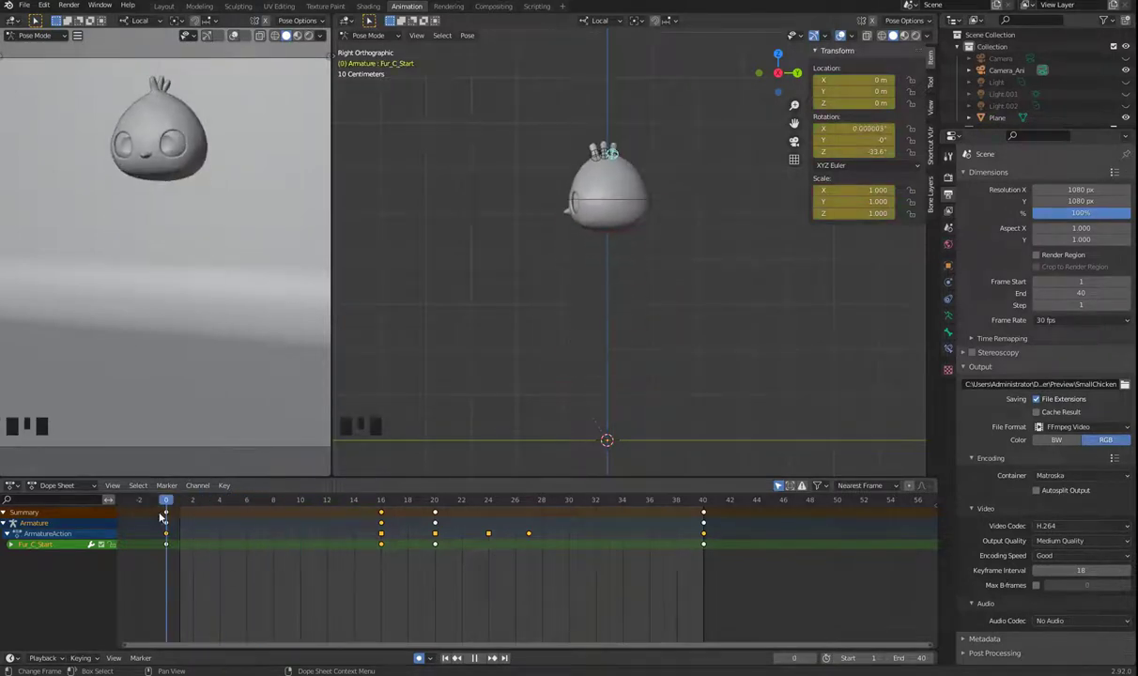
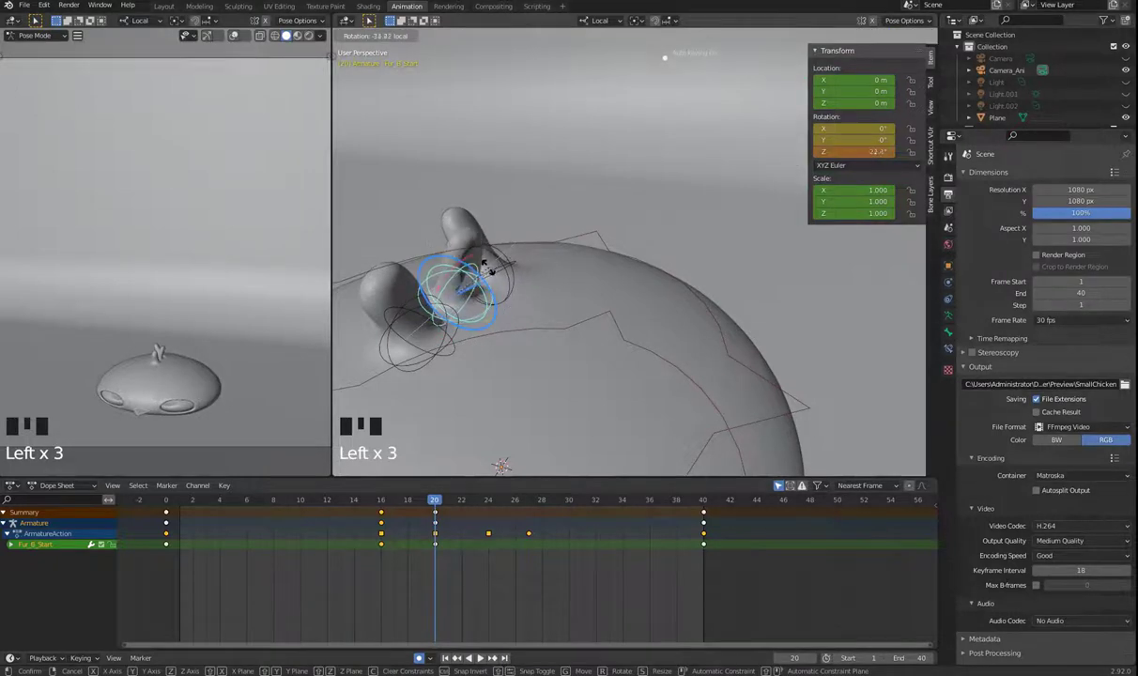
Confirm the middle tuft's twist, then tilt the left fur tuft from the side view at frame 20
{"action": "left_click", "coordinate": [429, 325]}
{"action": "left_click", "coordinate": [437, 321]}
{"action": "key", "text": "KP_3"}
{"action": "scroll", "scroll_direction": "up", "scroll_amount": 3}
{"action": "left_click_drag", "start_coordinate": [612, 248], "coordinate": [543, 233]}
{"action": "left_click", "coordinate": [543, 233]}
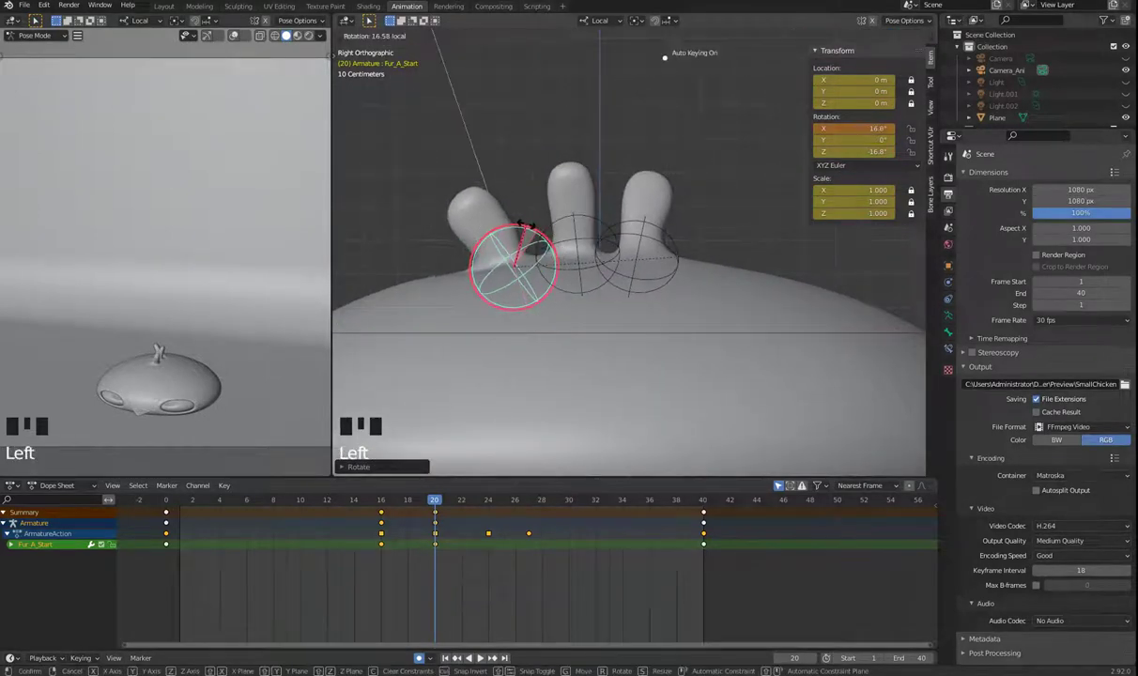
{"action": "left_click_drag", "start_coordinate": [670, 234], "coordinate": [692, 239]}
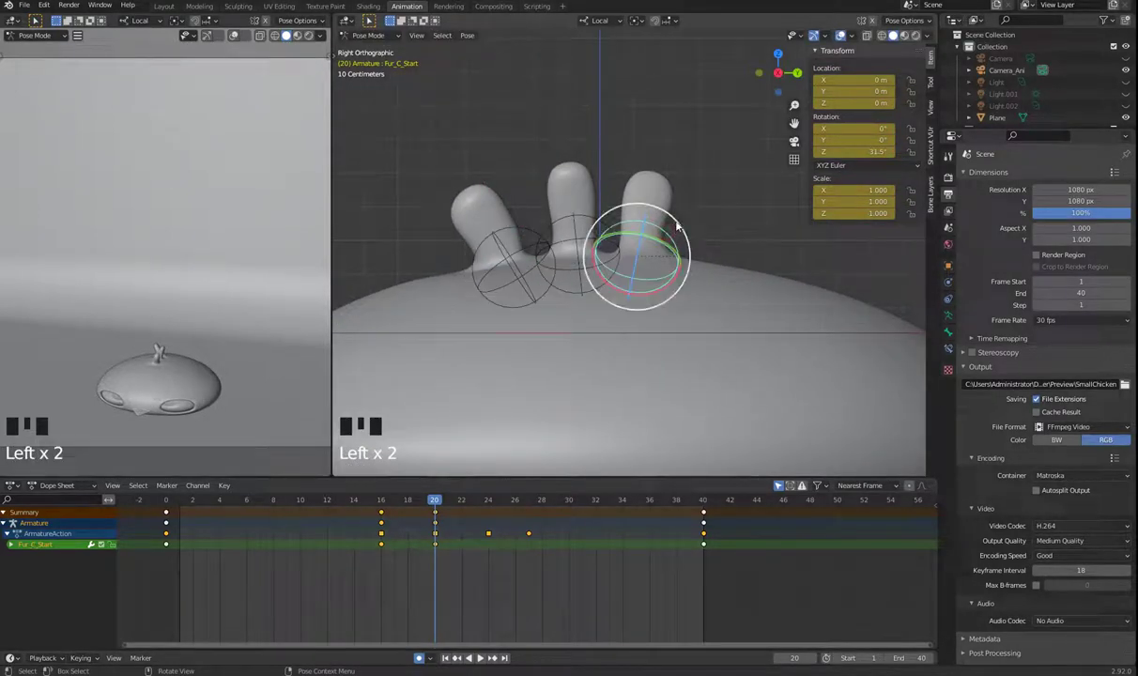
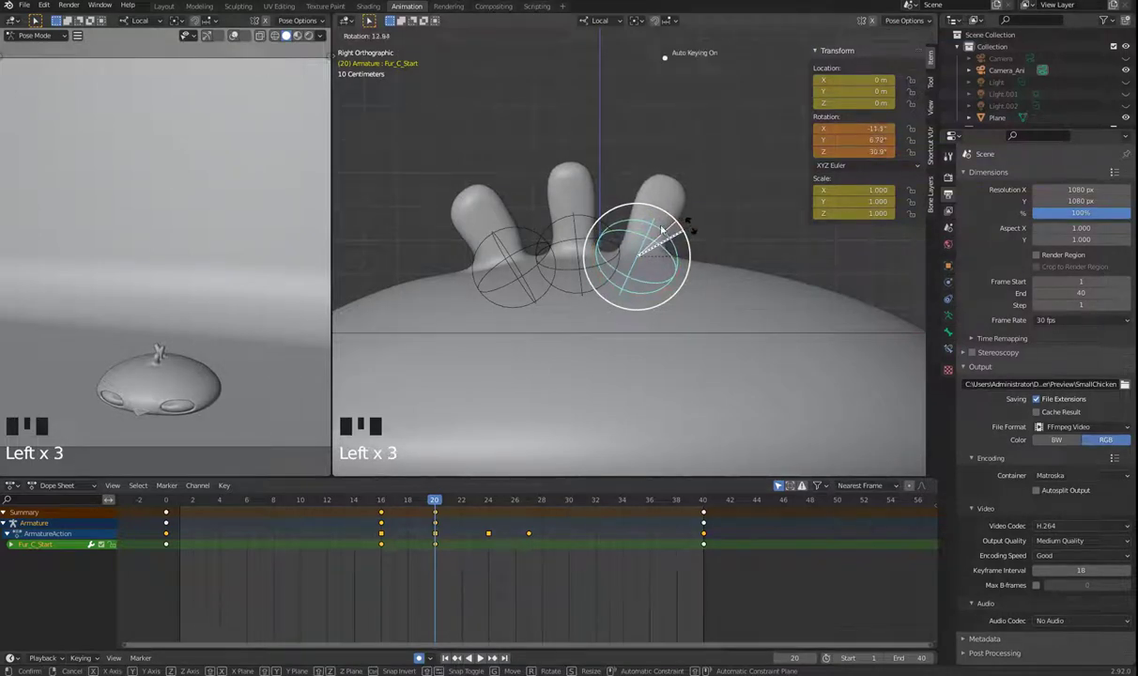
From the front view, twist the middle fur tuft around its length at frame 20
{"action": "left_click", "coordinate": [603, 219]}
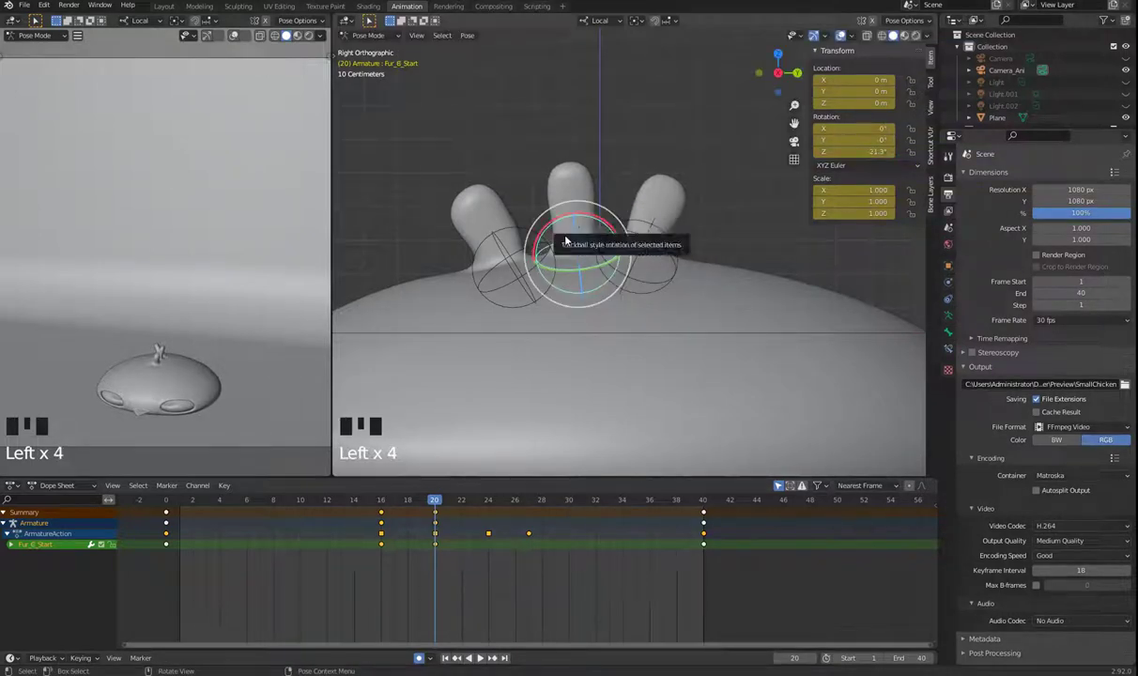
{"action": "left_click_drag", "start_coordinate": [648, 264], "coordinate": [715, 260]}
{"action": "key", "text": "KP_1"}
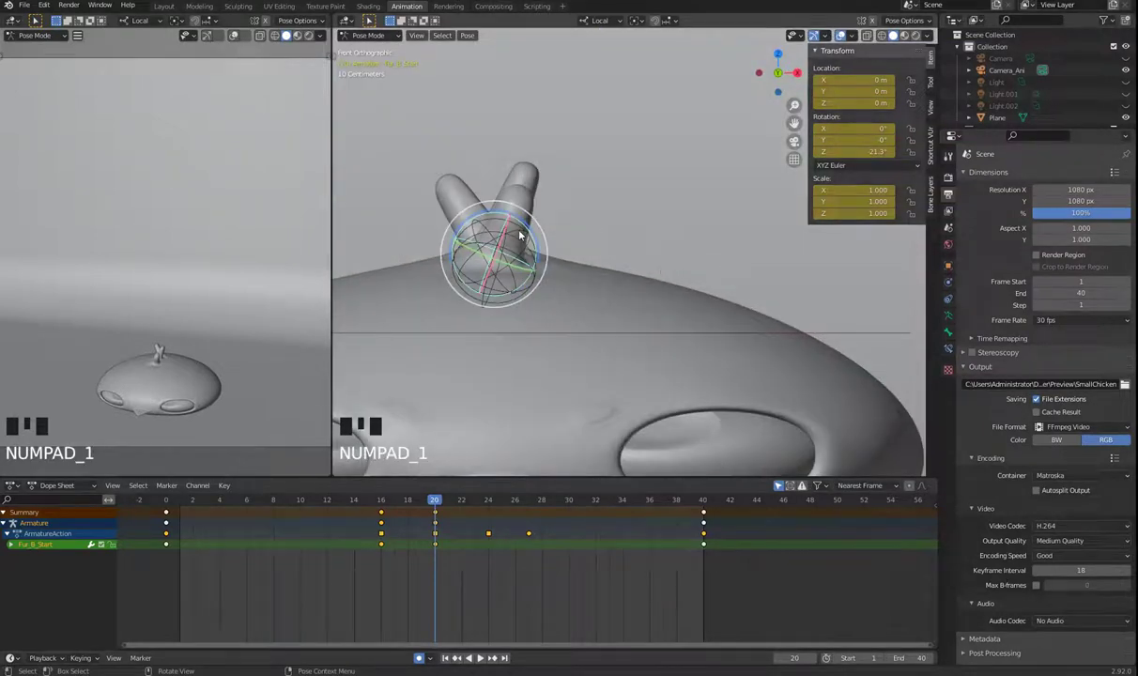
{"action": "left_click_drag", "start_coordinate": [590, 202], "coordinate": [527, 217]}
{"action": "left_click", "coordinate": [519, 222]}
{"action": "left_click", "coordinate": [529, 225]}
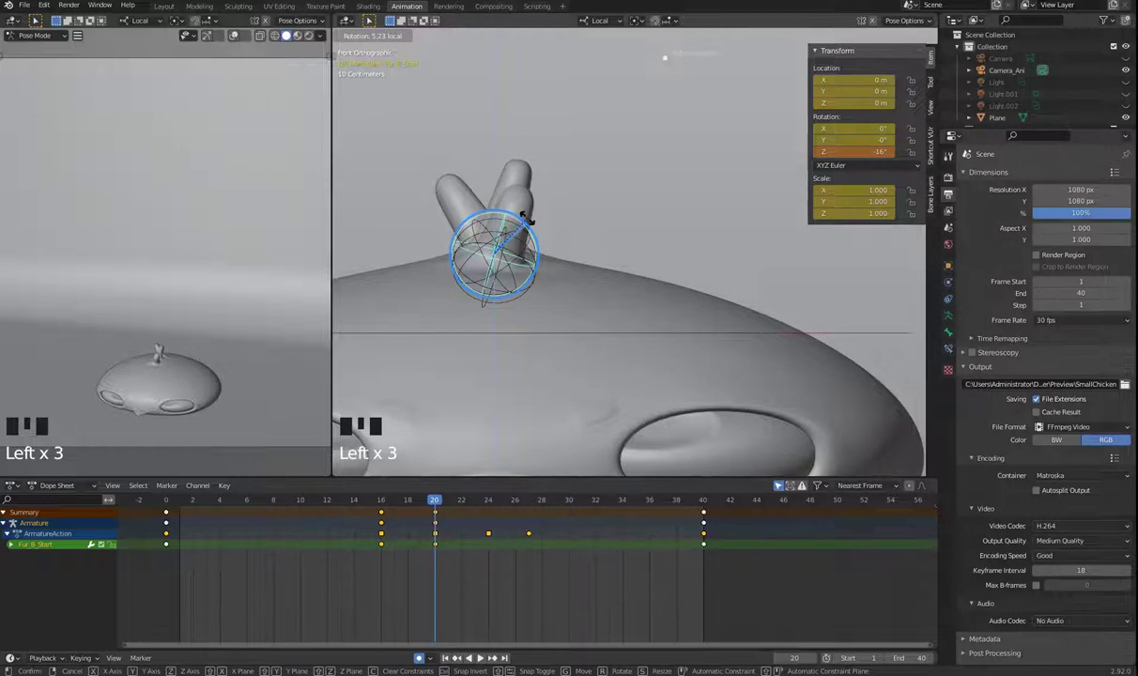
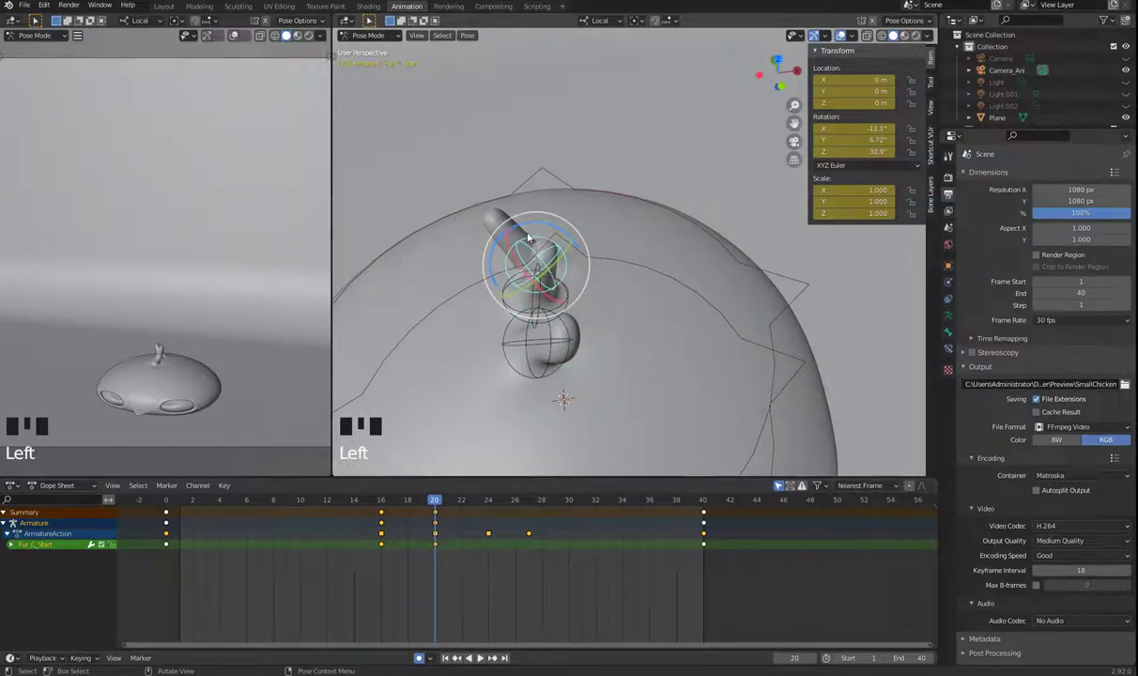
Back in front view, adjust the remaining fur tuft's Z rotation to about 21° at frame 20
{"action": "key", "text": "KP_1"}
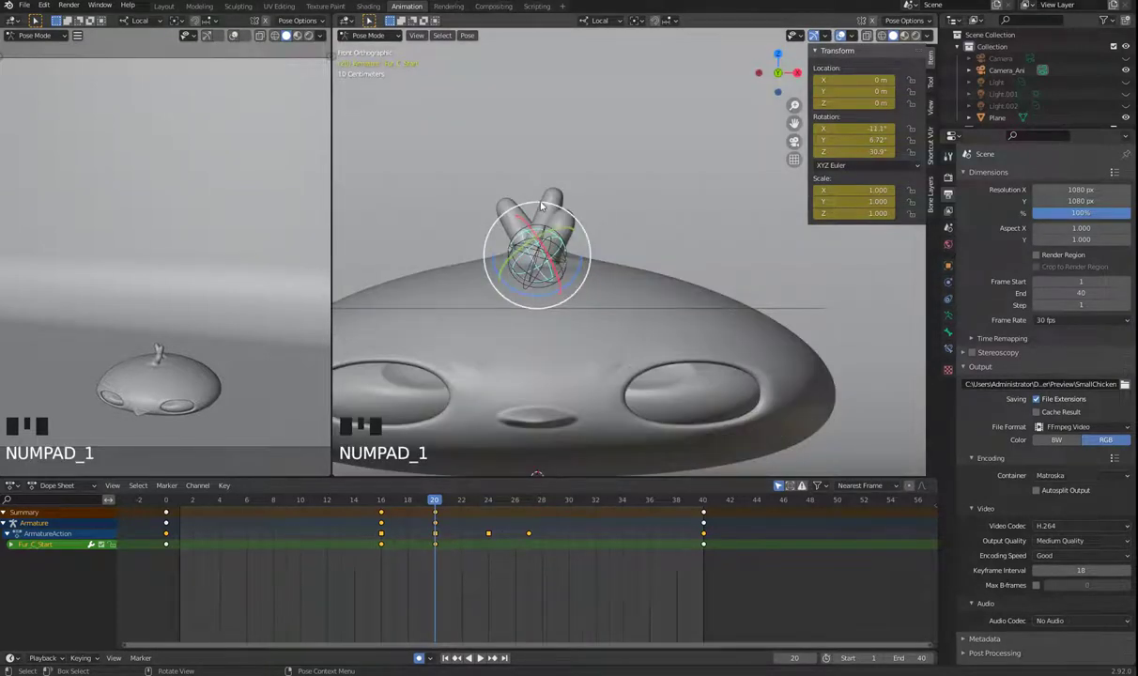
{"action": "left_click", "coordinate": [546, 208]}
{"action": "left_click", "coordinate": [537, 228]}
{"action": "left_click", "coordinate": [540, 224]}
{"action": "left_click", "coordinate": [567, 217]}
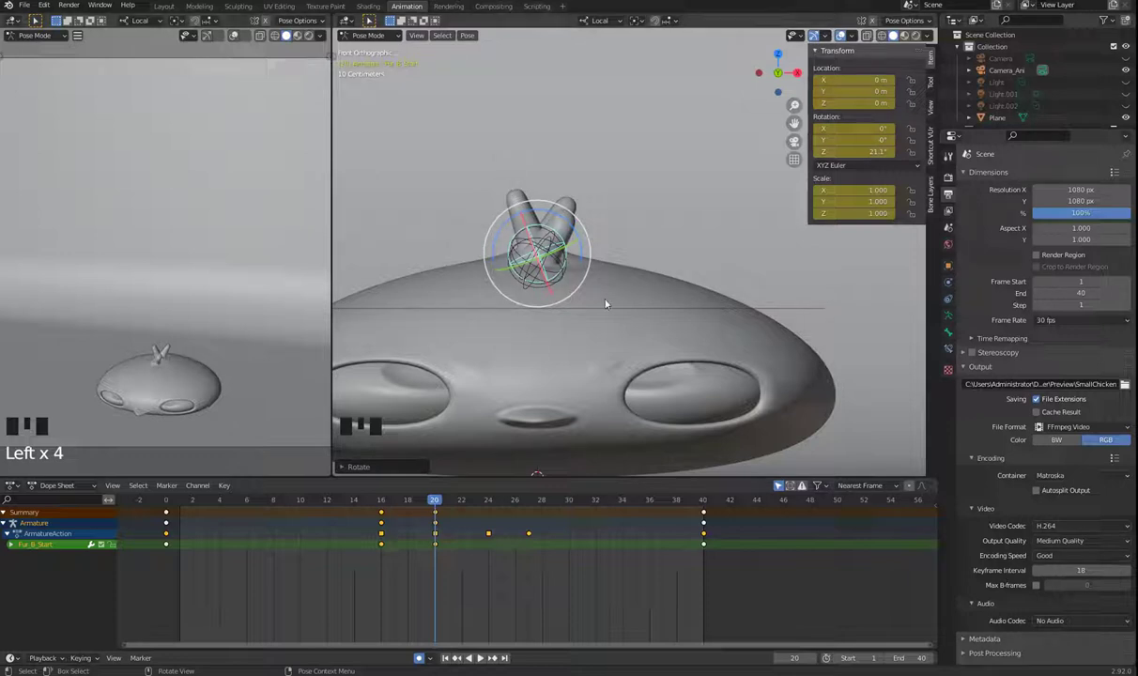
{"action": "scroll", "scroll_direction": "down", "scroll_amount": 3}
Play and stop the animation, then scrub to frame 24 and back to frame 20
{"action": "key", "text": "space"}
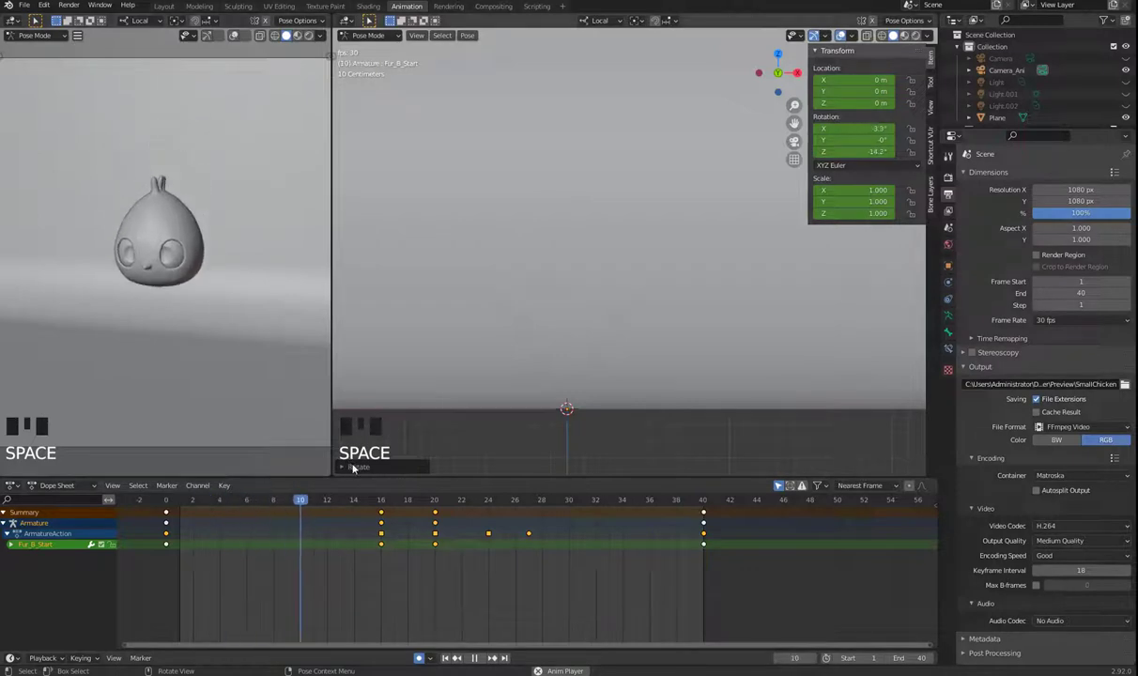
{"action": "key", "text": "space"}
{"action": "left_click_drag", "start_coordinate": [237, 502], "coordinate": [406, 510]}
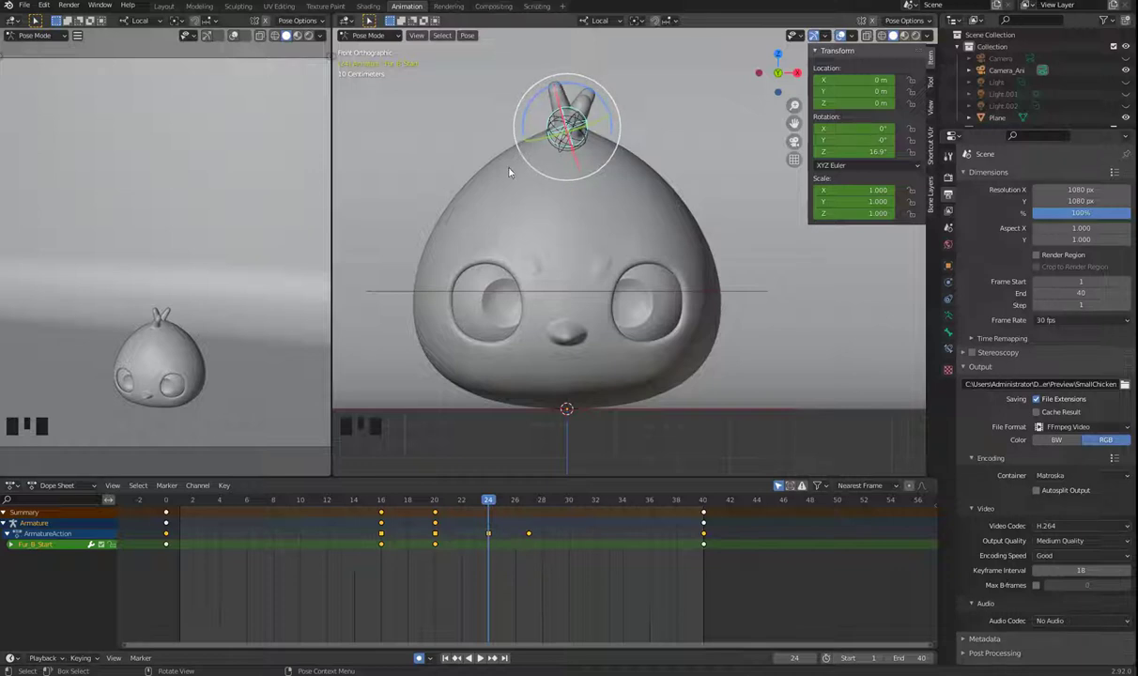
{"action": "left_click_drag", "start_coordinate": [491, 503], "coordinate": [527, 511]}
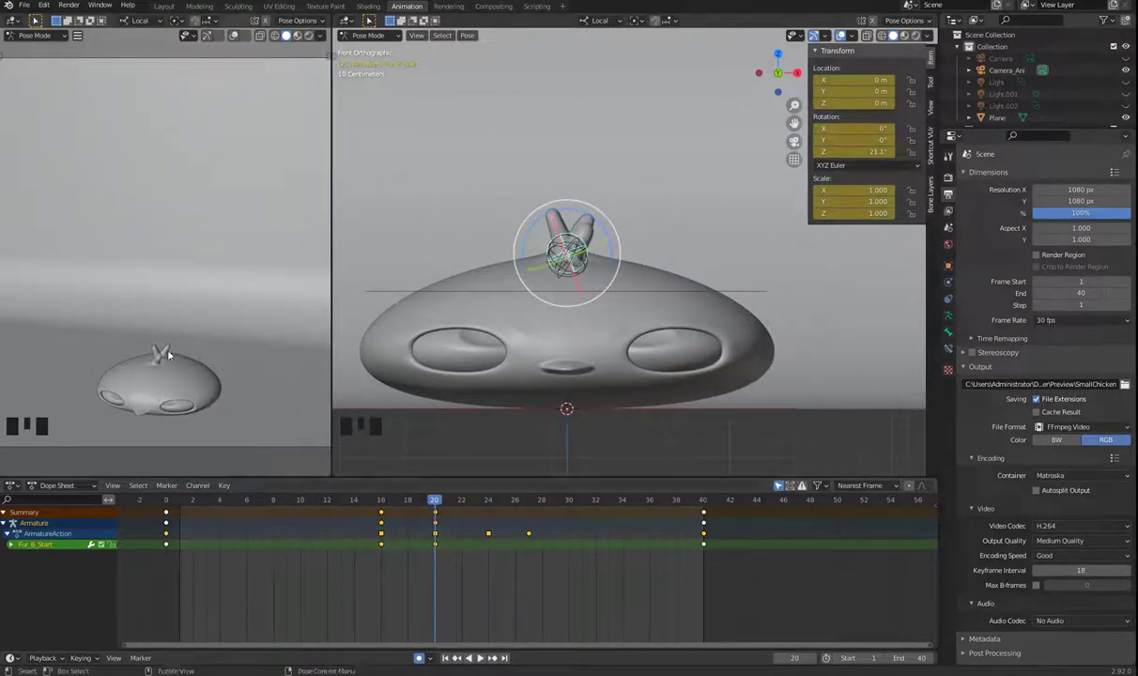
Looking down on the tufts, twist the middle fur tuft to about -7° on Z, then replay the animation to check it
{"action": "left_click_drag", "start_coordinate": [170, 504], "coordinate": [615, 252]}
{"action": "left_click_drag", "start_coordinate": [615, 252], "coordinate": [572, 233]}
{"action": "left_click", "coordinate": [572, 233]}
{"action": "left_click", "coordinate": [568, 217]}
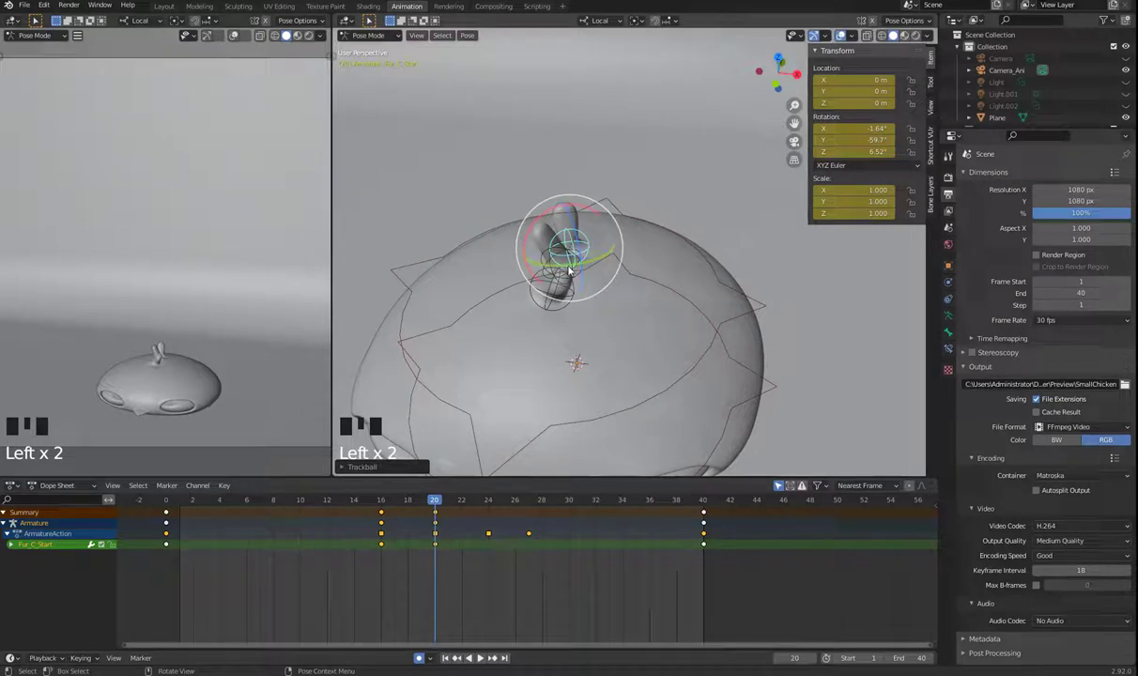
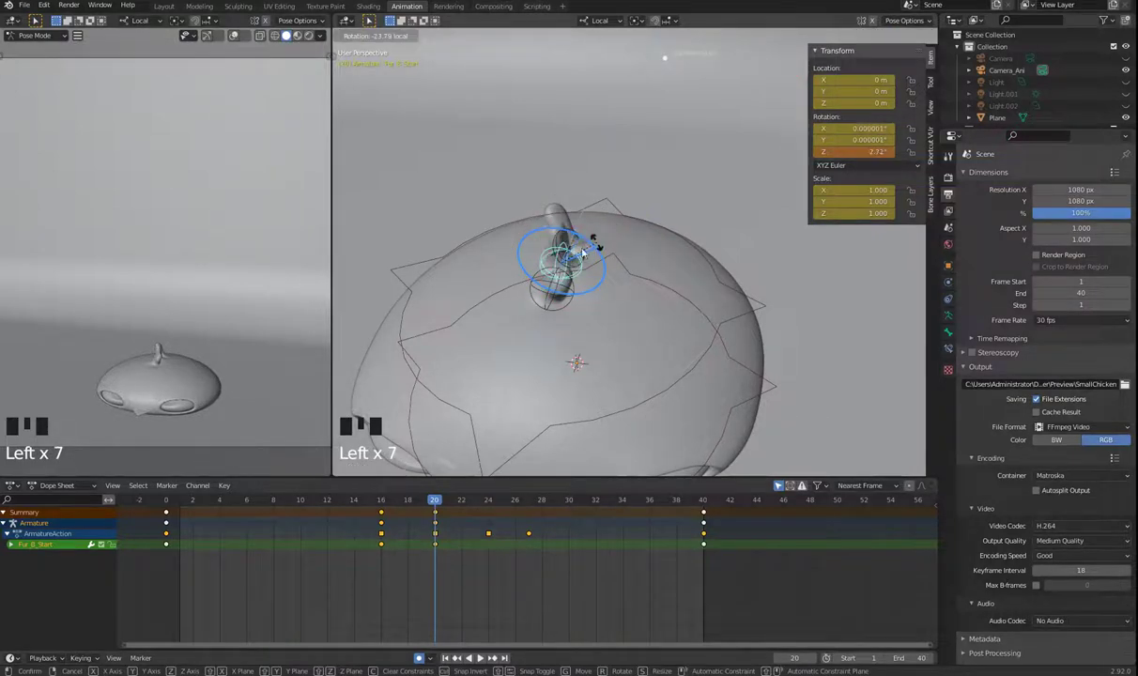
{"action": "left_click_drag", "start_coordinate": [623, 339], "coordinate": [609, 302]}
{"action": "key", "text": "space"}
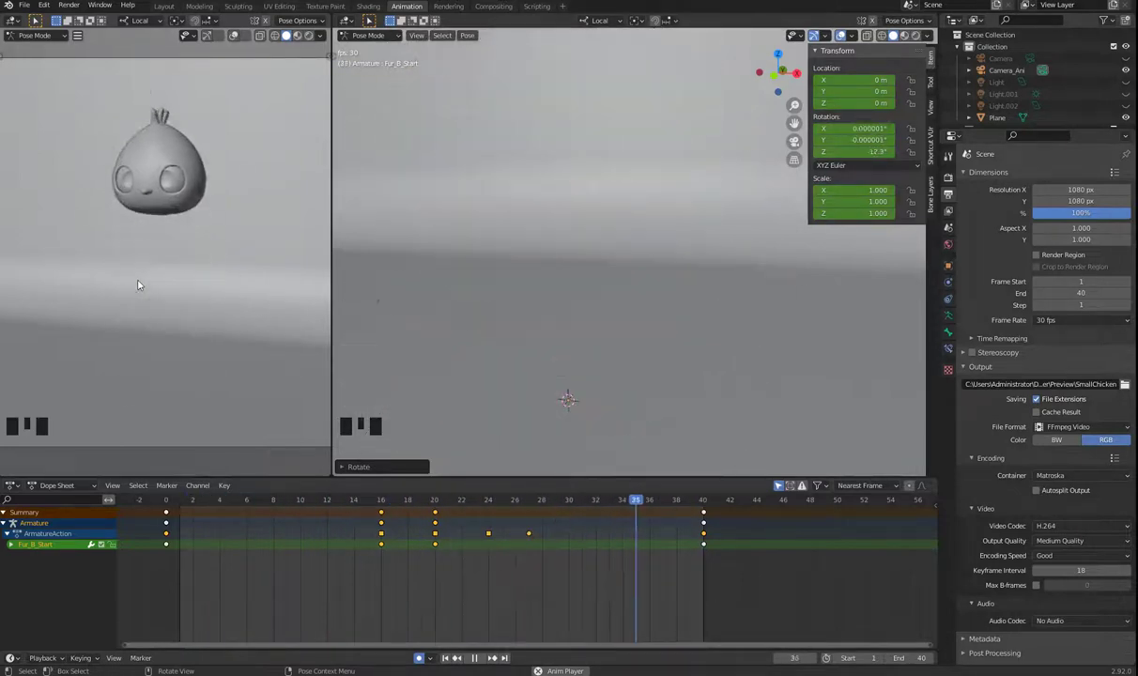
{"action": "key", "text": "space"}
At frame 24, expand the Dope Sheet fur channels and key all three fur tuft bones
{"action": "left_click_drag", "start_coordinate": [301, 504], "coordinate": [488, 509]}
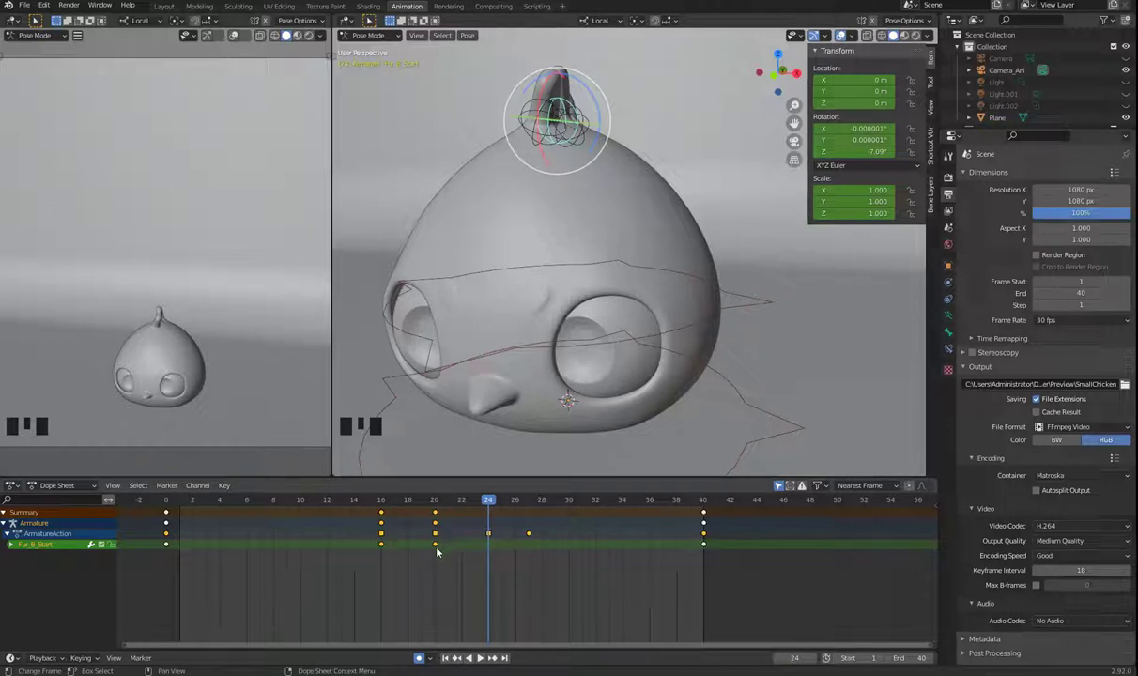
{"action": "left_click", "coordinate": [590, 114]}
{"action": "left_click", "coordinate": [554, 109]}
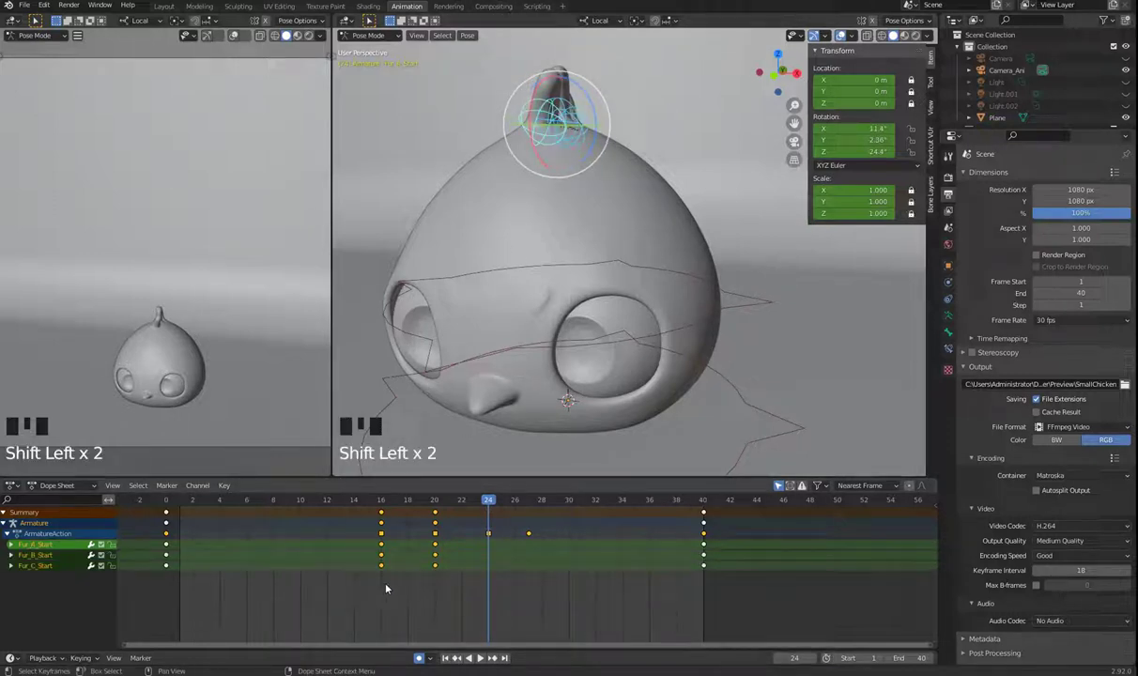
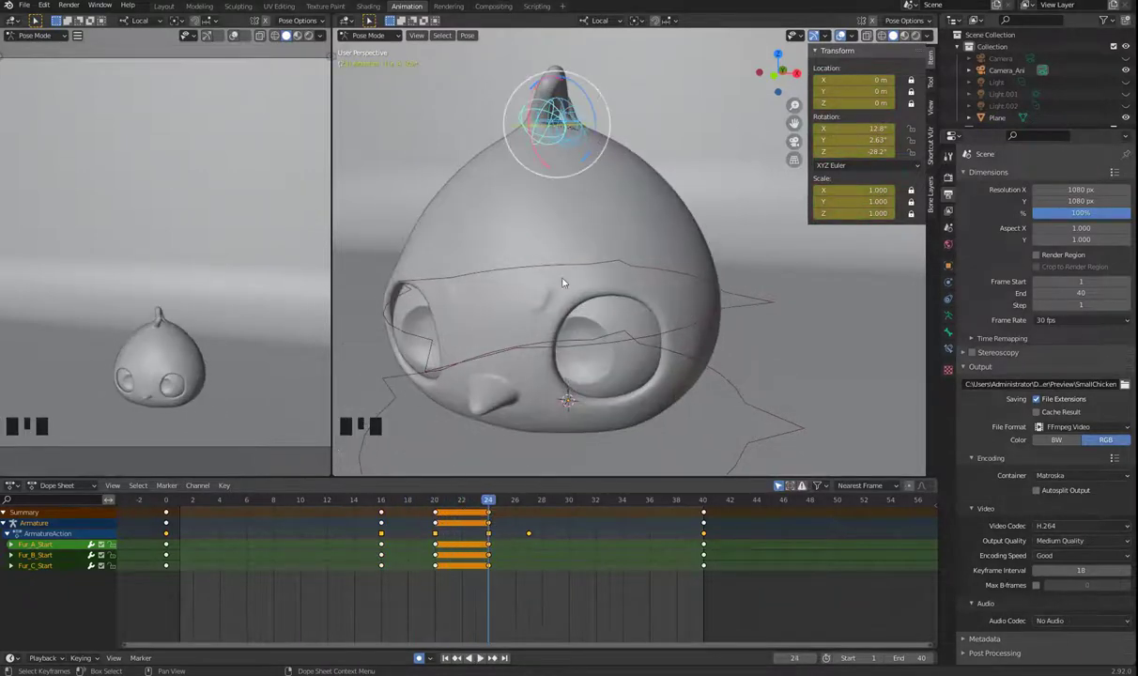
Facing the head, twist the middle fur tuft slightly to about 6° at frame 24
{"action": "key", "text": "KP_1"}
{"action": "left_click_drag", "start_coordinate": [610, 143], "coordinate": [621, 195]}
{"action": "scroll", "scroll_direction": "up", "scroll_amount": 3}
{"action": "left_click_drag", "start_coordinate": [589, 246], "coordinate": [597, 196]}
{"action": "left_click", "coordinate": [590, 190]}
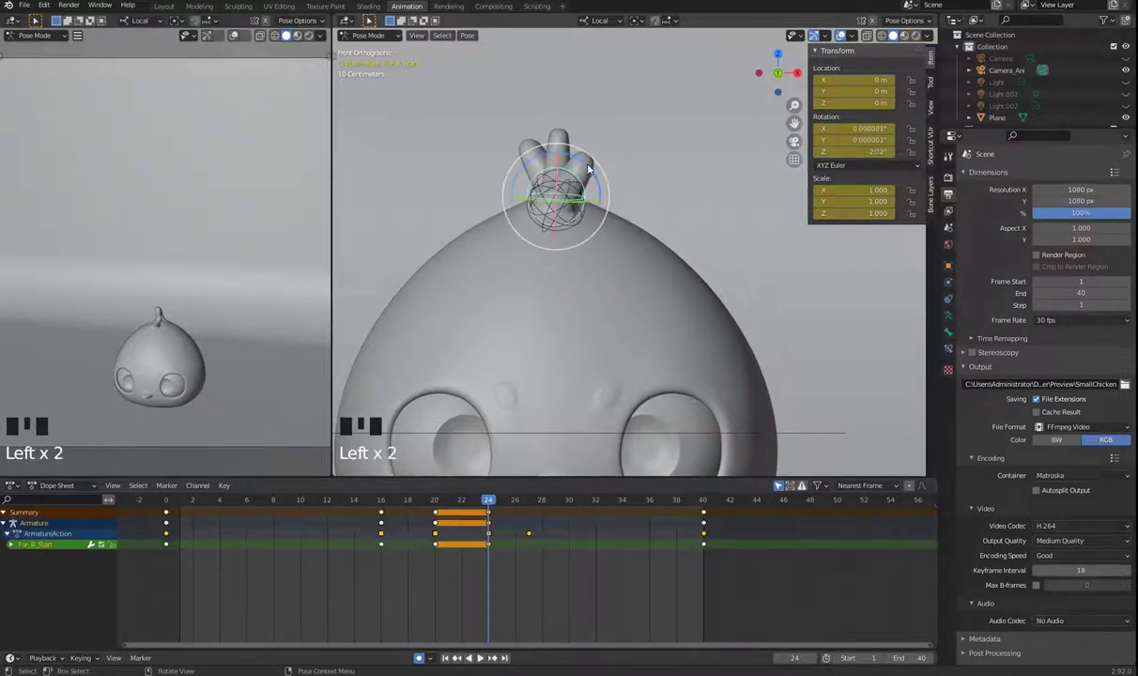
{"action": "left_click", "coordinate": [592, 169]}
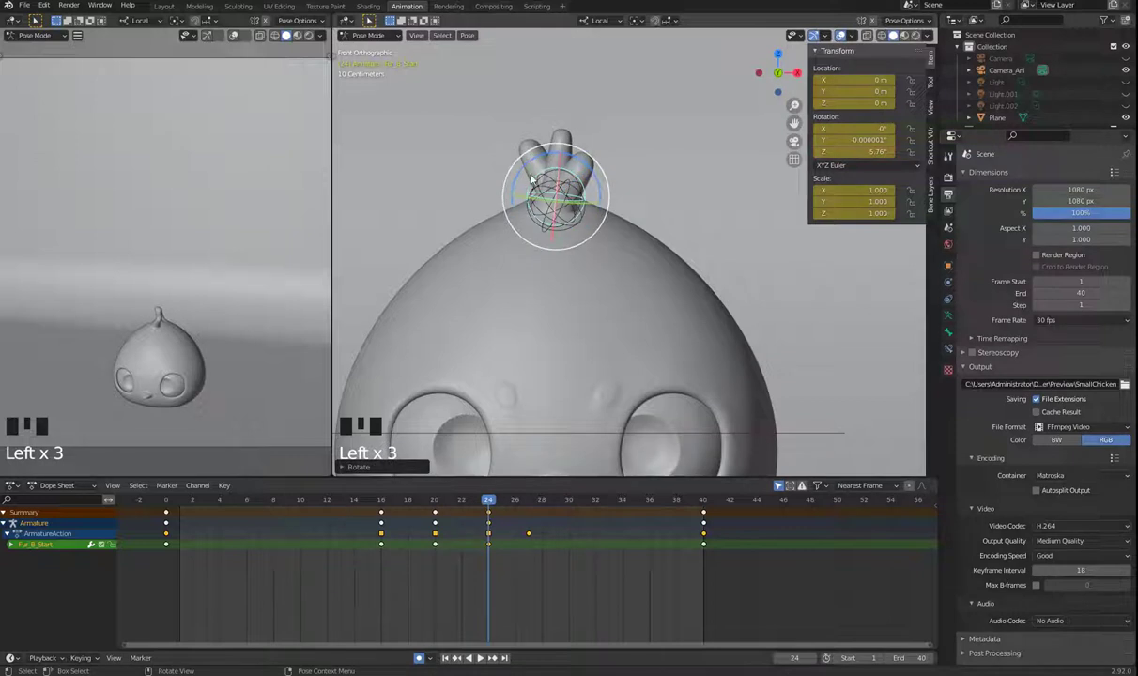
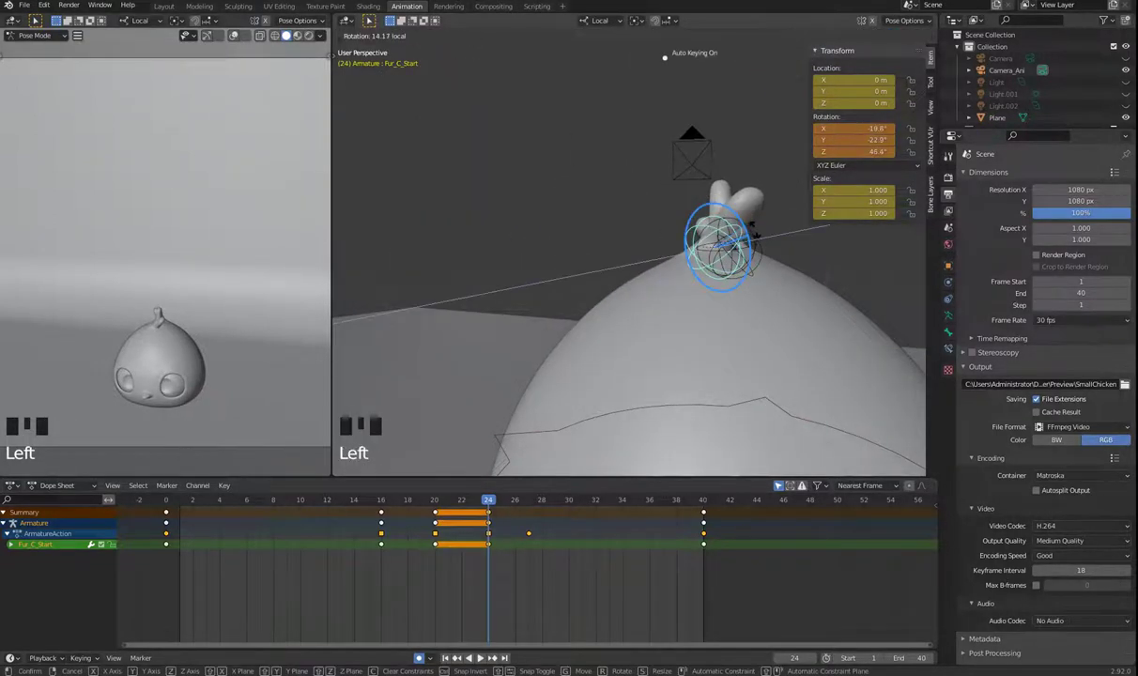
Play and stop the animation, then move to frame 27 and view the tufts from the side
{"action": "key", "text": "space"}
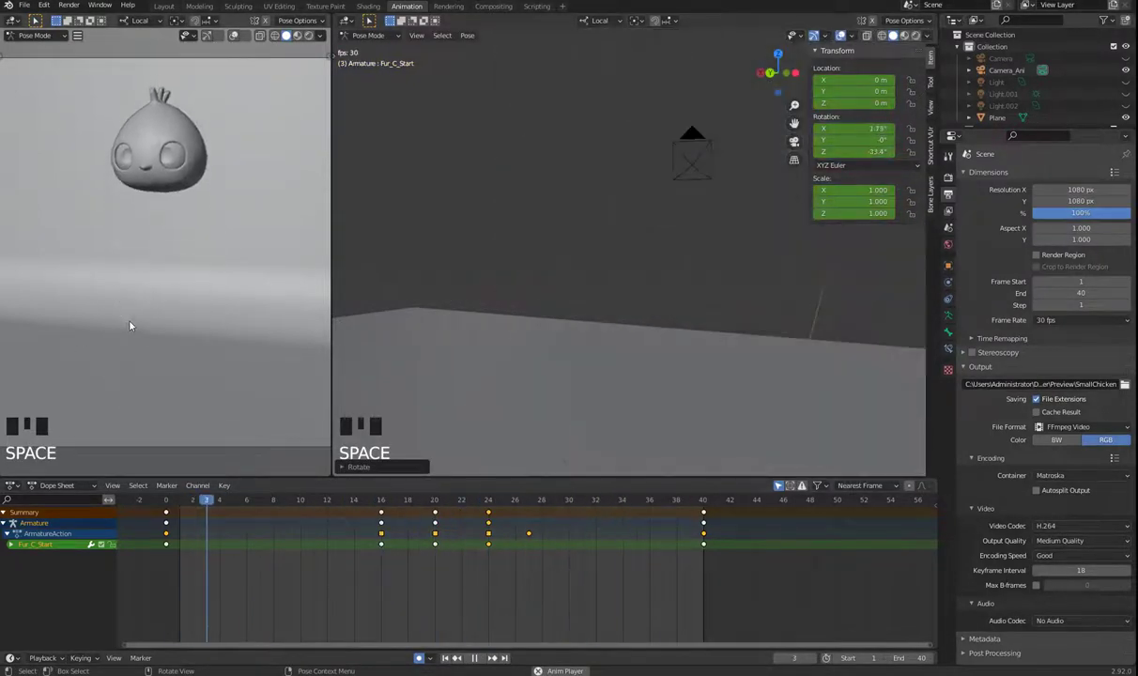
{"action": "key", "text": "space"}
{"action": "left_click_drag", "start_coordinate": [410, 509], "coordinate": [503, 523]}
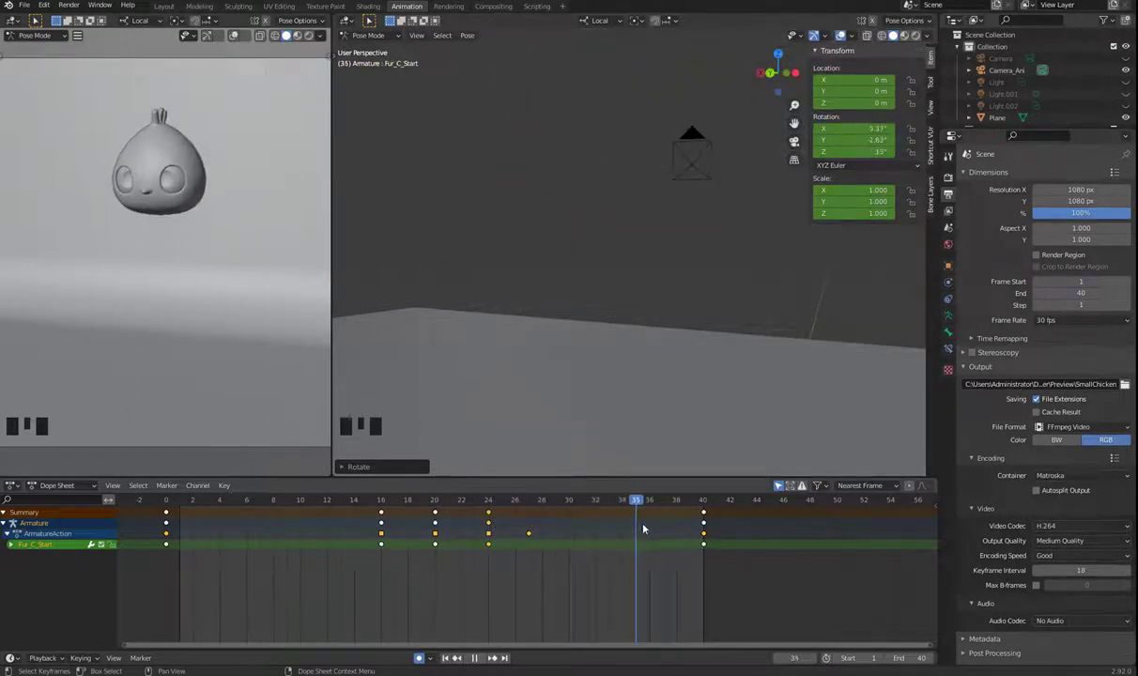
{"action": "scroll", "scroll_direction": "down", "scroll_amount": 3}
{"action": "key", "text": "KP_3"}
{"action": "scroll", "scroll_direction": "down", "scroll_amount": 3}
{"action": "scroll", "scroll_direction": "up", "scroll_amount": 3}
{"action": "left_click_drag", "start_coordinate": [661, 252], "coordinate": [658, 303]}
{"action": "scroll", "scroll_direction": "up", "scroll_amount": 3}
{"action": "left_click_drag", "start_coordinate": [467, 504], "coordinate": [631, 324]}
{"action": "left_click_drag", "start_coordinate": [631, 324], "coordinate": [626, 271]}
{"action": "scroll", "scroll_direction": "up", "scroll_amount": 3}
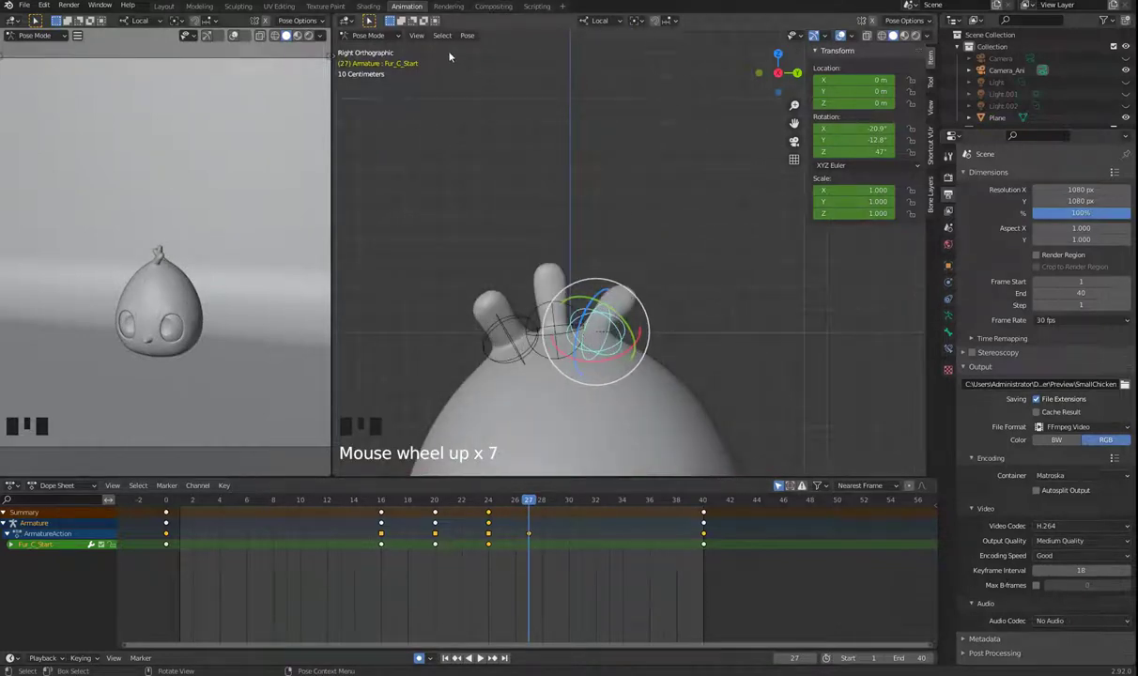
Rotate the fur tuft start bones at frame 27 with auto keying, middle tuft about 8° on X
{"action": "left_click_drag", "start_coordinate": [613, 23], "coordinate": [532, 320]}
{"action": "left_click", "coordinate": [541, 303]}
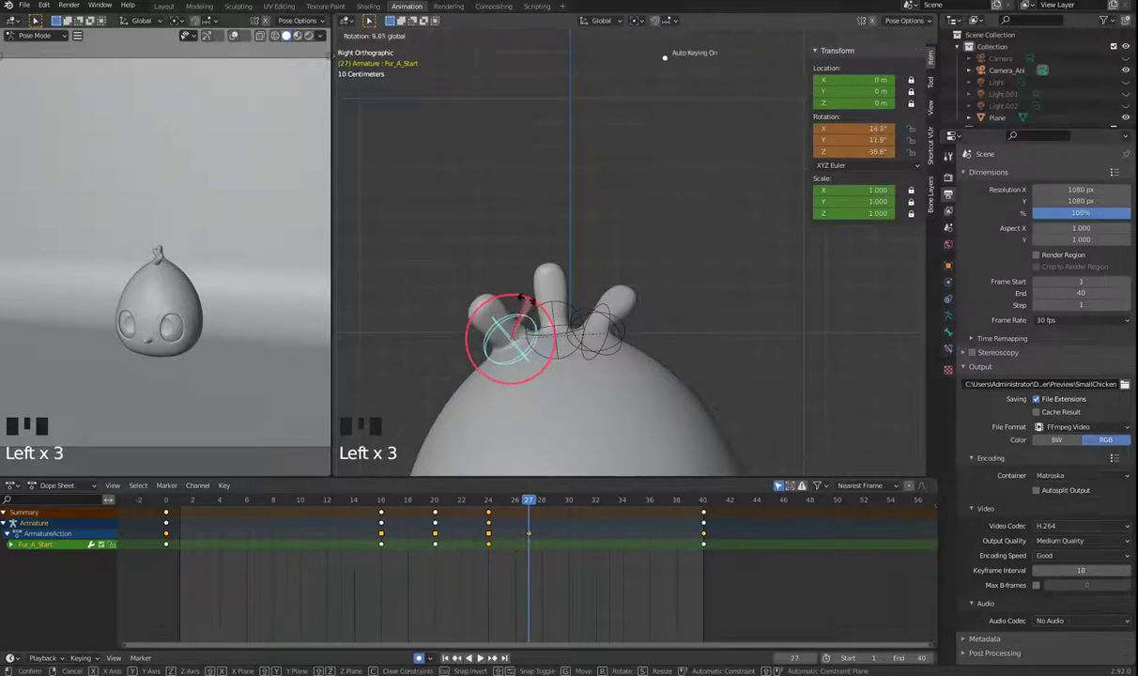
{"action": "left_click", "coordinate": [583, 312]}
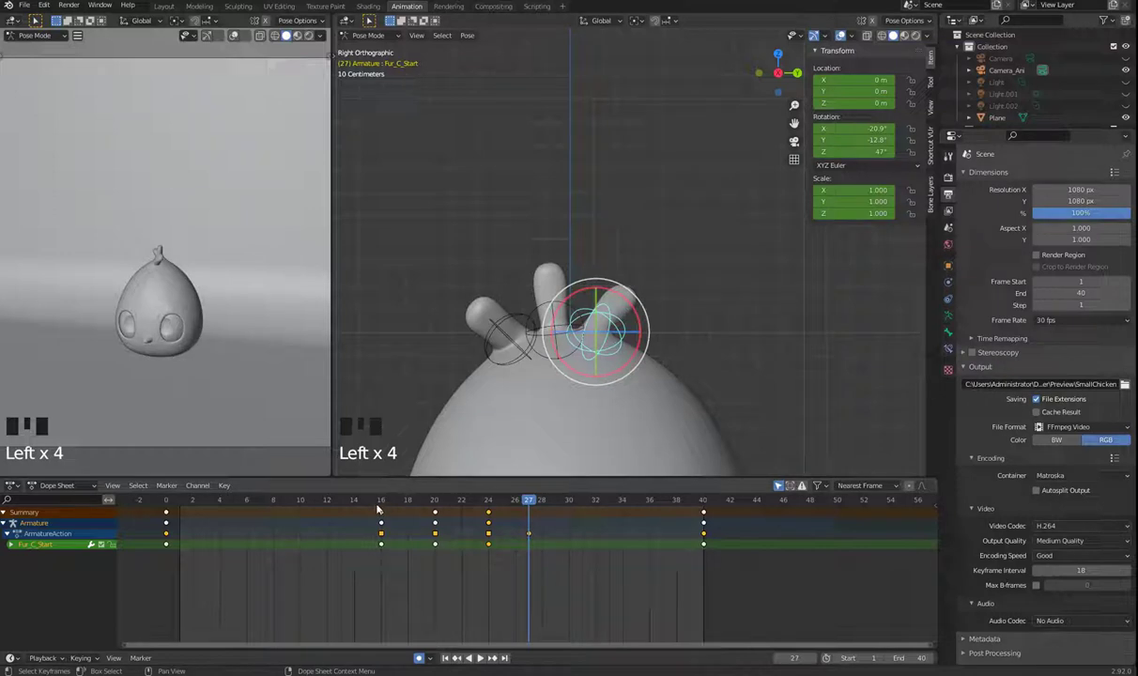
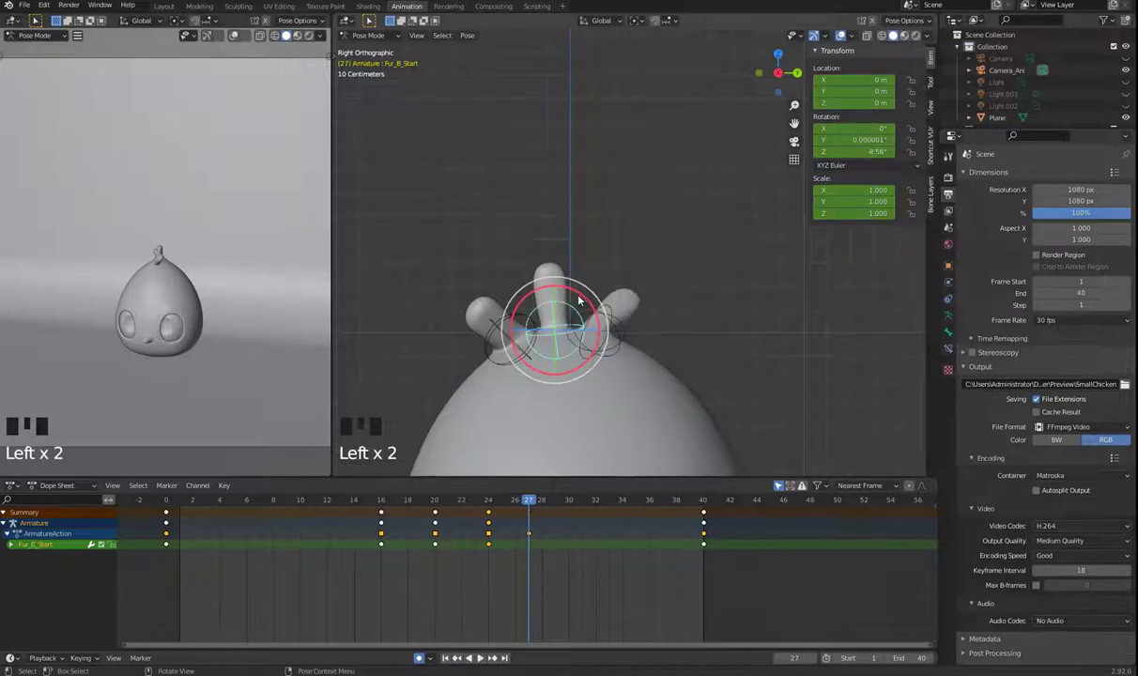
{"action": "left_click", "coordinate": [582, 296]}
Play back the tuft animation, stop at frame 26 and unhide all bones with Alt+H
{"action": "scroll", "scroll_direction": "down", "scroll_amount": 3}
{"action": "key", "text": "space"}
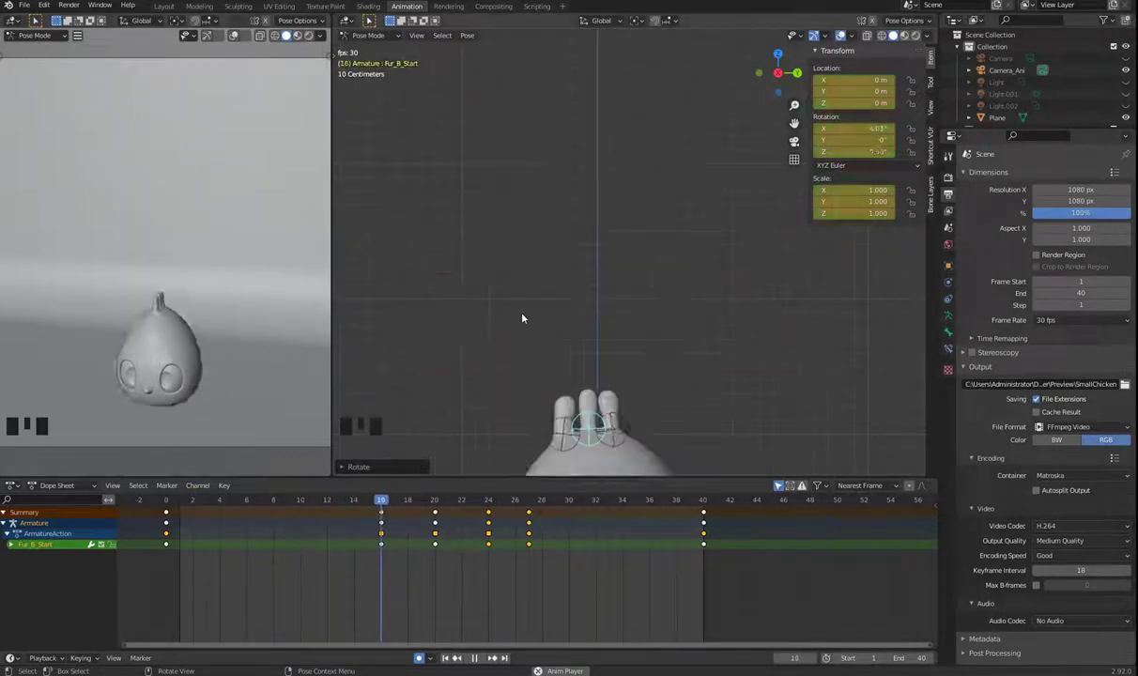
{"action": "scroll", "scroll_direction": "down", "scroll_amount": 3}
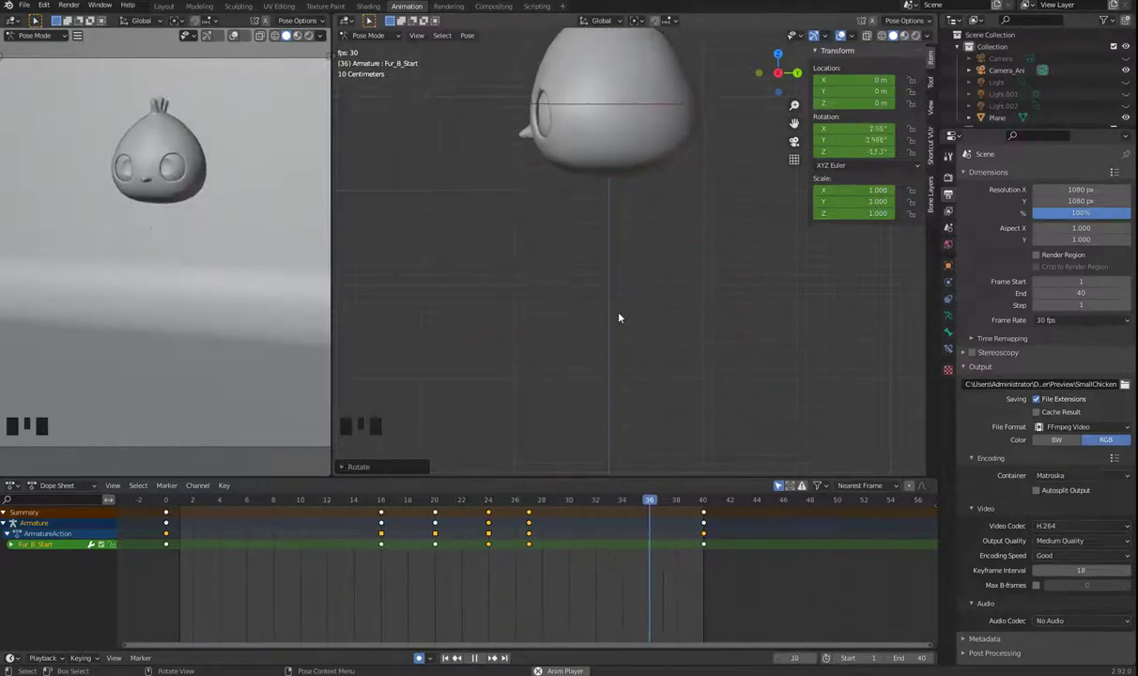
{"action": "key", "text": "space"}
{"action": "left_click_drag", "start_coordinate": [404, 500], "coordinate": [743, 291]}
{"action": "key", "text": "alt+h"}
{"action": "scroll", "scroll_direction": "up", "scroll_amount": 3}
Hide the fur tuft start bones and key Location & Rotation for the end bones at frame 0
{"action": "left_click_drag", "start_coordinate": [673, 439], "coordinate": [631, 439]}
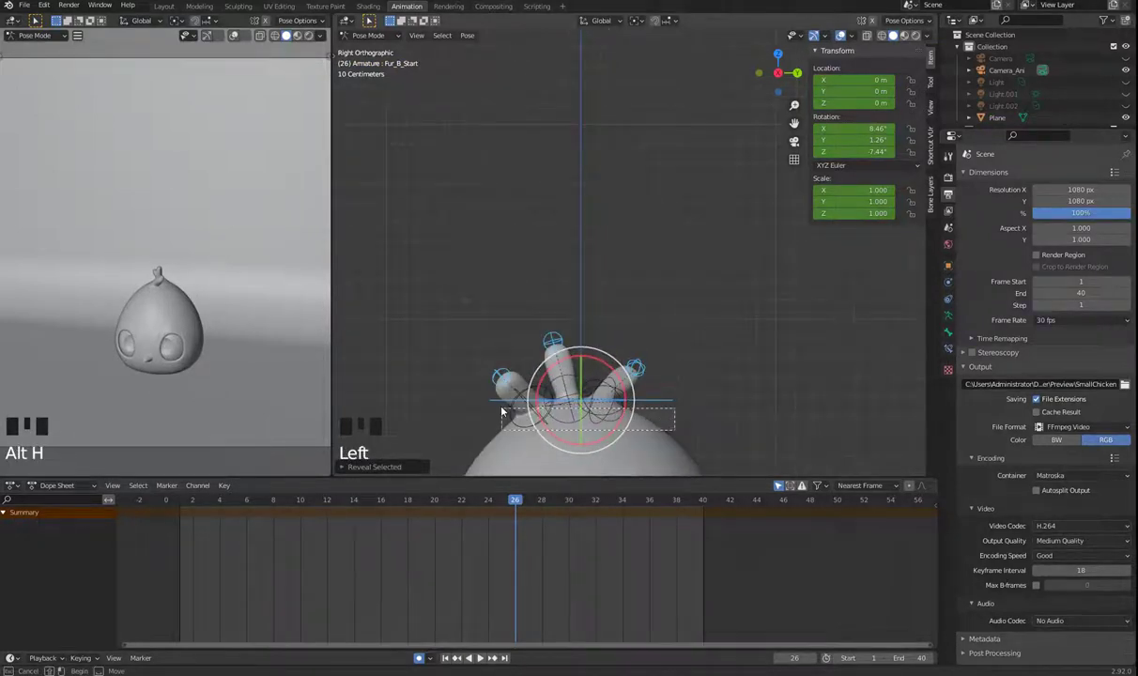
{"action": "left_click", "coordinate": [499, 398]}
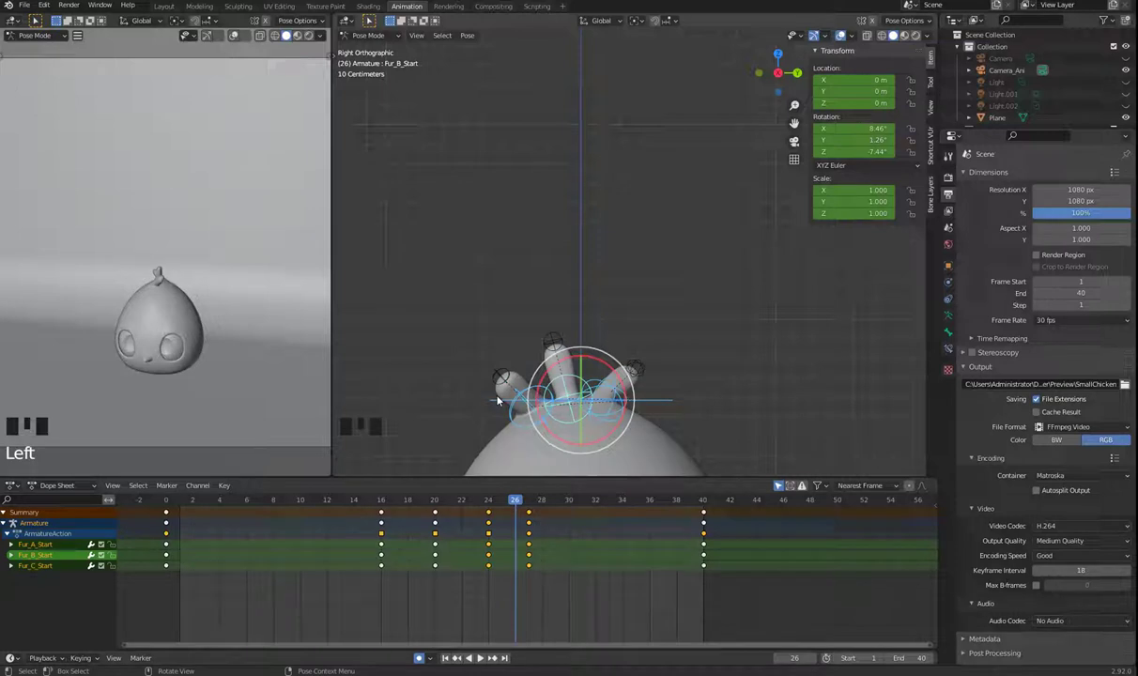
{"action": "key", "text": "h"}
{"action": "left_click_drag", "start_coordinate": [669, 339], "coordinate": [600, 356]}
{"action": "left_click", "coordinate": [425, 393]}
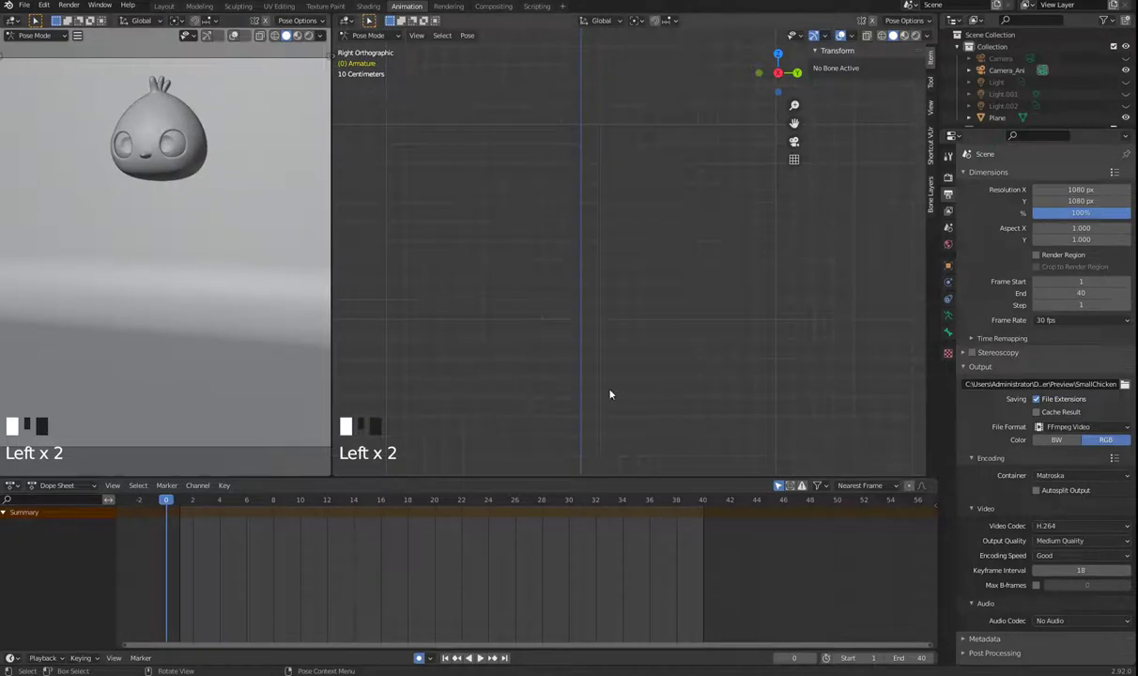
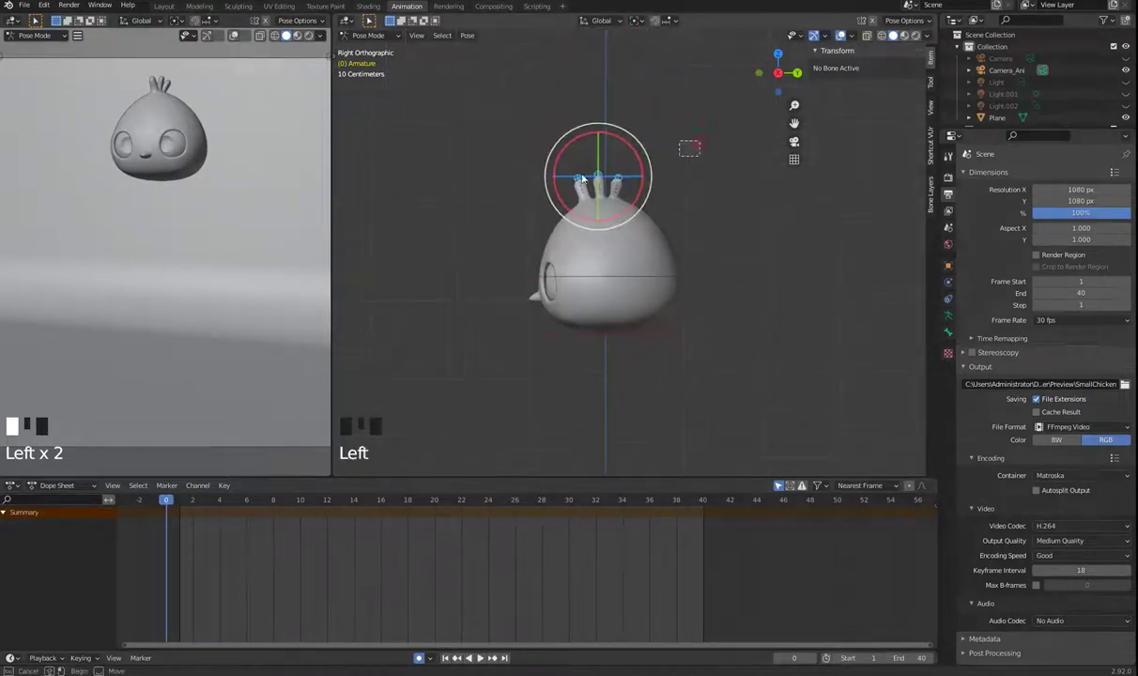
{"action": "key", "text": "i"}
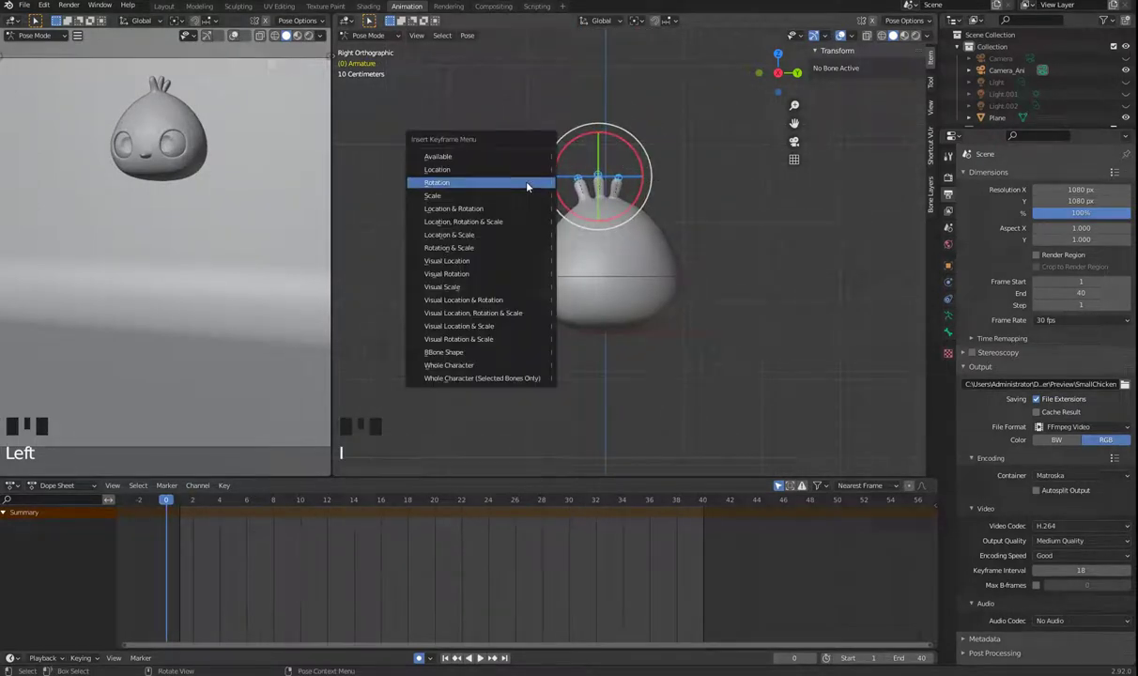
{"action": "left_click", "coordinate": [938, 57]}
{"action": "key", "text": "n"}
{"action": "key", "text": "n"}
Select all three fur tuft end bones and duplicate their keys to frames 16, 20 and 24
{"action": "left_click", "coordinate": [845, 31]}
{"action": "left_click", "coordinate": [844, 31]}
{"action": "scroll", "scroll_direction": "up", "scroll_amount": 3}
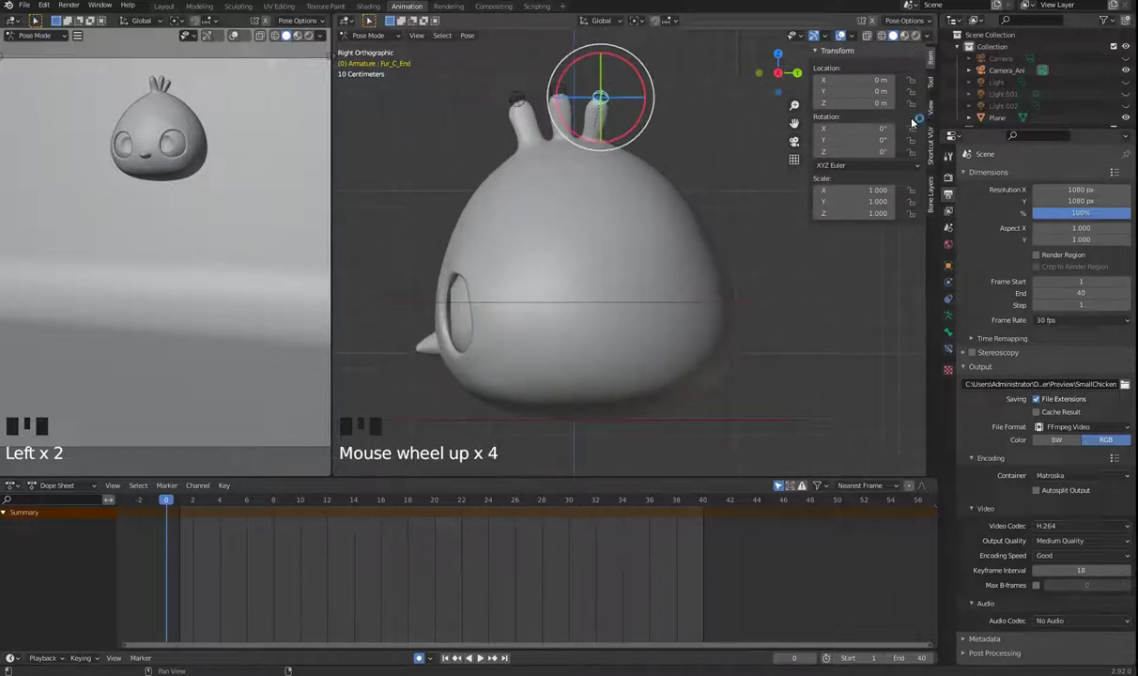
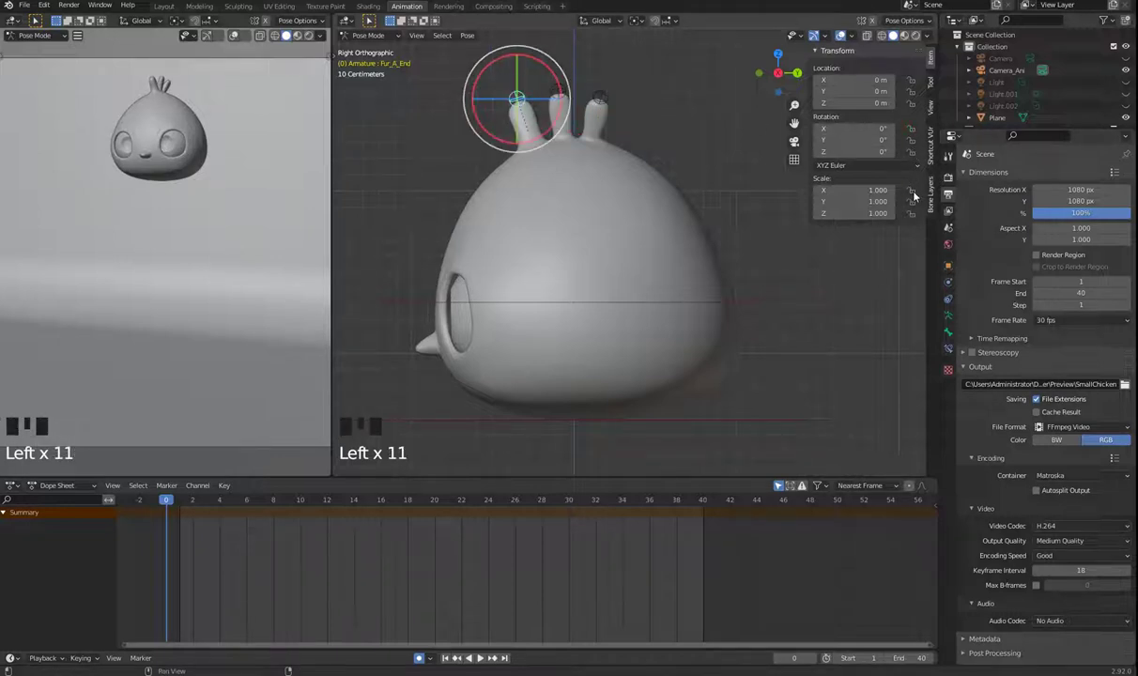
{"action": "left_click_drag", "start_coordinate": [917, 225], "coordinate": [582, 113]}
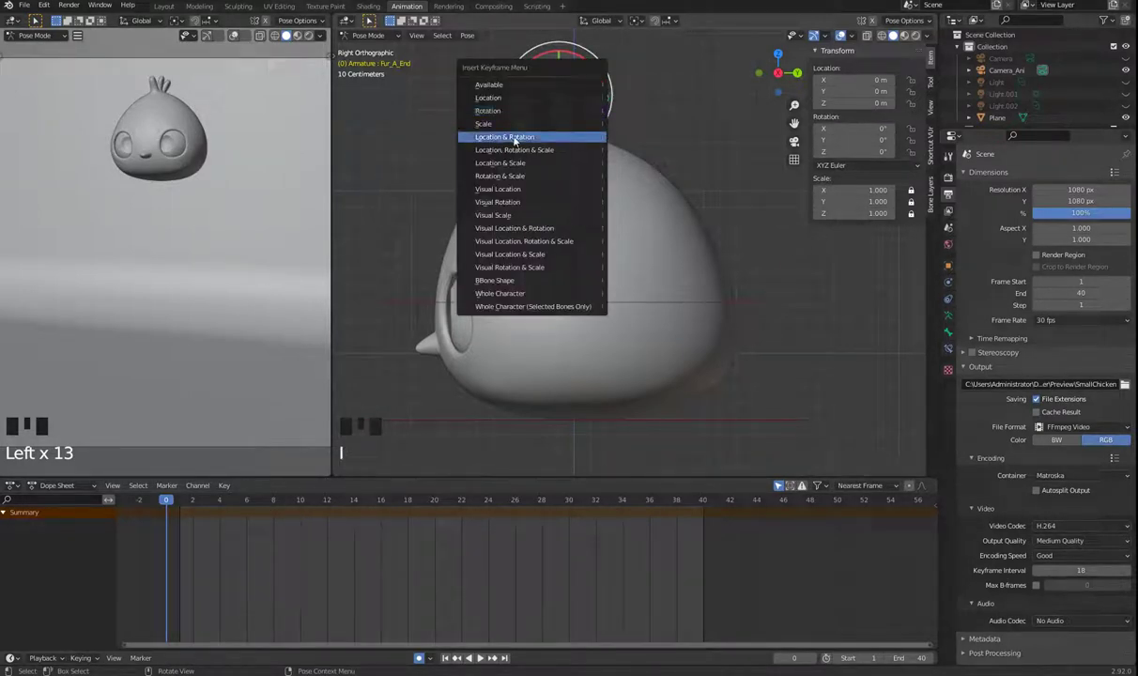
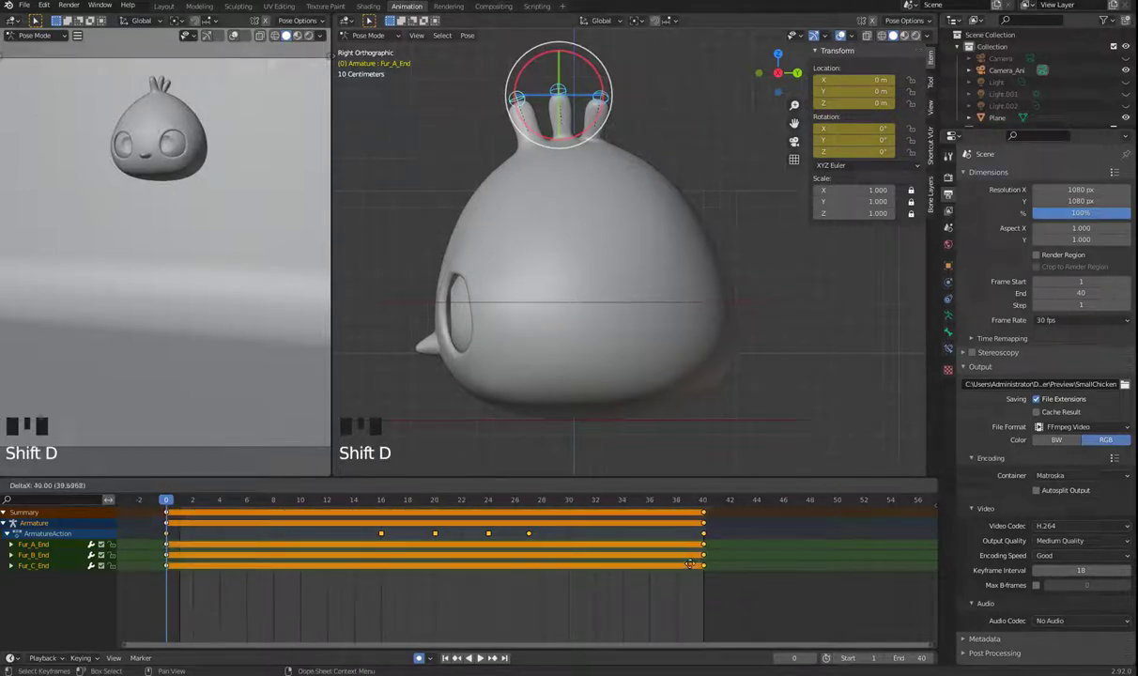
{"action": "key", "text": "shift+d"}
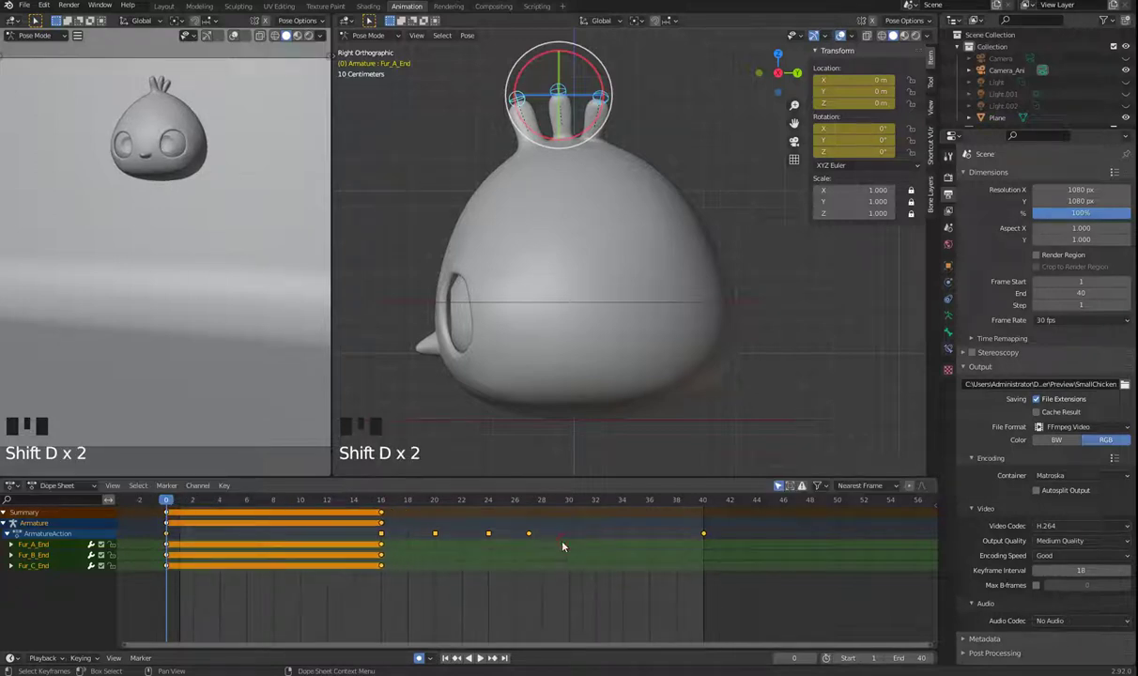
{"action": "key", "text": "shift+d"}
Duplicate the end-bone keys to frame 27, then re-tilt and reposition the first tuft end bone at frame 0
{"action": "key", "text": "shift+d"}
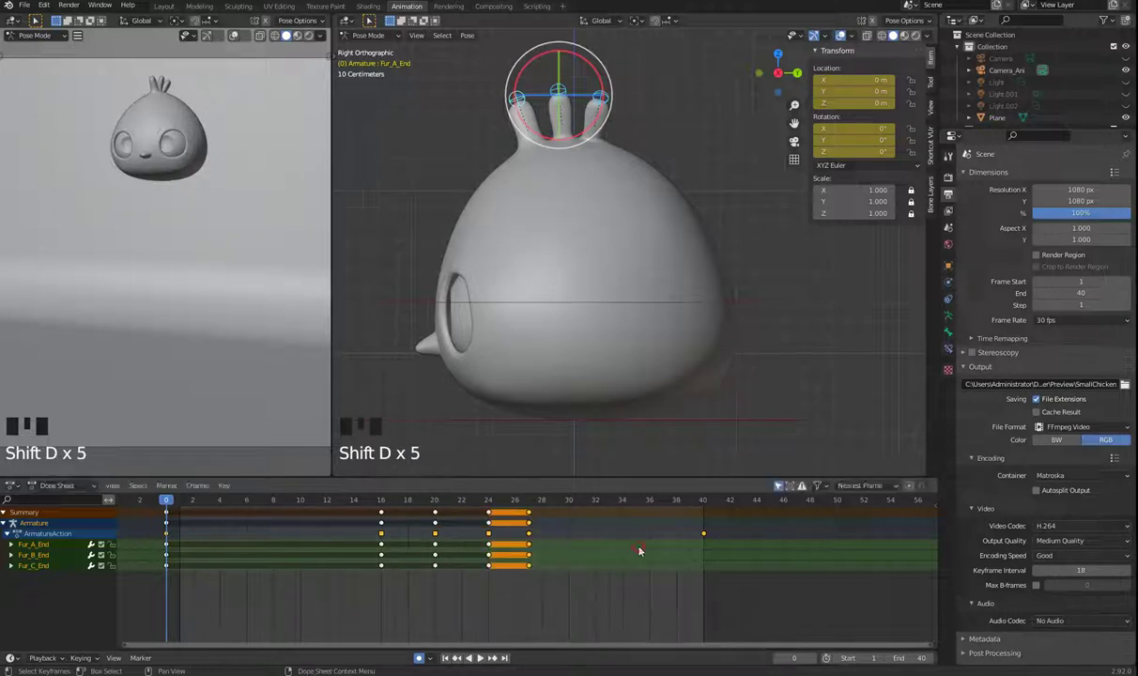
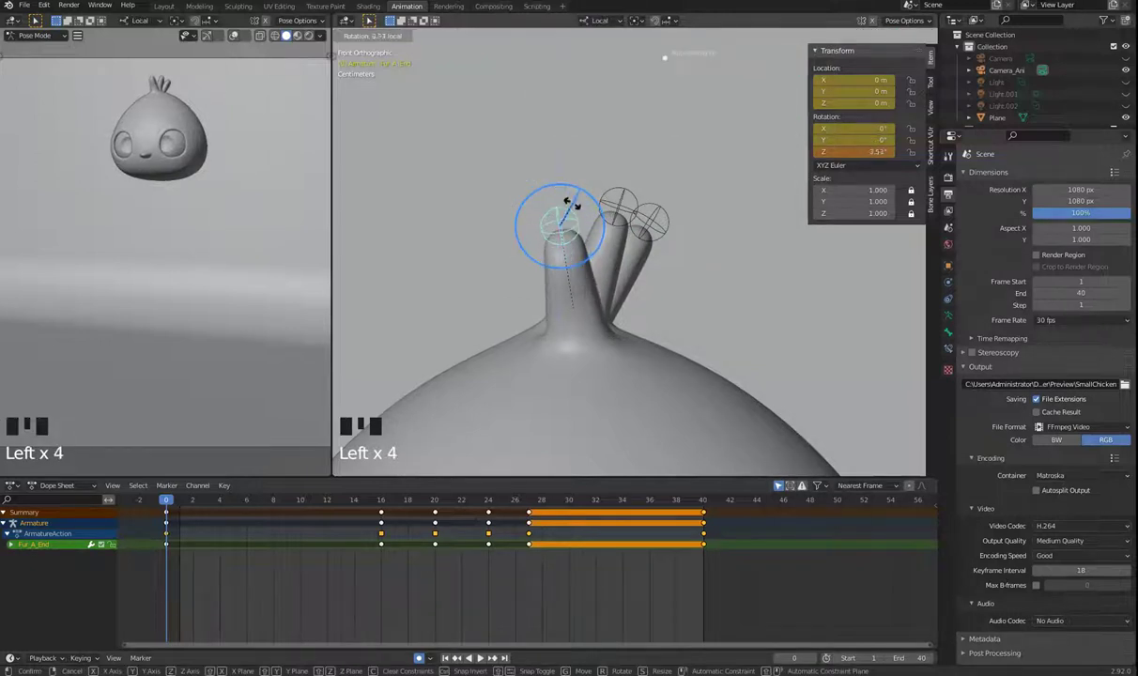
{"action": "key", "text": "ctrl+z"}
{"action": "left_click", "coordinate": [589, 191]}
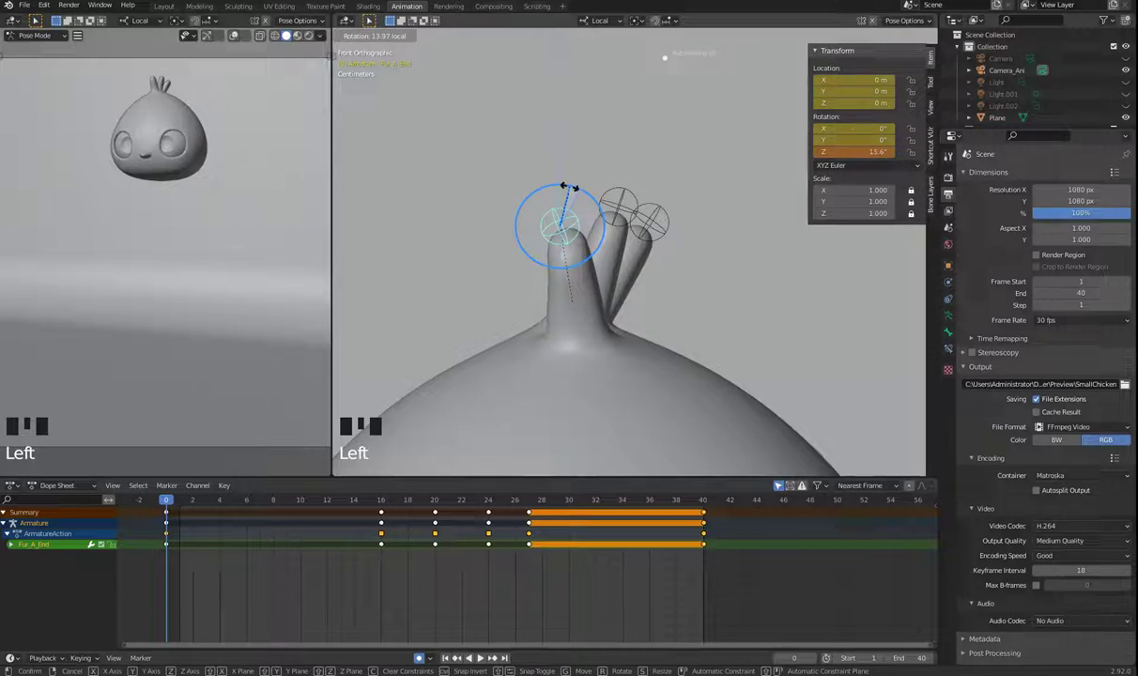
{"action": "key", "text": "r"}
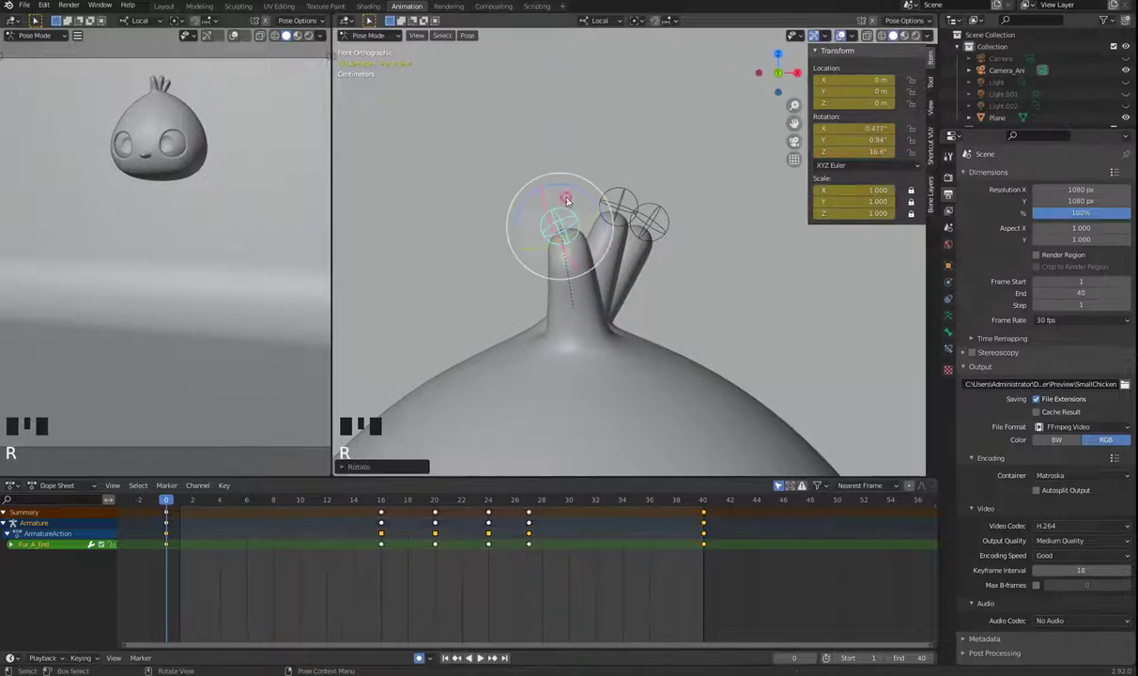
{"action": "key", "text": "g"}
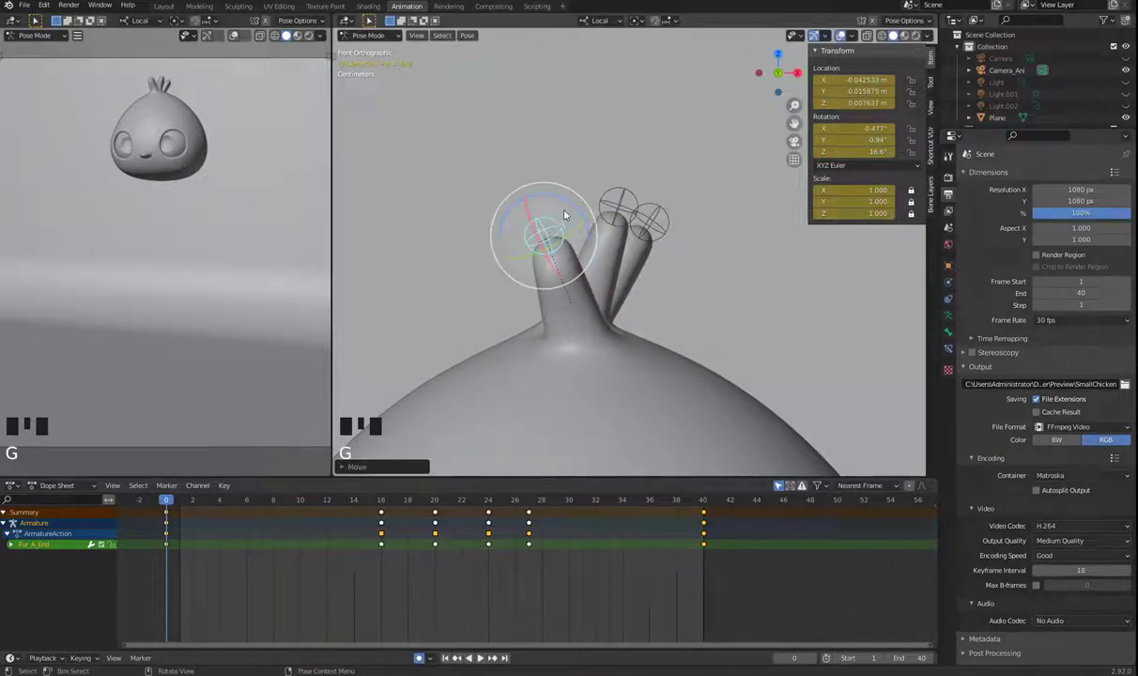
{"action": "key", "text": "r"}
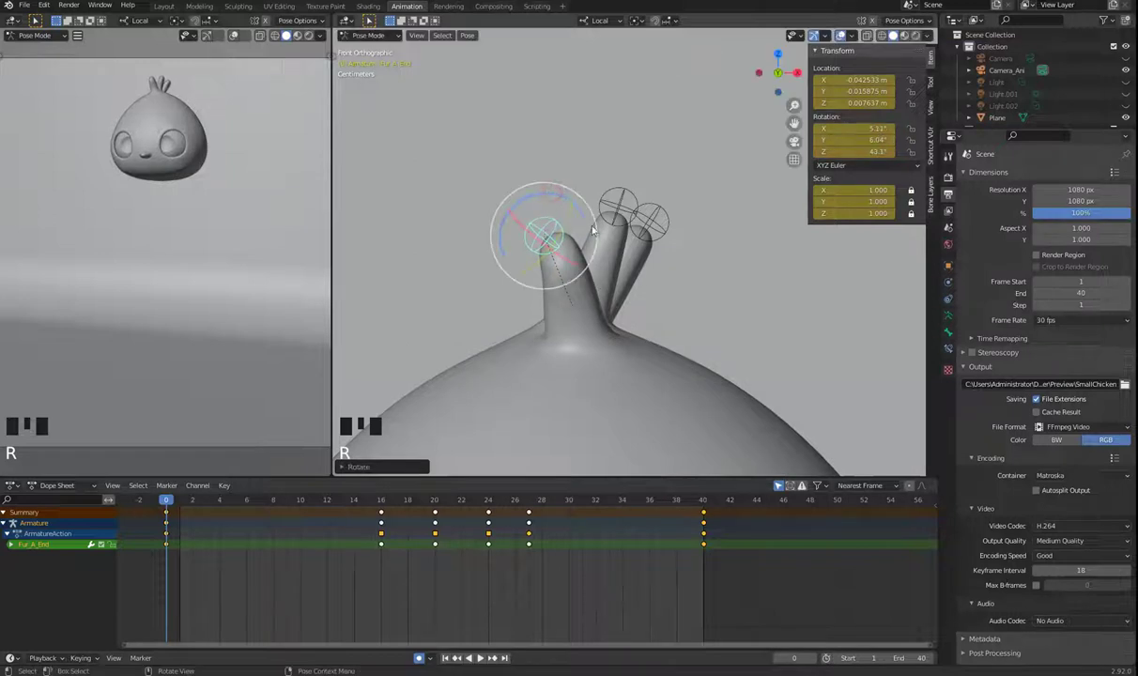
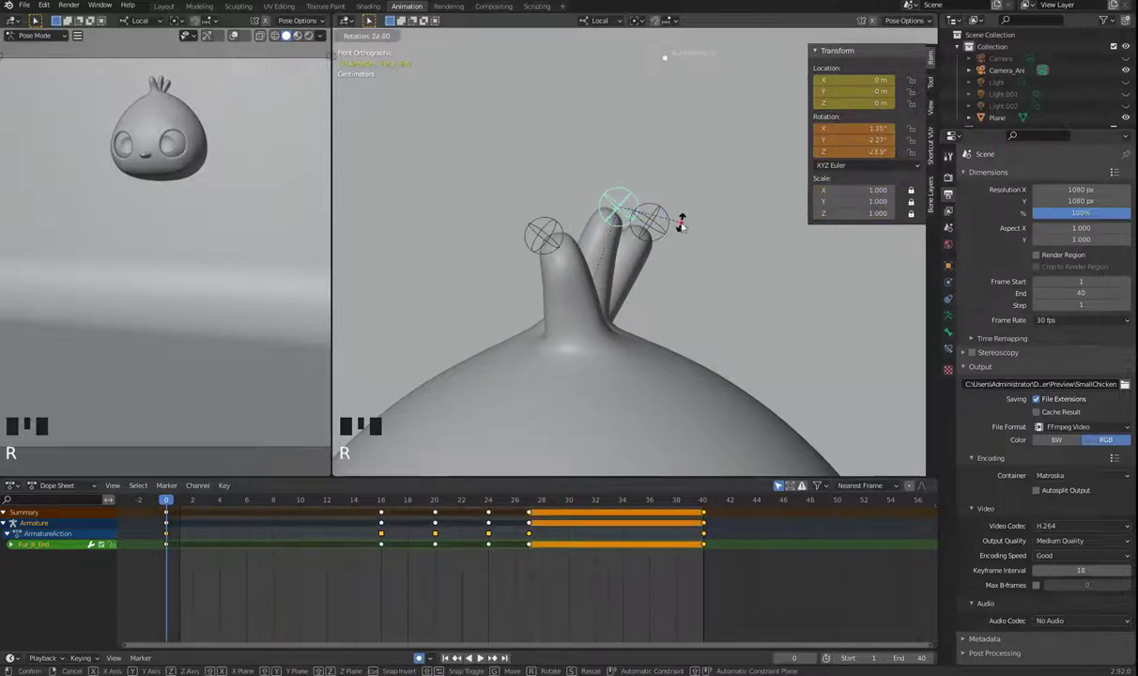
Re-tilt the middle and last tuft end bones at frame 0, the right tip to about -31°
{"action": "key", "text": "g"}
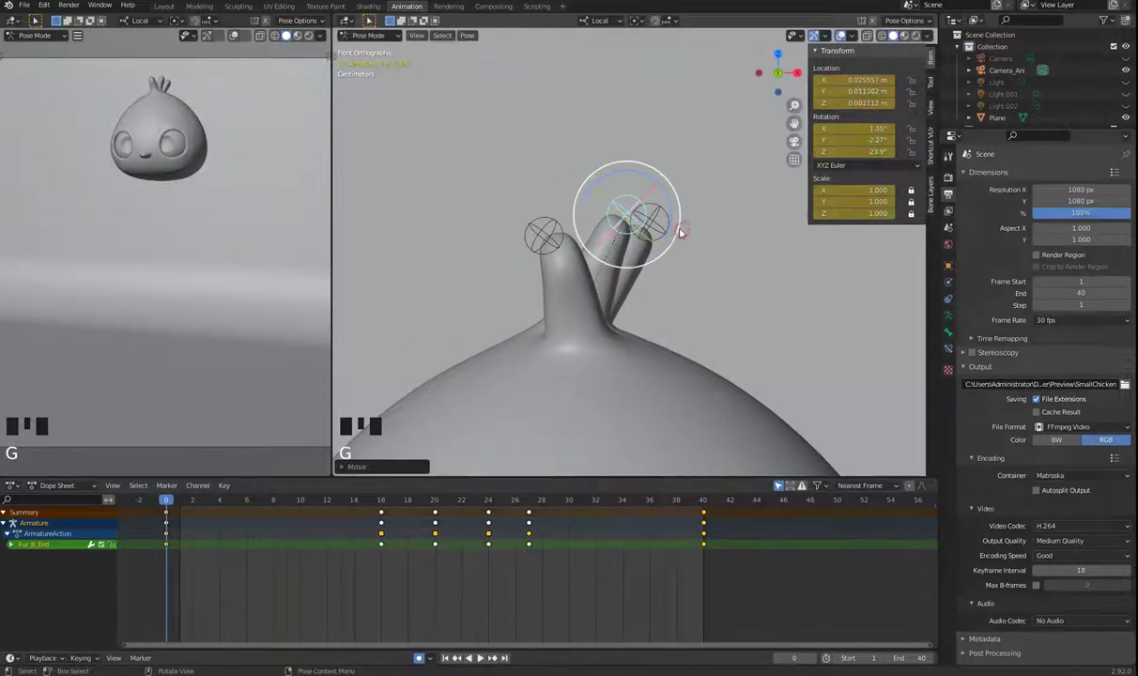
{"action": "key", "text": "r"}
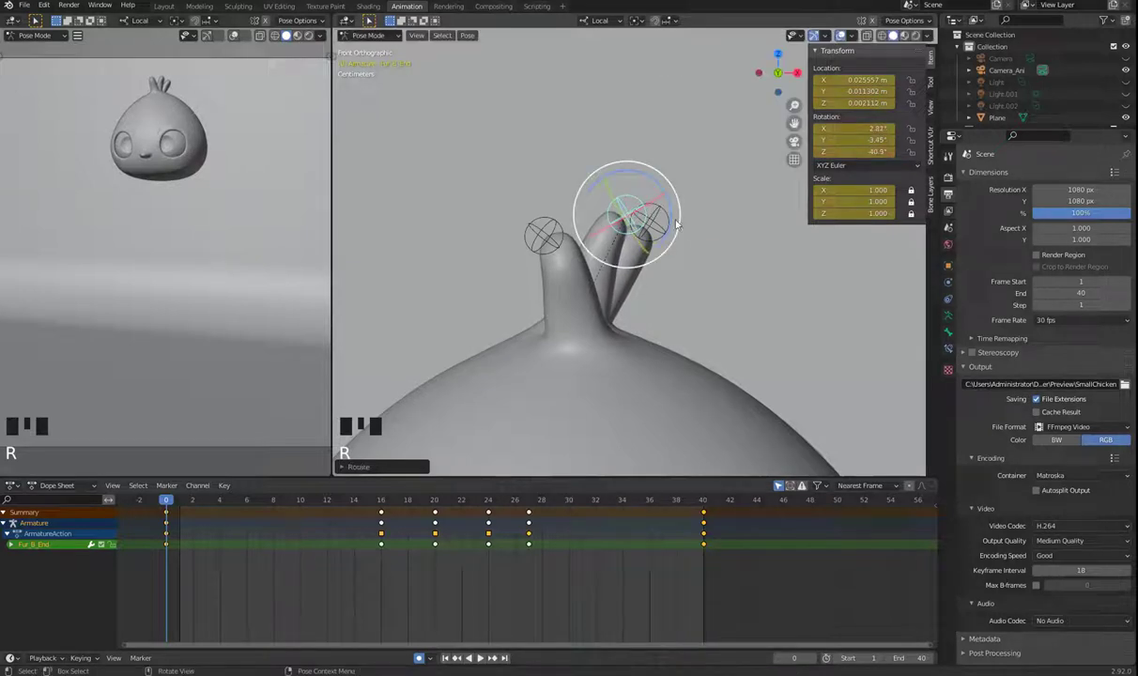
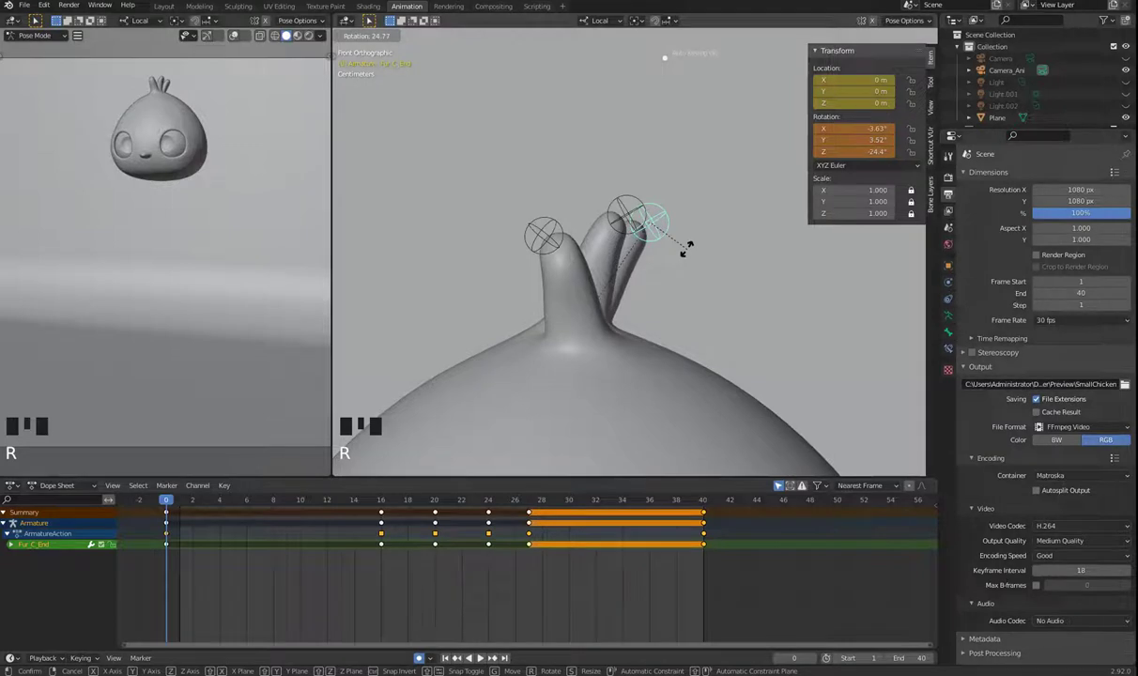
{"action": "key", "text": "r"}
{"action": "key", "text": "g"}
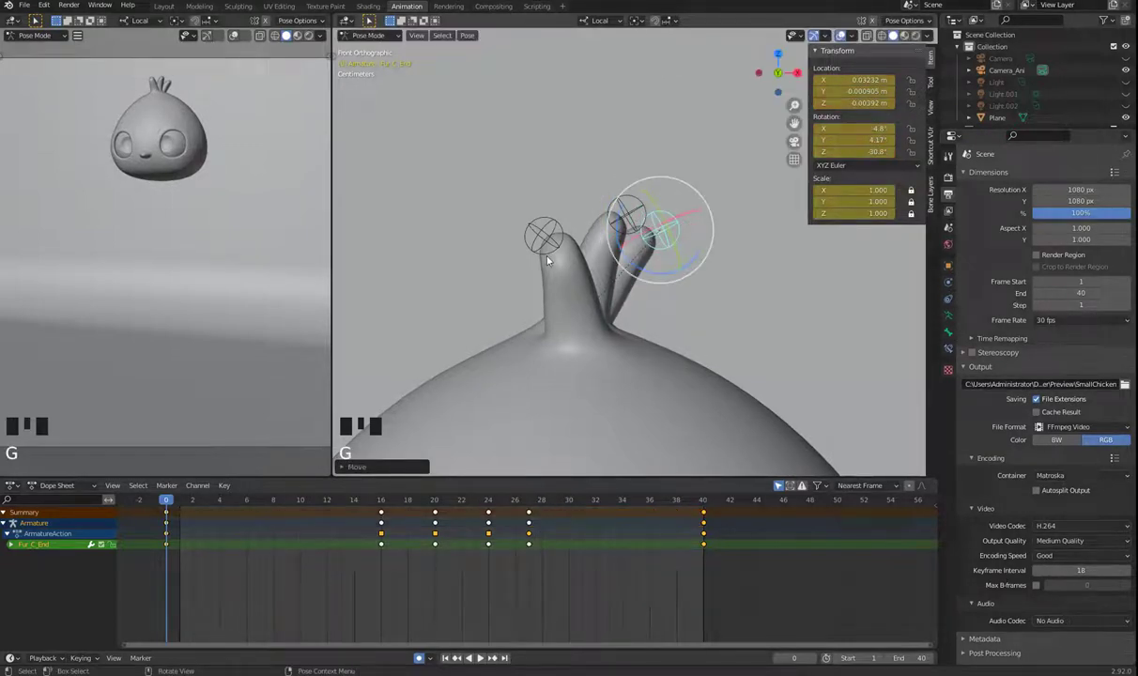
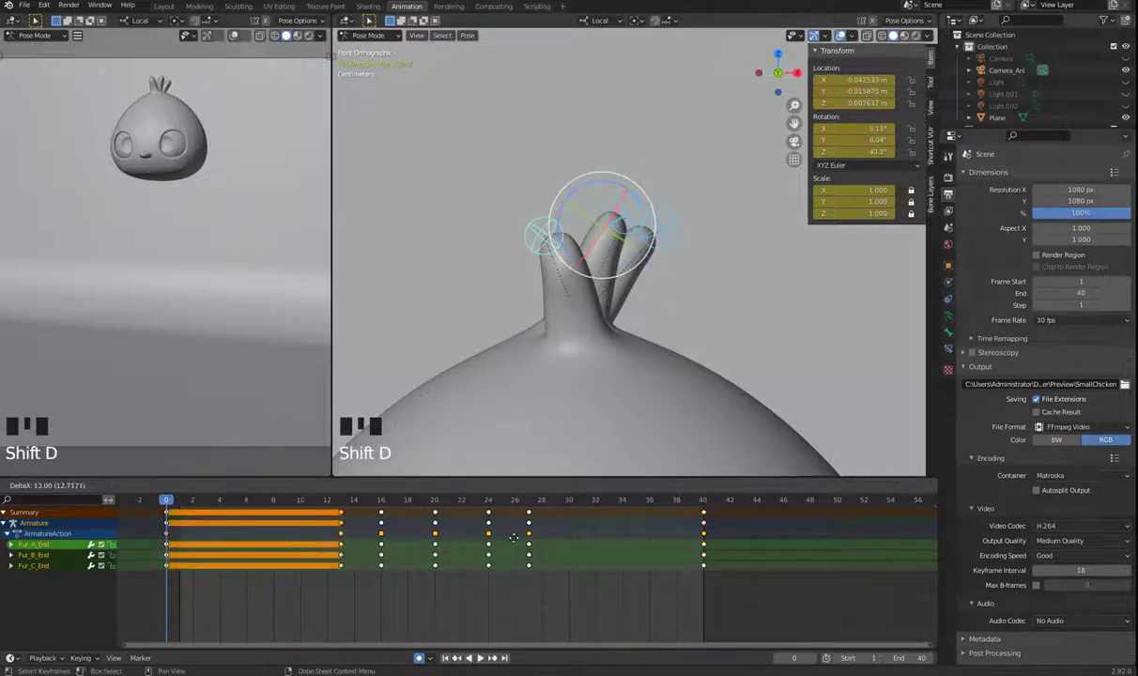
Preview the tuft animation and switch to the right-side orthographic view of the tufts
{"action": "key", "text": "space"}
{"action": "key", "text": "space"}
{"action": "left_click_drag", "start_coordinate": [239, 500], "coordinate": [678, 366]}
{"action": "scroll", "scroll_direction": "down", "scroll_amount": 3}
{"action": "key", "text": "KP_3"}
At frame 16, zoom in on the three tufts and start moving the tuft end bones slightly along their length
{"action": "left_click_drag", "start_coordinate": [675, 384], "coordinate": [654, 214]}
{"action": "scroll", "scroll_direction": "up", "scroll_amount": 3}
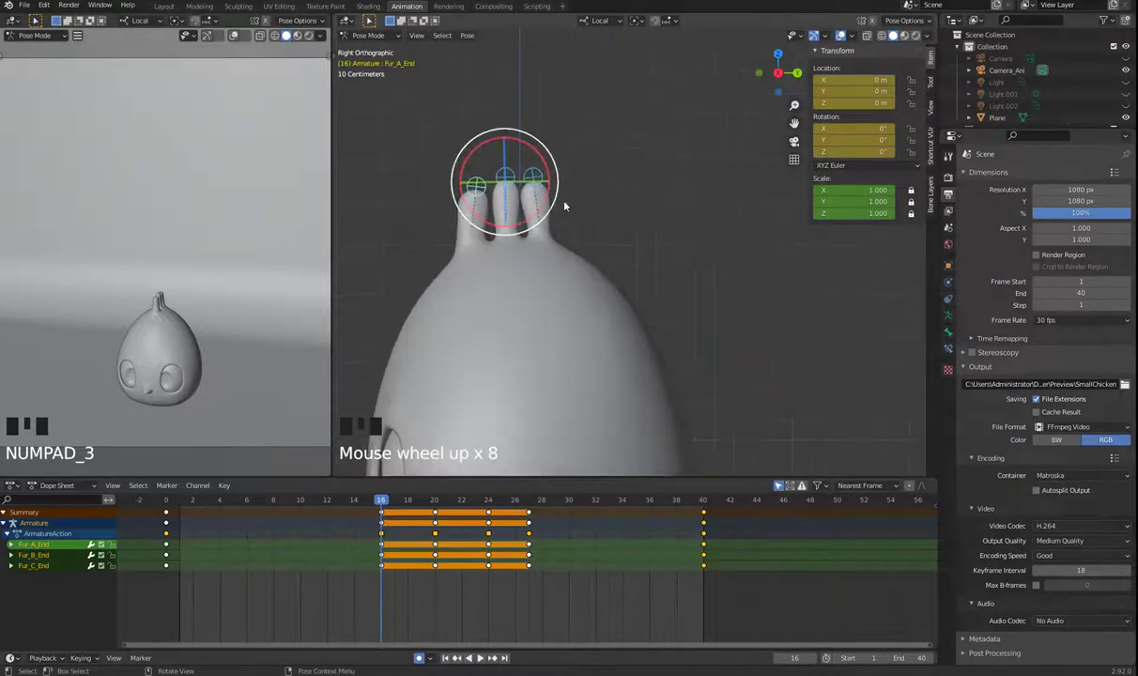
{"action": "left_click_drag", "start_coordinate": [618, 234], "coordinate": [562, 275]}
{"action": "scroll", "scroll_direction": "up", "scroll_amount": 3}
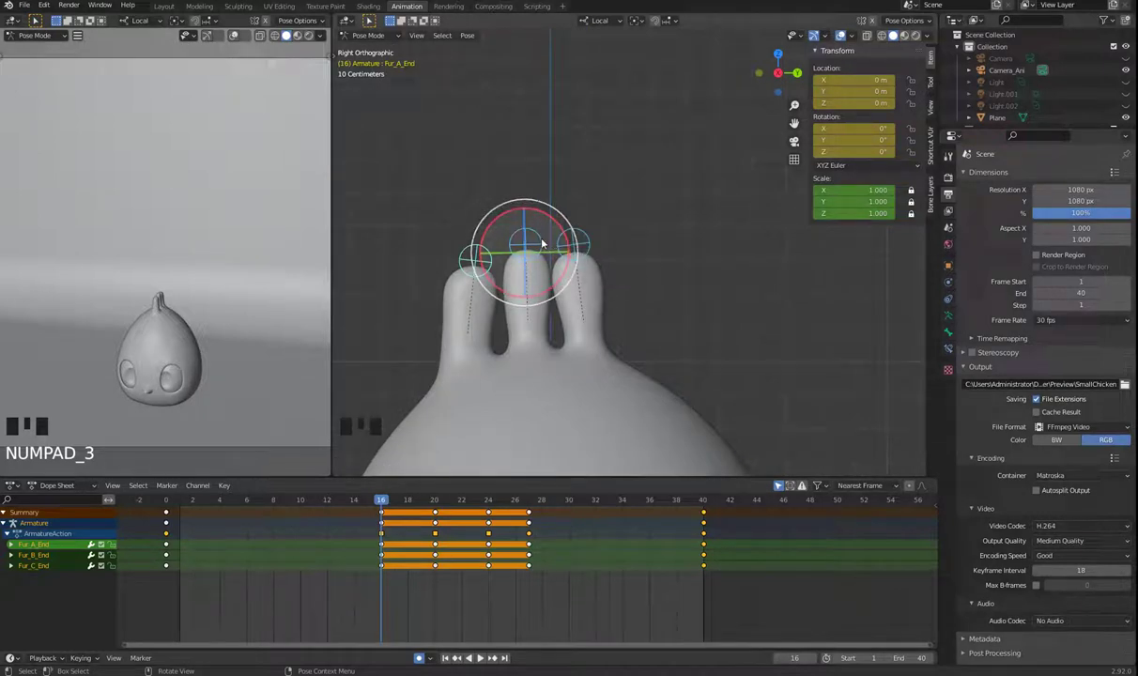
{"action": "key", "text": "g"}
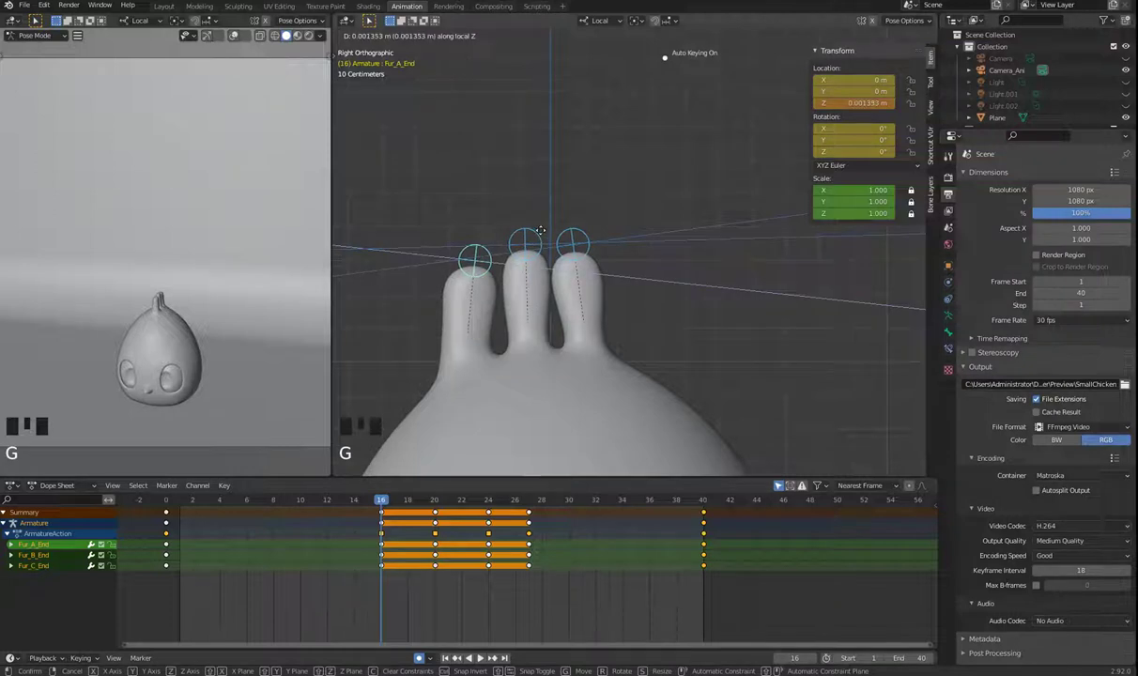
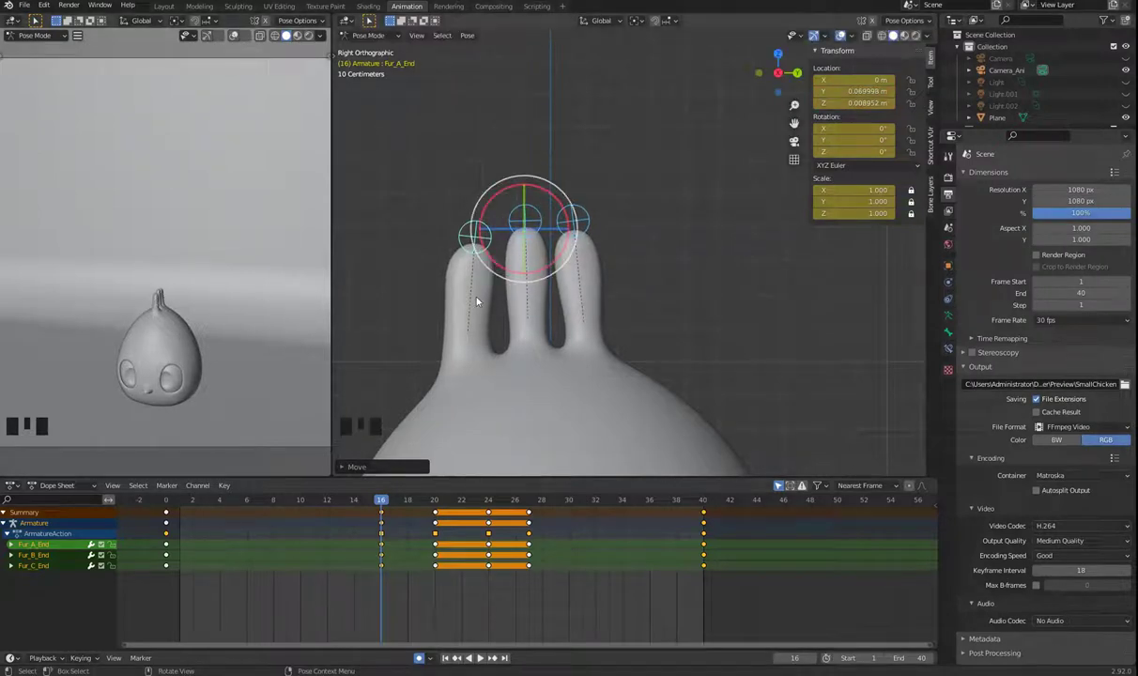
Finish repositioning the tuft tips at frame 16 and play the animation back to check them
{"action": "left_click_drag", "start_coordinate": [437, 265], "coordinate": [518, 262]}
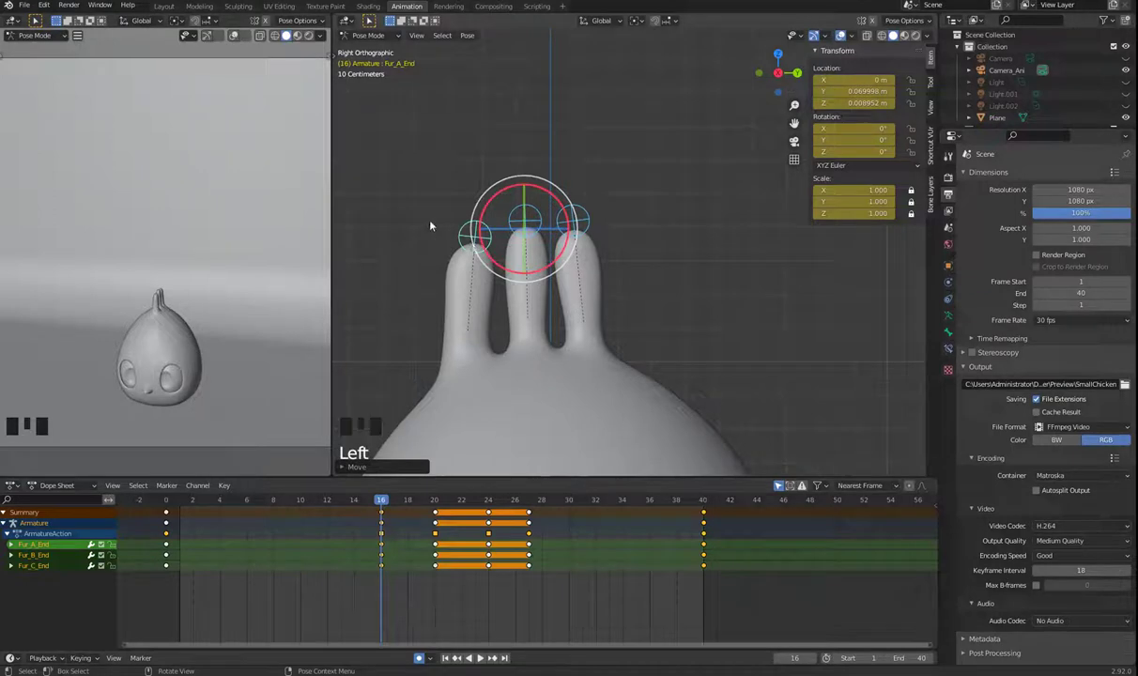
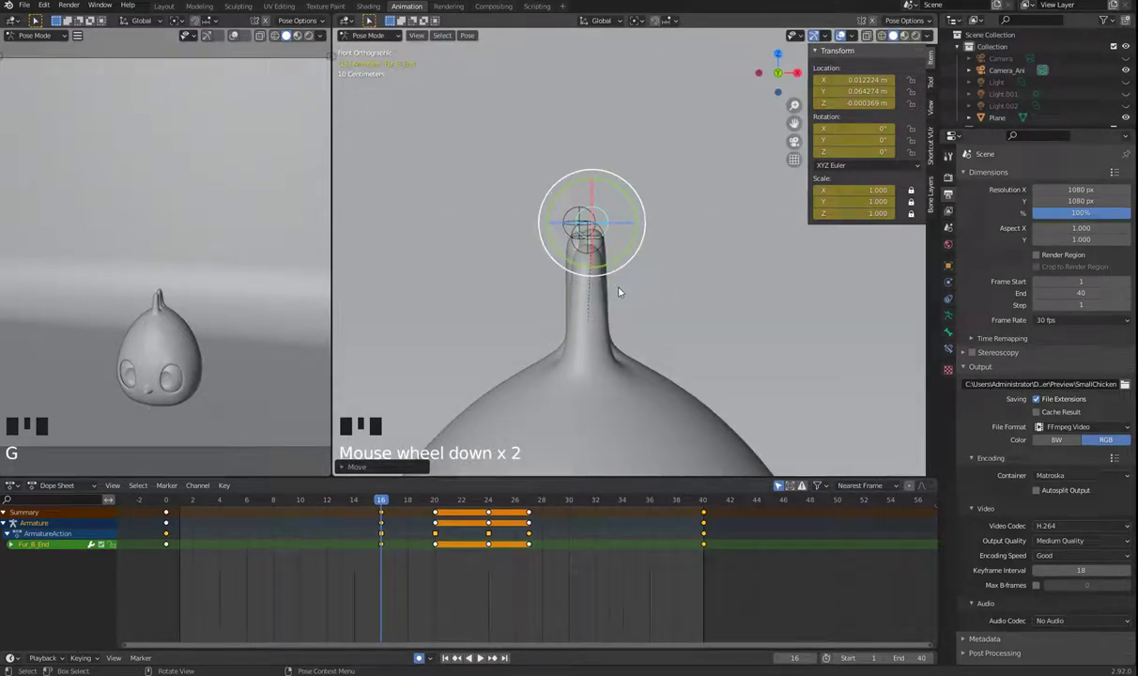
{"action": "left_click_drag", "start_coordinate": [393, 503], "coordinate": [124, 320]}
{"action": "scroll", "scroll_direction": "down", "scroll_amount": 3}
{"action": "key", "text": "space"}
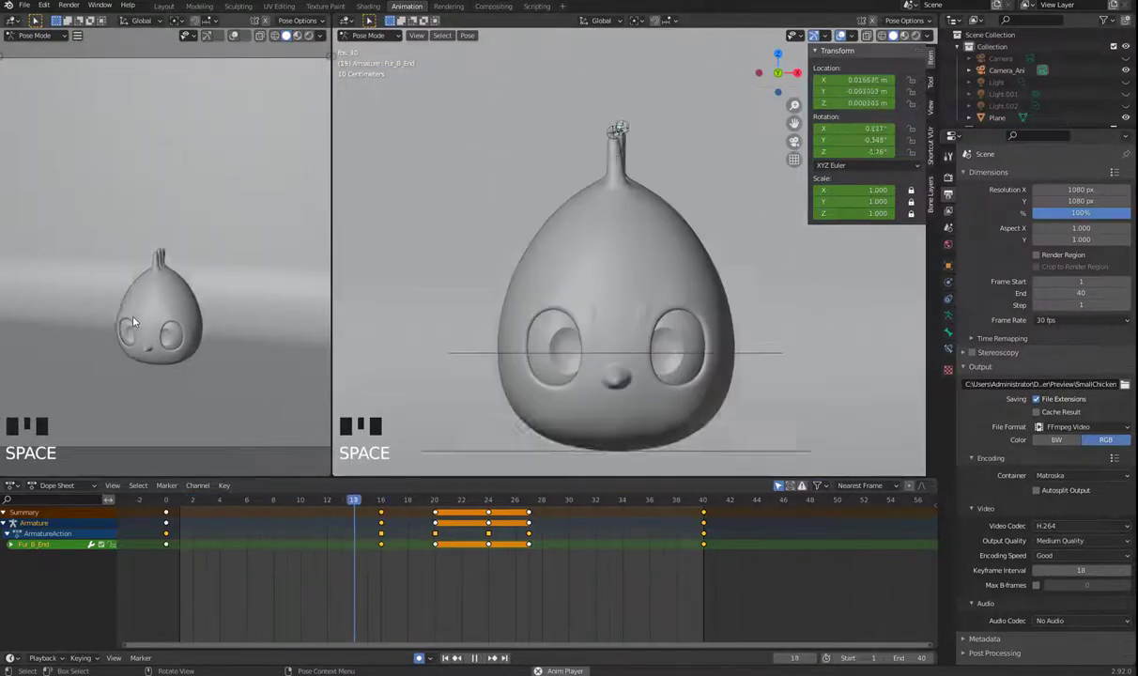
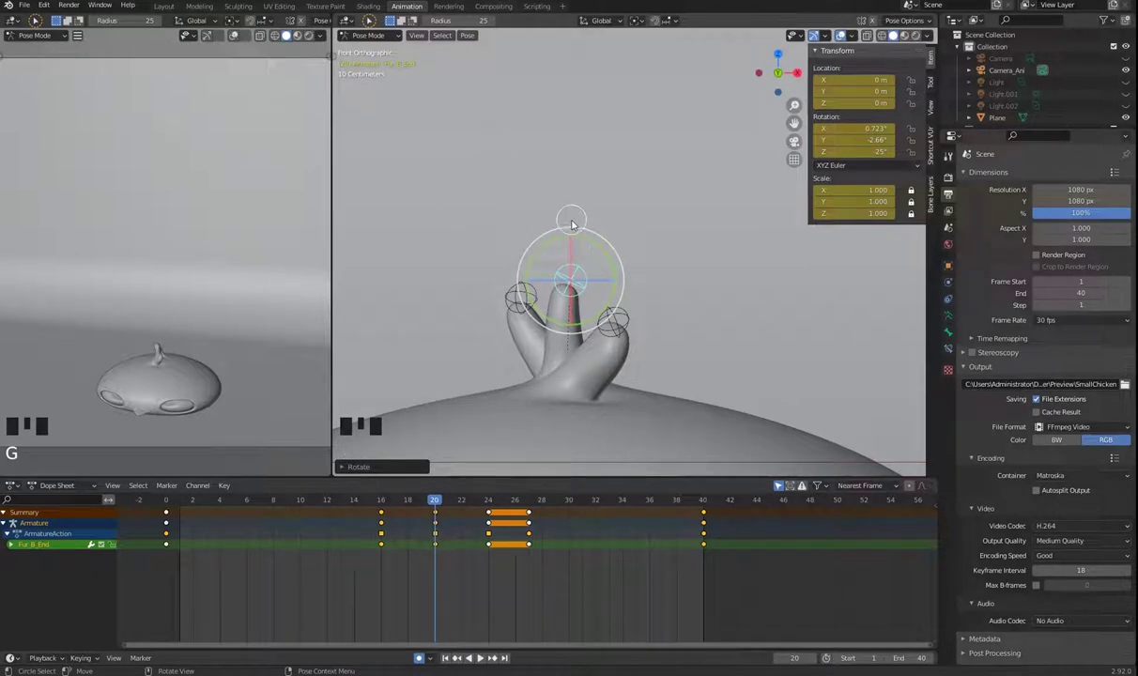
Move Fur_B_End into its roughly -25° frame-20 pose, key it and play back through to frame 24
{"action": "key", "text": "g"}
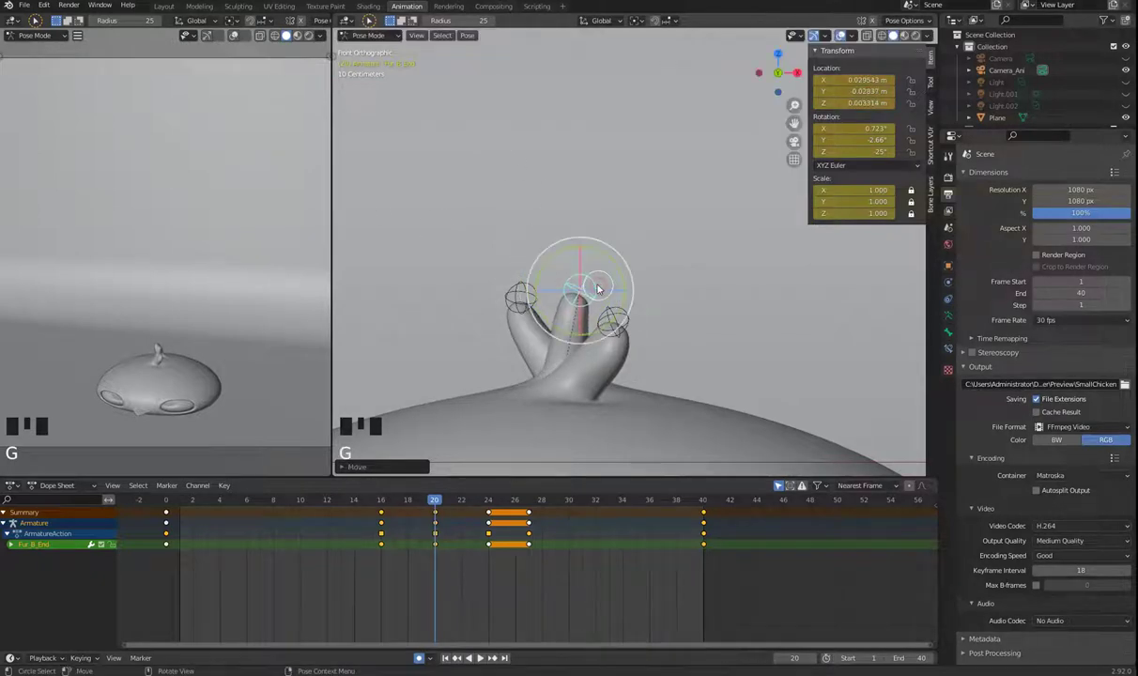
{"action": "key", "text": "space"}
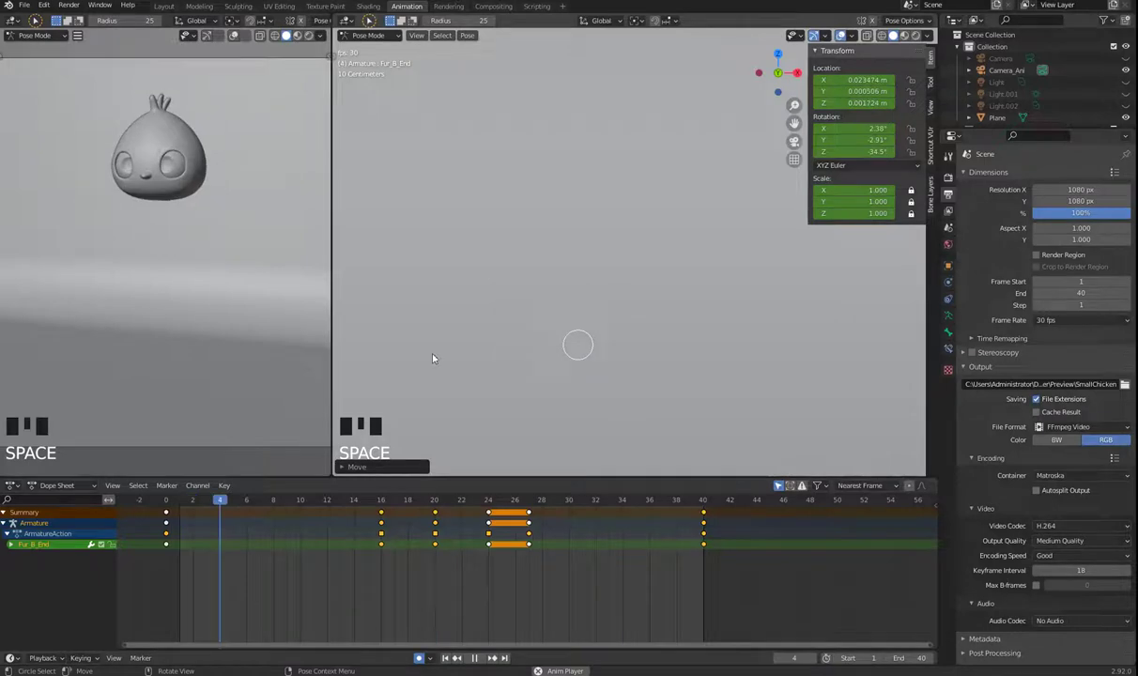
{"action": "key", "text": "space"}
{"action": "key", "text": "a"}
{"action": "key", "text": "ctrl+alt+F11"}
{"action": "key", "text": "space"}
{"action": "scroll", "scroll_direction": "down", "scroll_amount": 3}
Go to frame 24 and zoom onto the head tufts
{"action": "left_click_drag", "start_coordinate": [441, 507], "coordinate": [483, 503]}
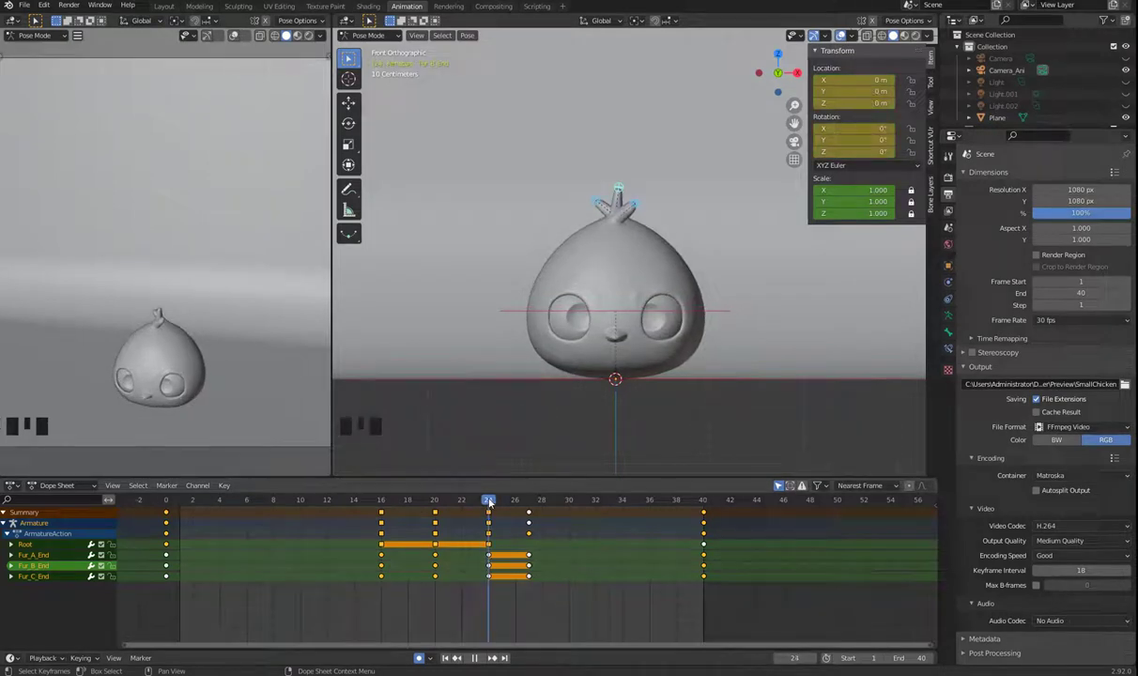
{"action": "scroll", "scroll_direction": "up", "scroll_amount": 3}
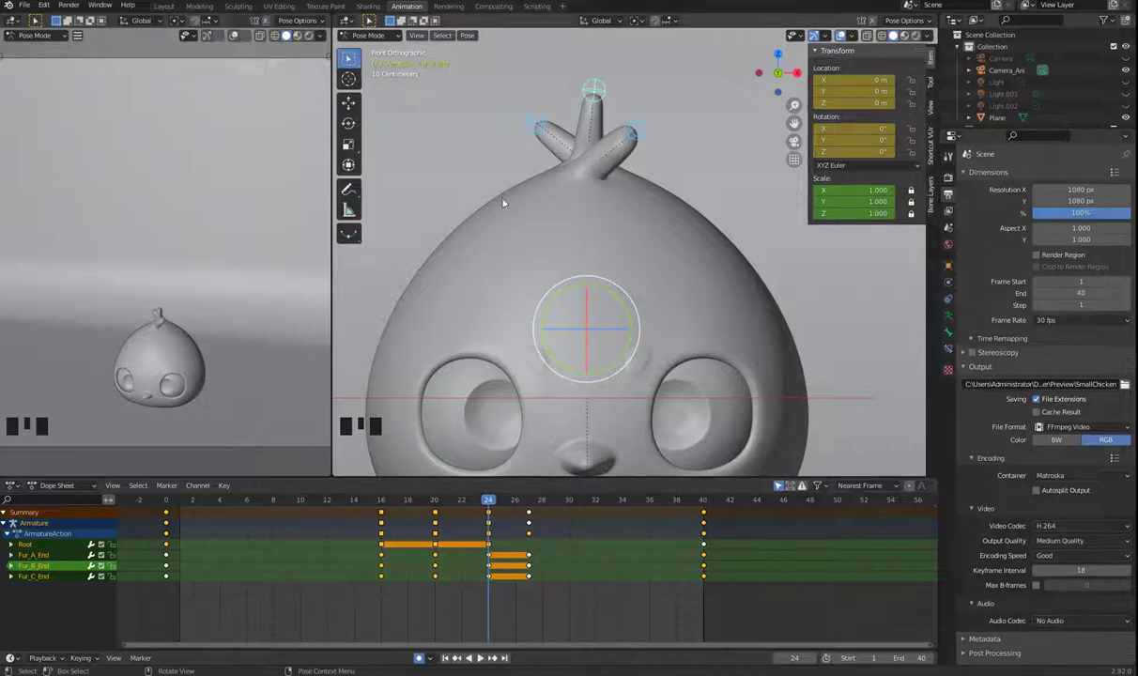
{"action": "left_click_drag", "start_coordinate": [601, 244], "coordinate": [617, 260]}
{"action": "scroll", "scroll_direction": "up", "scroll_amount": 3}
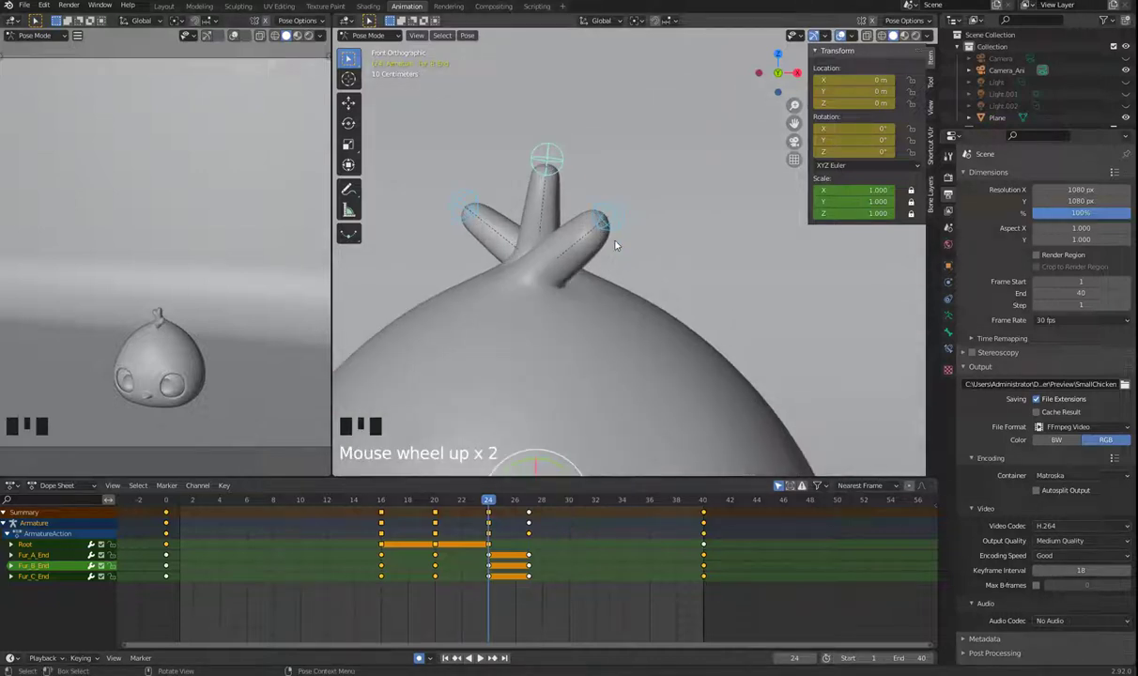
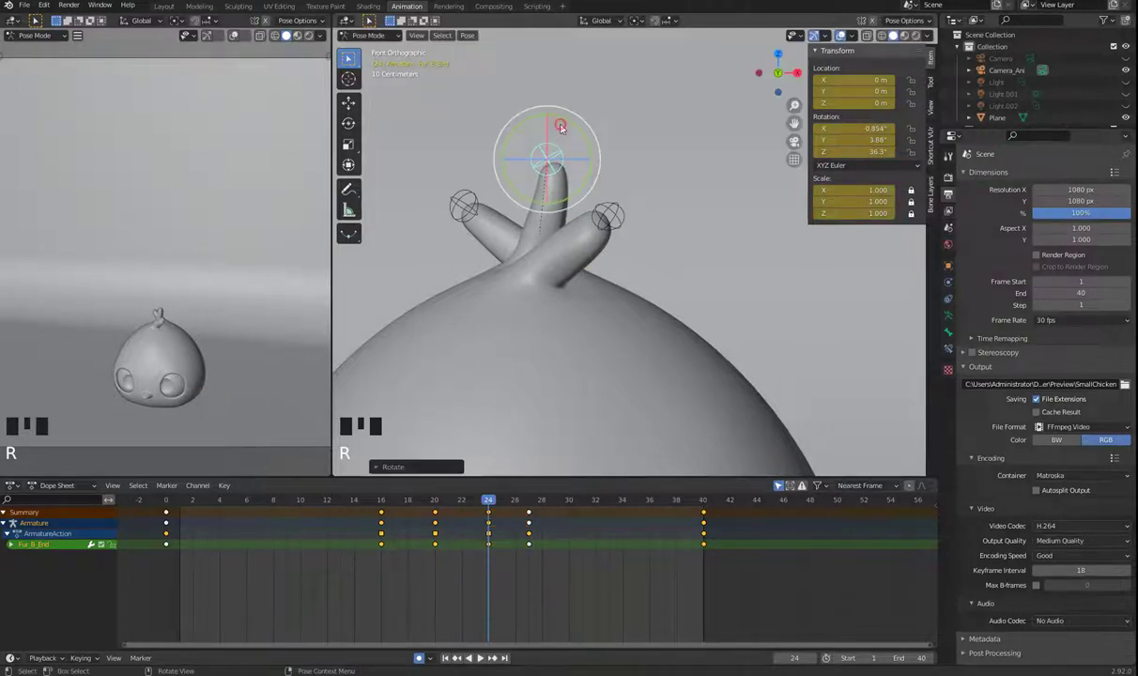
Nudge the middle and left tuft tip bones into new tilted poses at frame 24 and preview the animation
{"action": "key", "text": "g"}
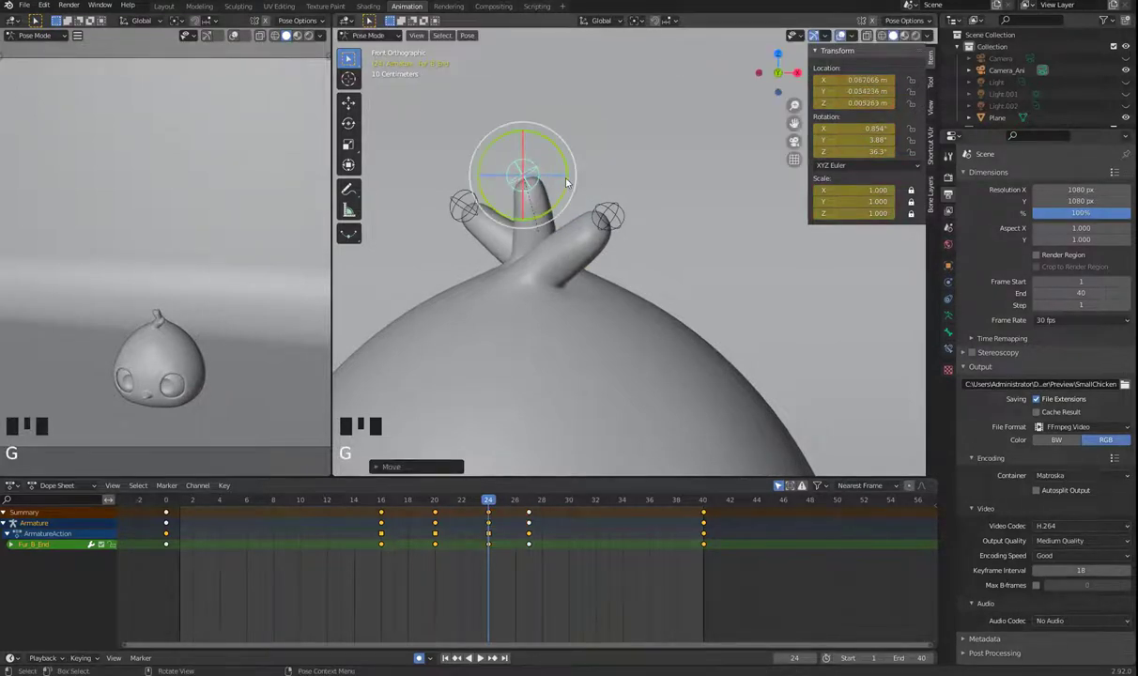
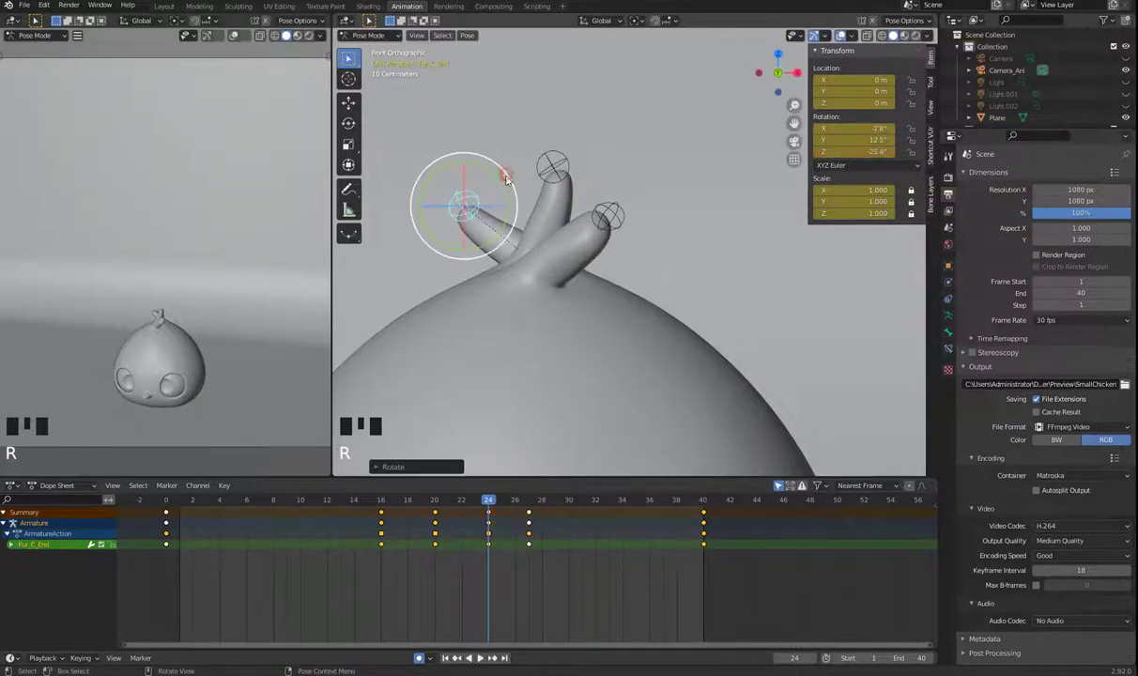
{"action": "key", "text": "g"}
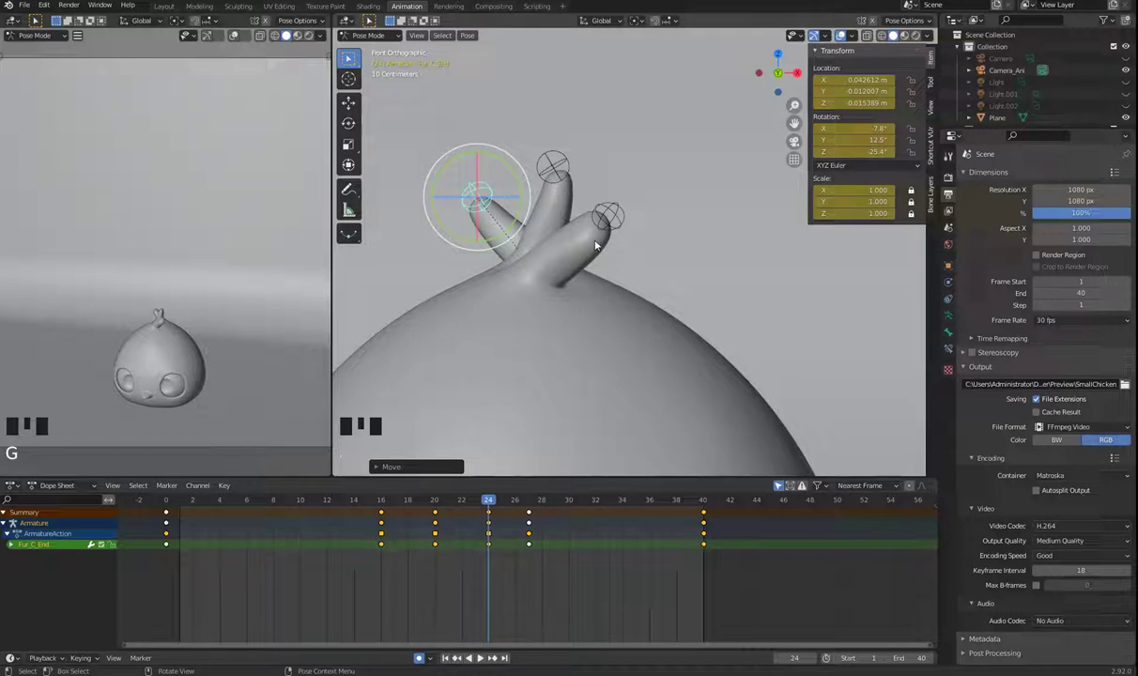
{"action": "scroll", "scroll_direction": "down", "scroll_amount": 3}
{"action": "key", "text": "space"}
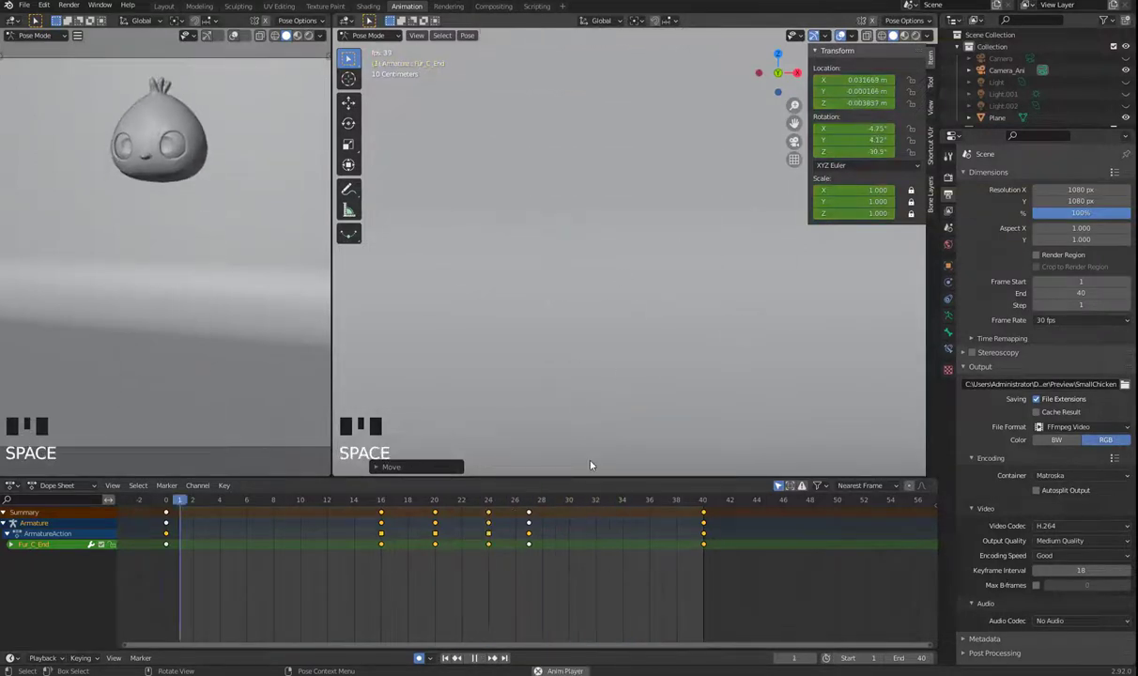
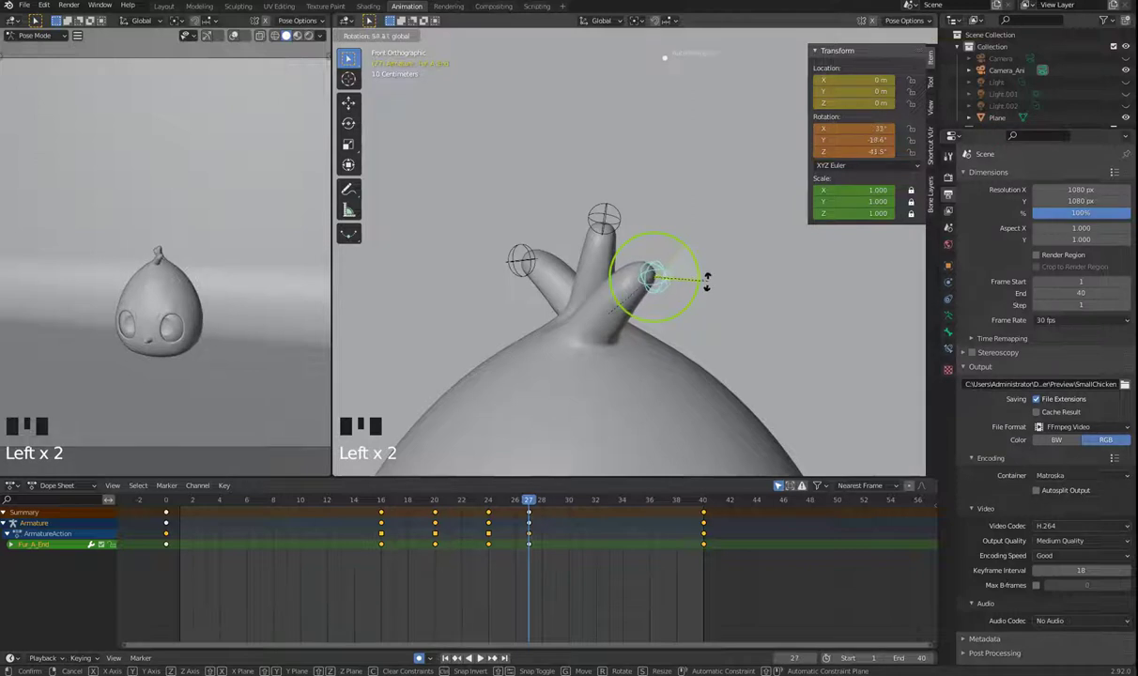
Re-pose the right and middle tuft tip bones at frame 27 and play the tuft animation back
{"action": "key", "text": "g"}
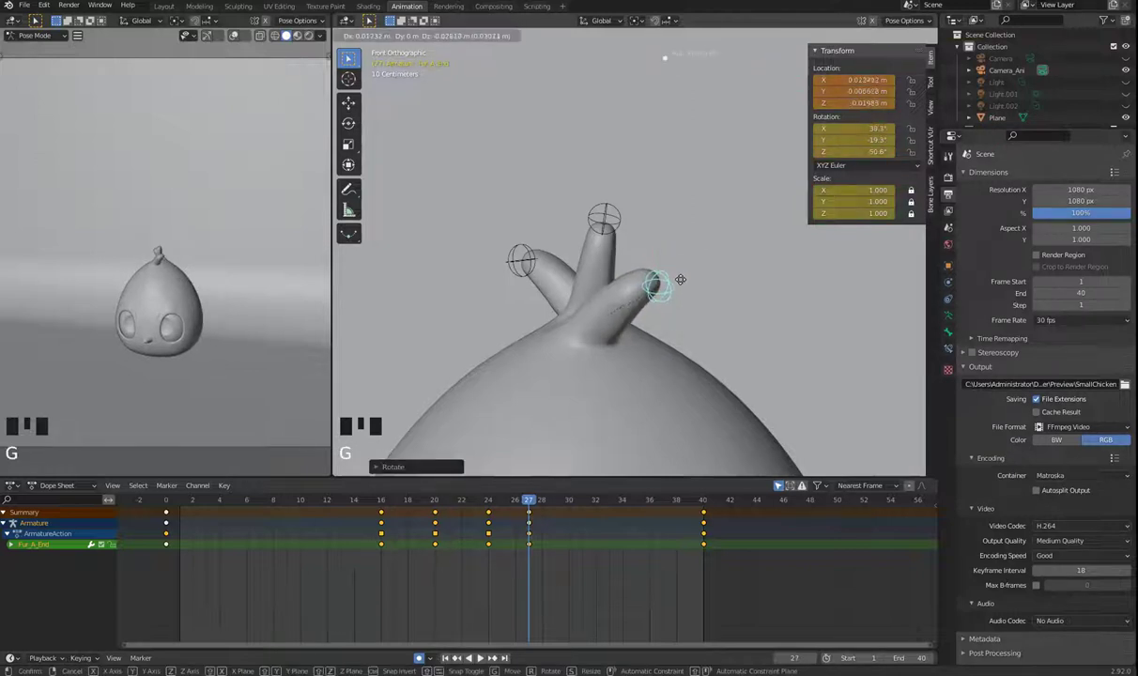
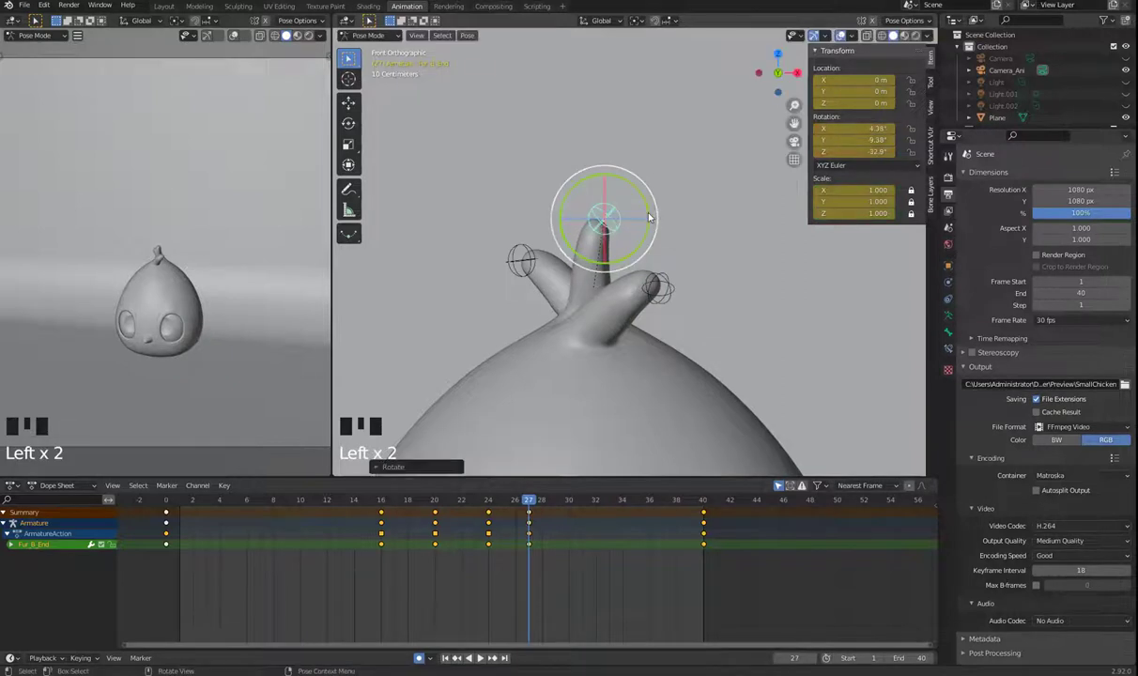
{"action": "key", "text": "g"}
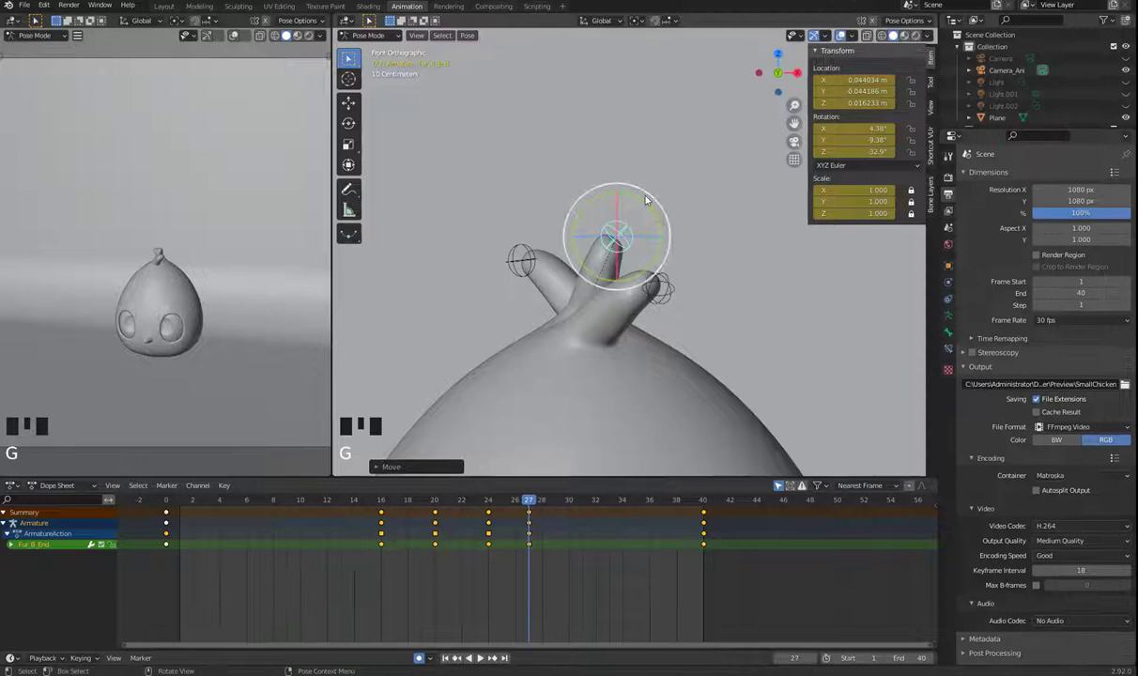
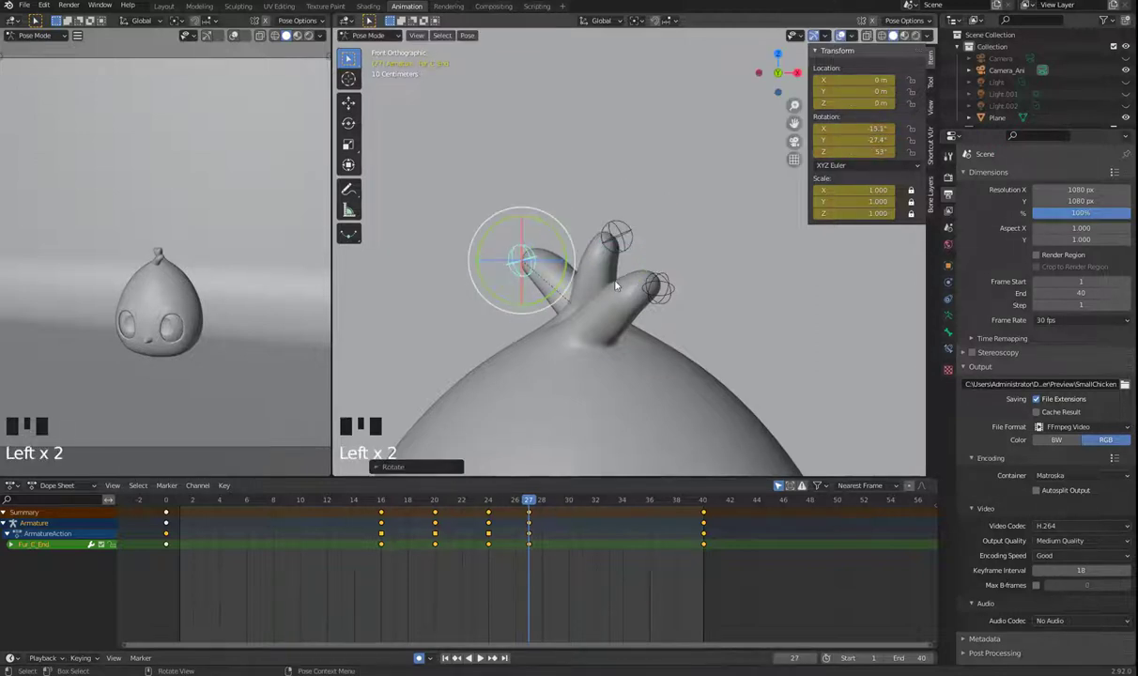
{"action": "key", "text": "space"}
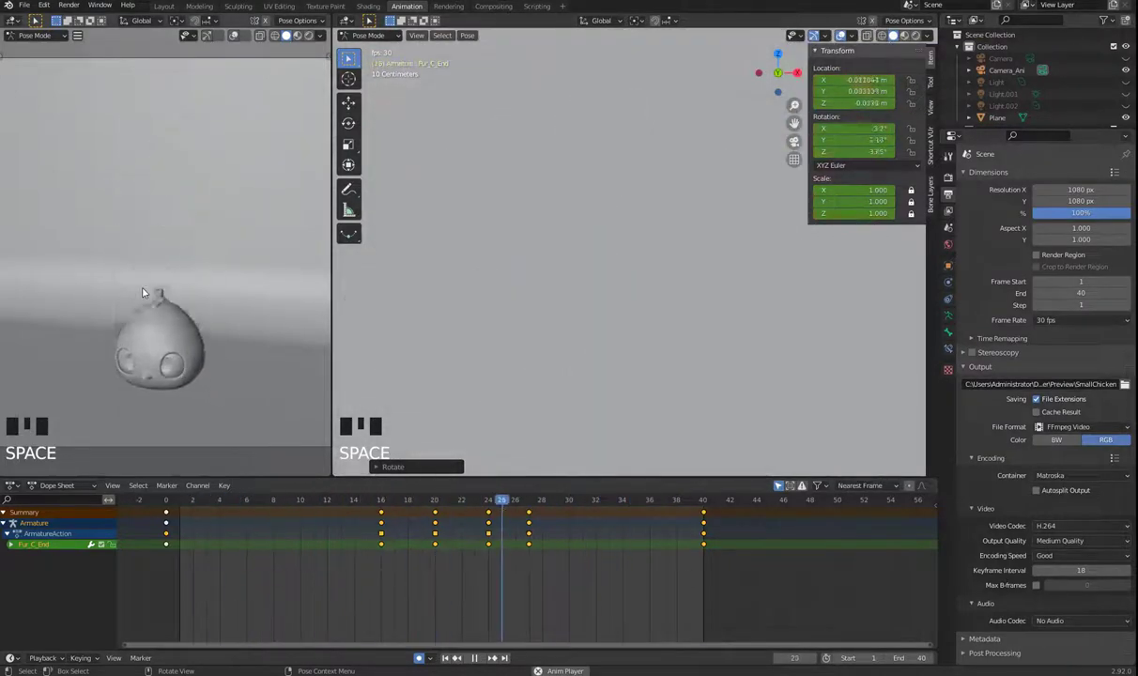
{"action": "key", "text": "space"}
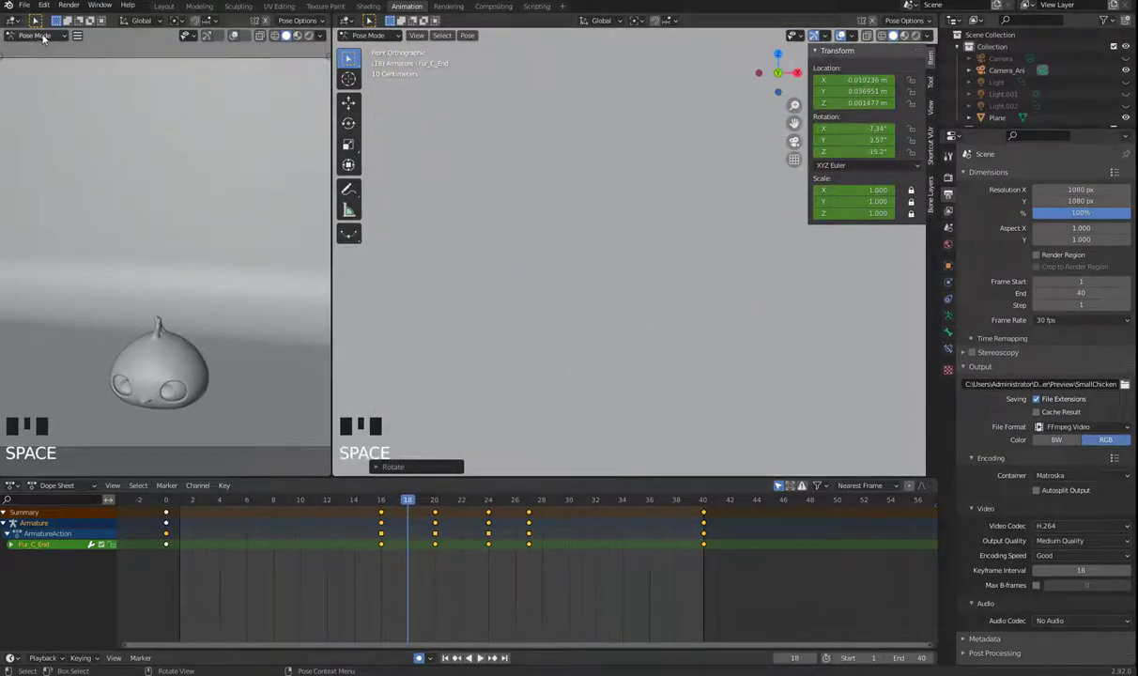